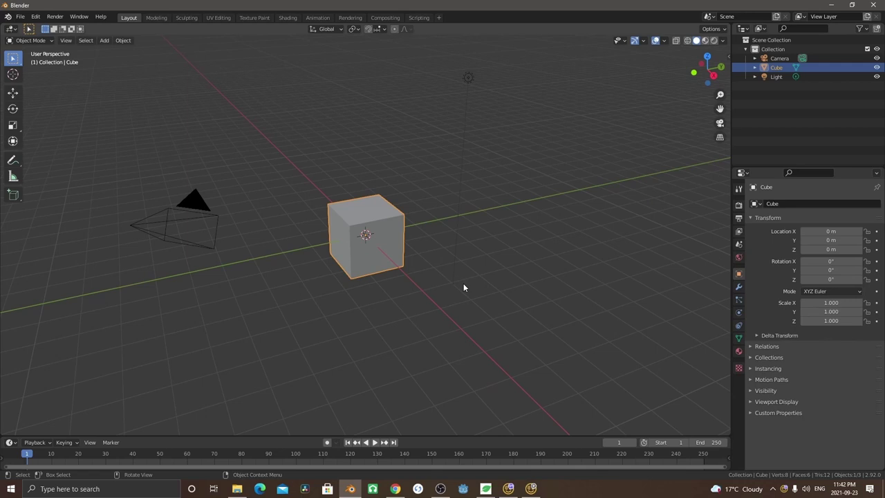
Delete the default cube and add a mesh circle in its place
key("x")
left_click(464, 287)
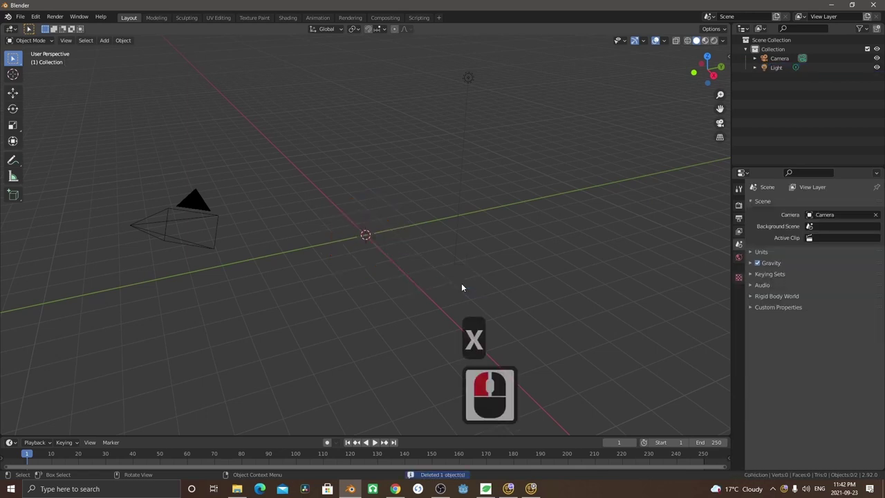
middle_click(398, 304)
key("a")
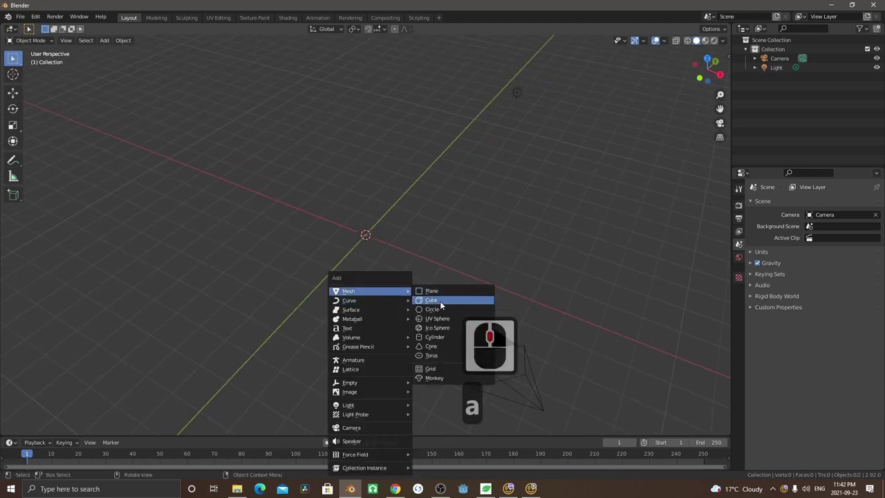
left_click(439, 315)
View the circle straight down from above and enter edit mode on its vertices
key("7")
scroll("up", 3)
middle_click(426, 314)
middle_click(424, 313)
middle_click(380, 299)
key("Tab")
Select the right half of the circle's vertices, then scale and shift them inward to start the spiral
left_click(339, 315)
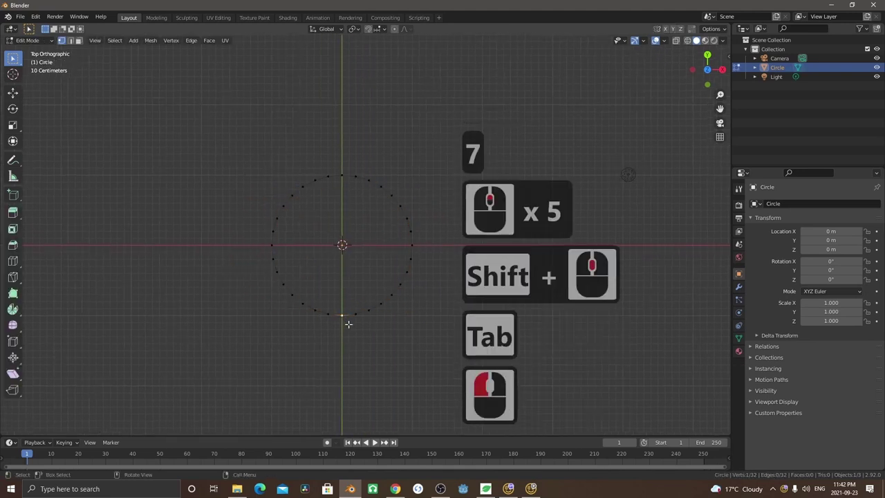
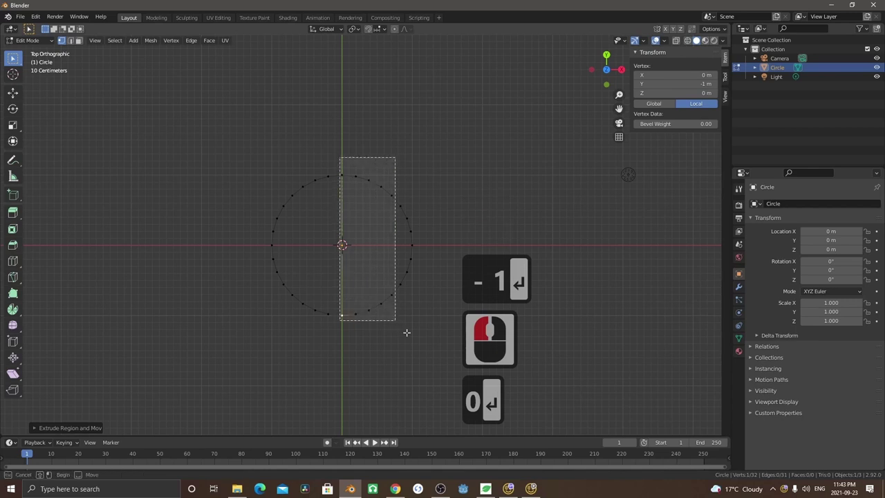
left_click(420, 342)
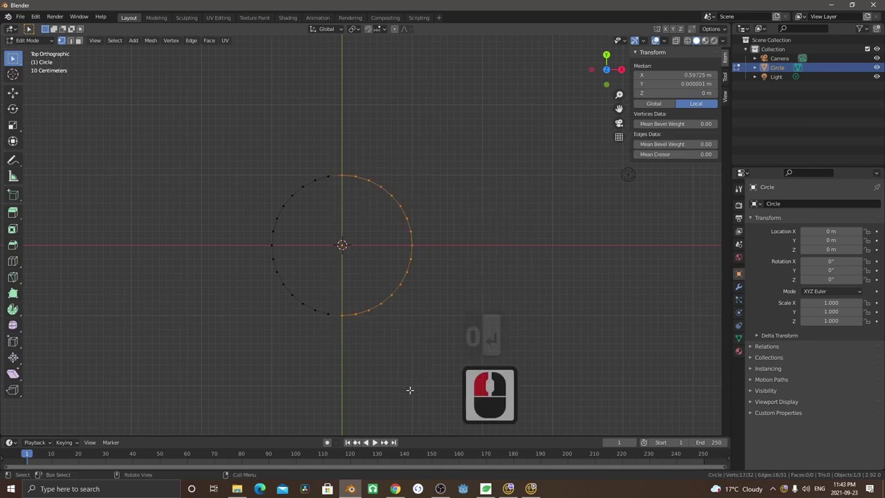
key("s")
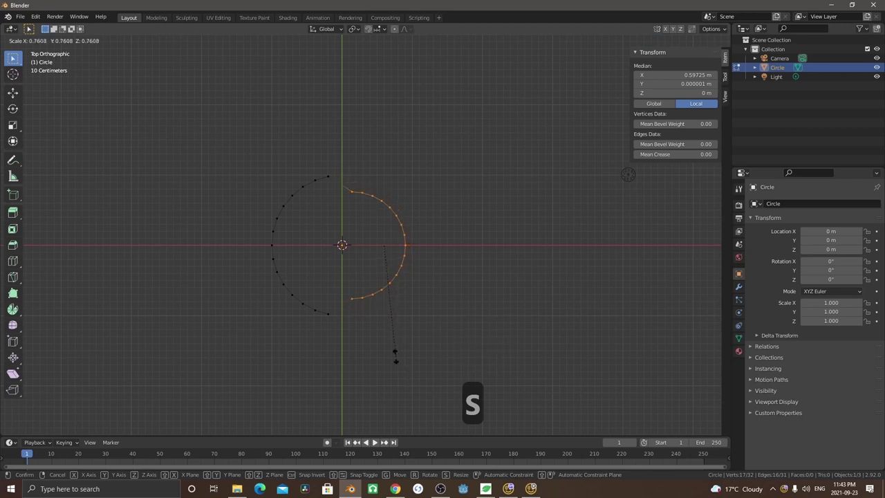
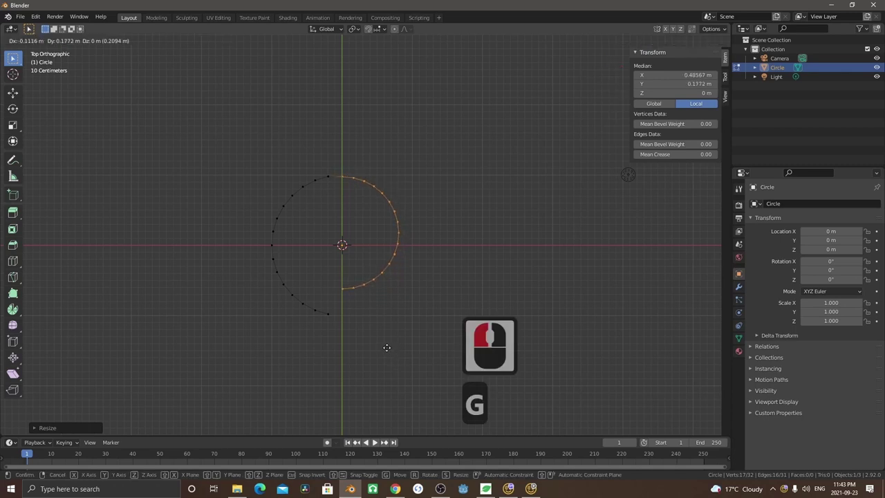
left_click(385, 348)
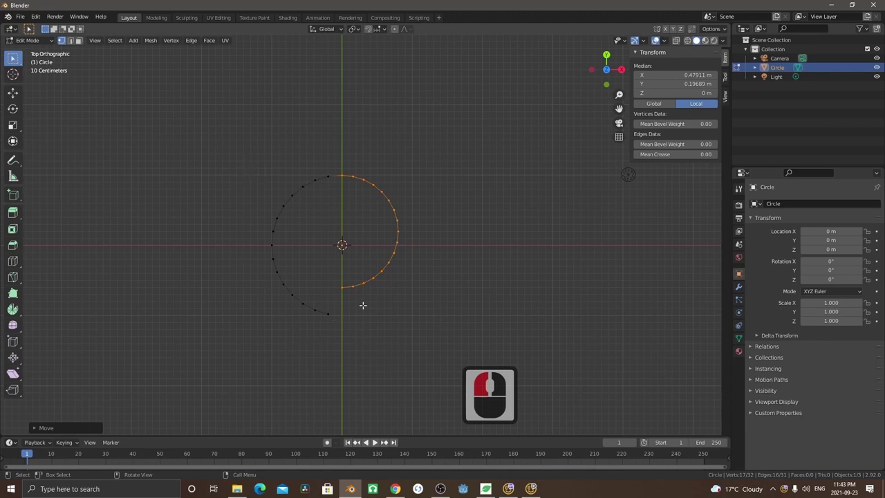
key("s")
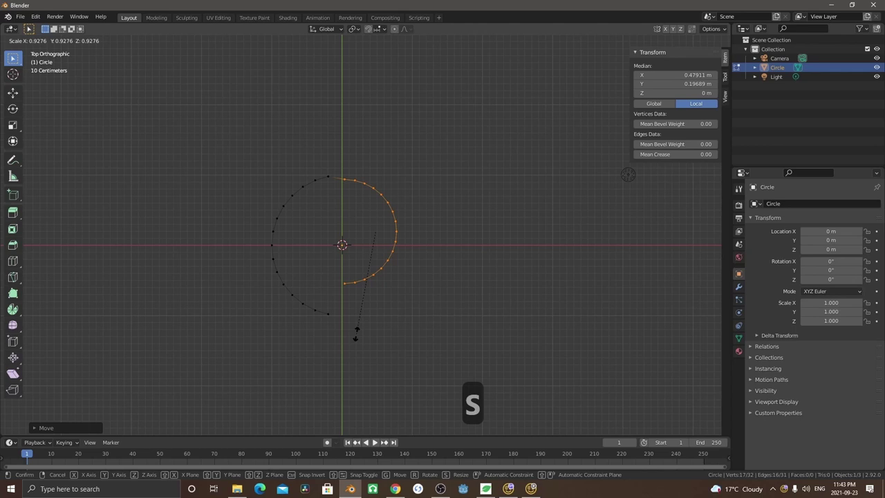
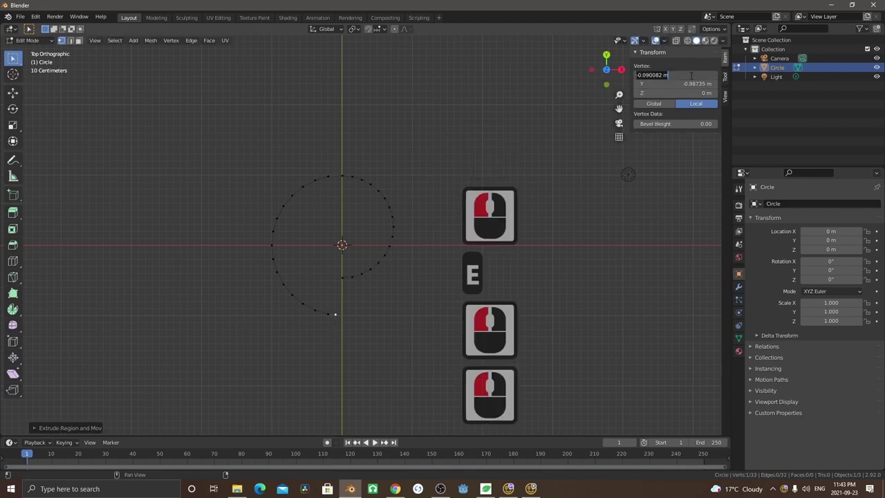
Finish the numeric scale and shrink the inner loop into the next spiral turn
type("0")
key("Tab")
type("-1")
key("Return")
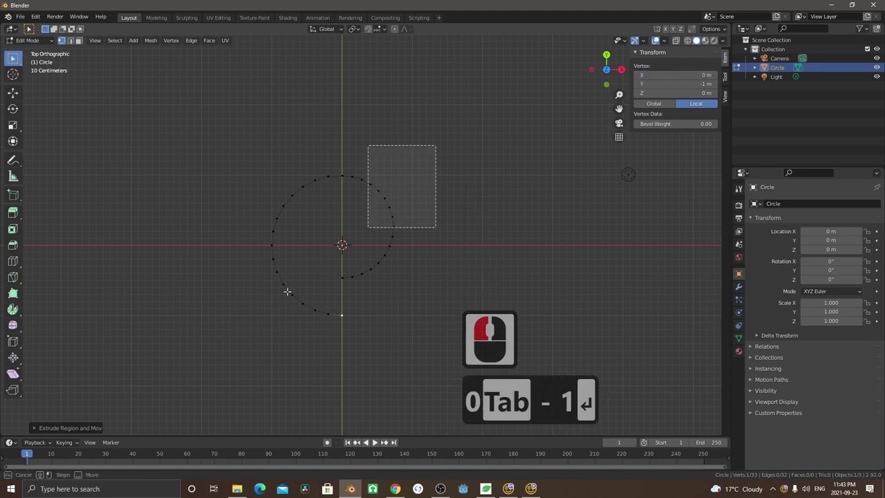
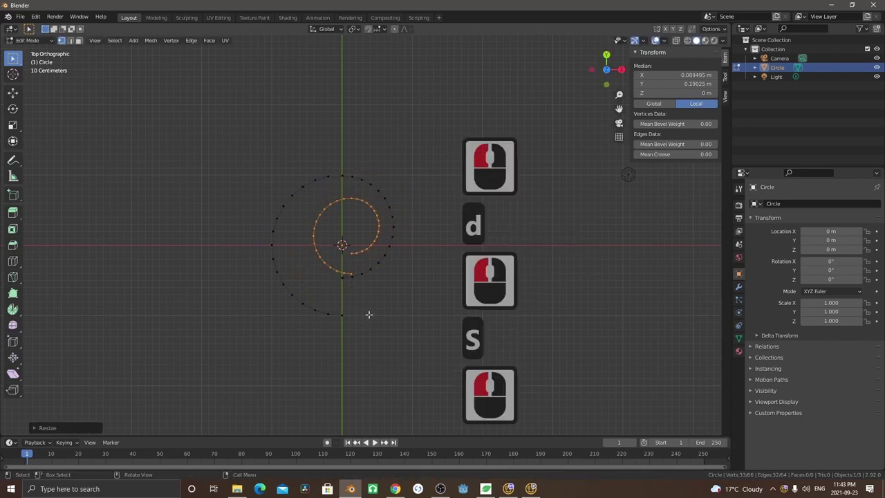
key("g")
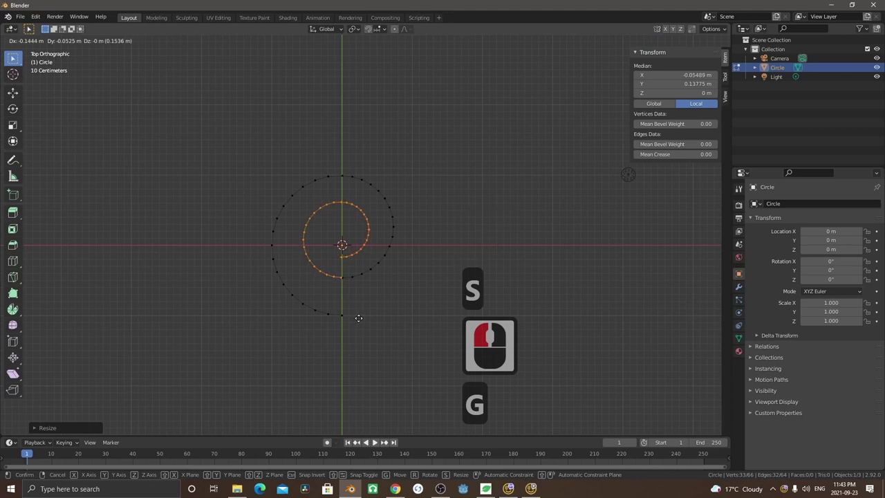
left_click(357, 318)
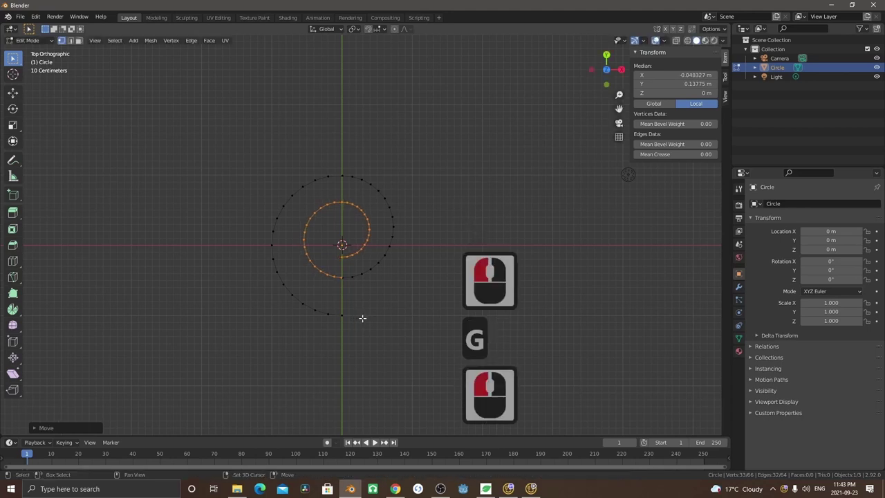
Duplicate the inner loop and shrink the copy into a smaller innermost turn
key("d")
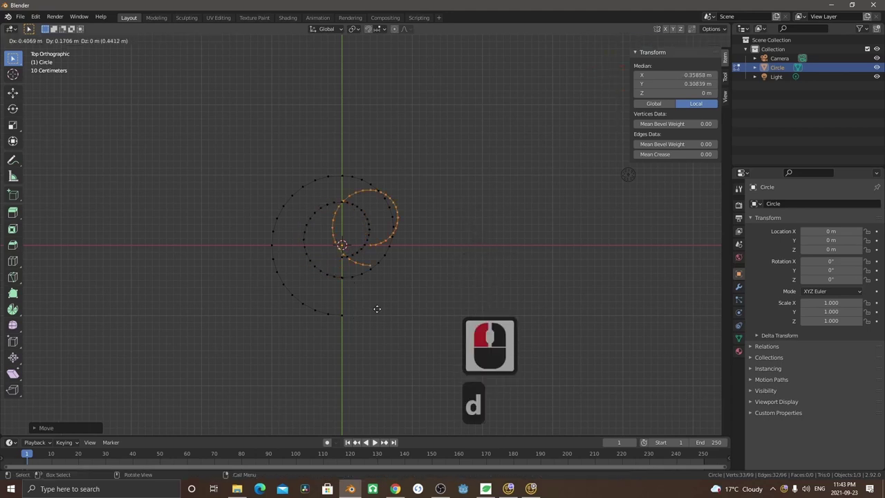
left_click(372, 315)
key("s")
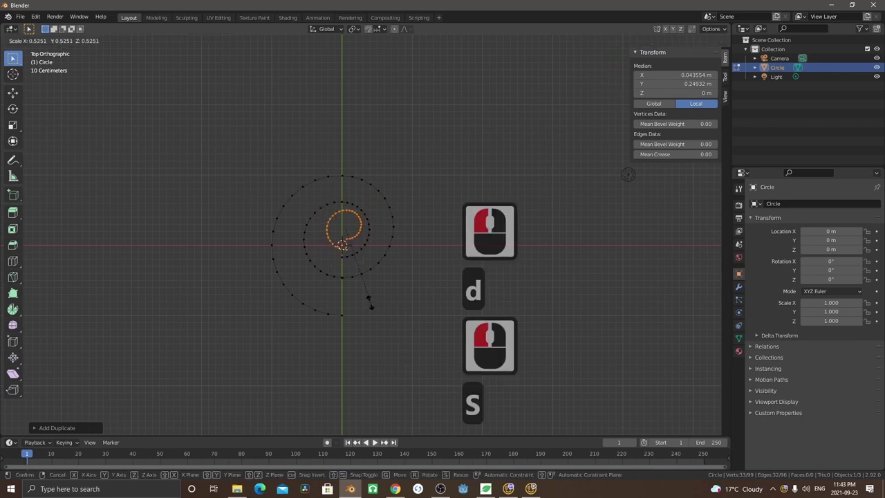
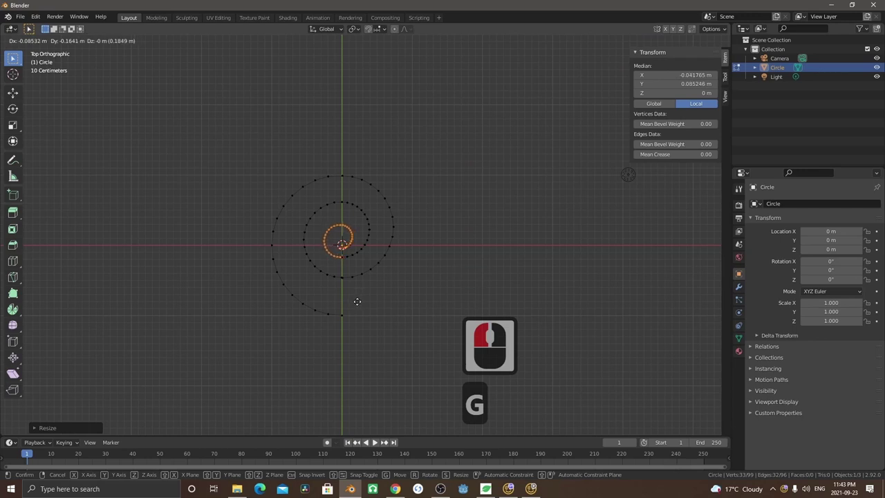
left_click(356, 304)
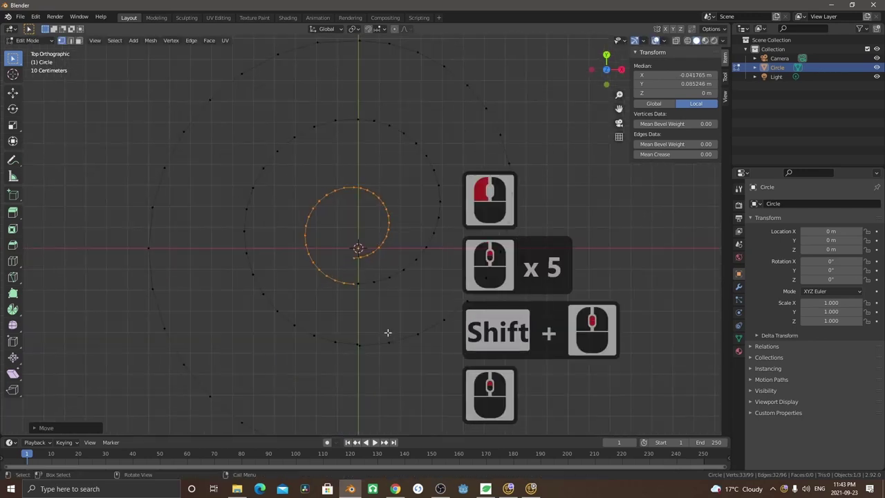
Merge the overlapping vertices at both spiral joints into single points
left_click(353, 345)
left_click(359, 346)
key("m")
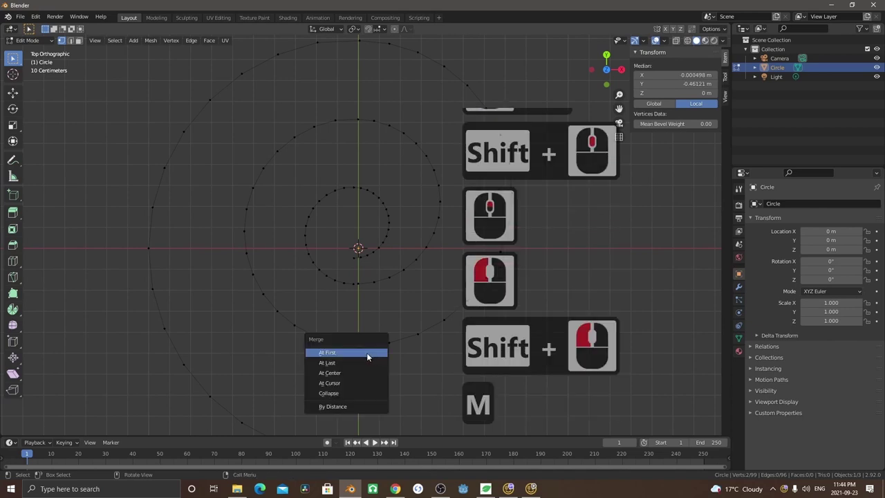
left_click(352, 344)
left_click(352, 287)
left_click(357, 286)
key("m")
left_click(364, 325)
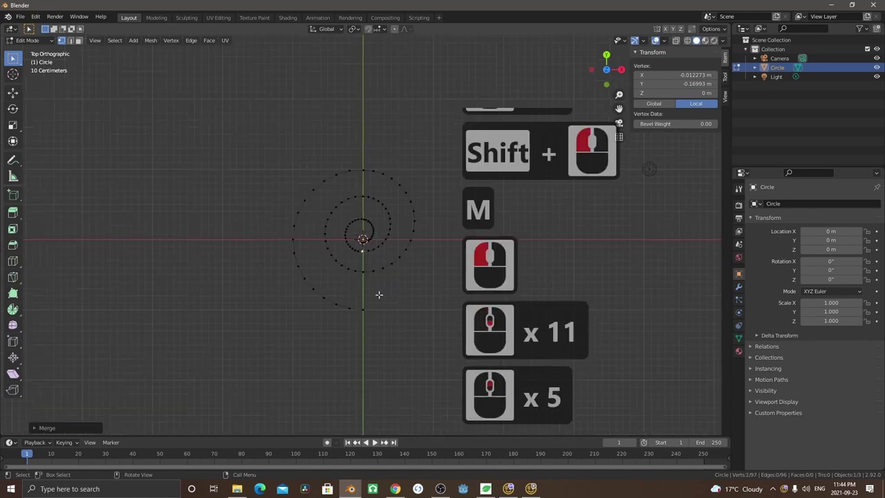
Check the joined spiral and return to object mode
middle_click(376, 284)
left_click(253, 318)
key("Tab")
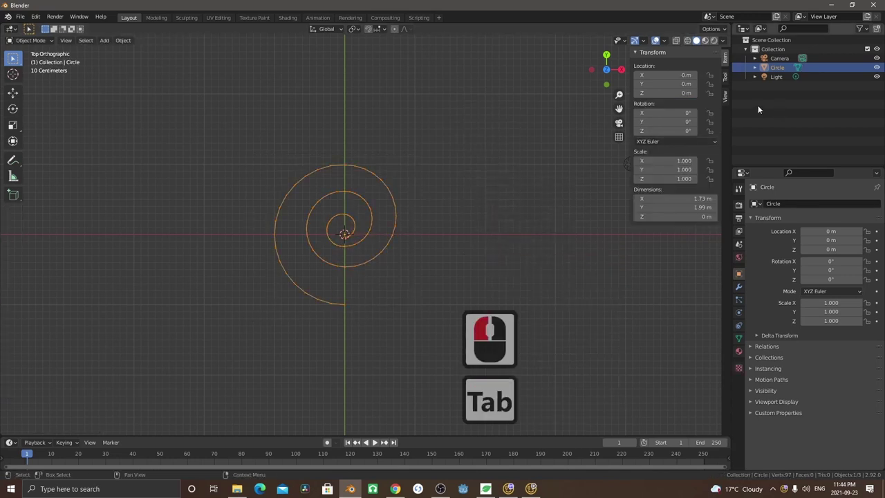
Convert the spiral mesh to a curve and move it left along X
left_click(123, 43)
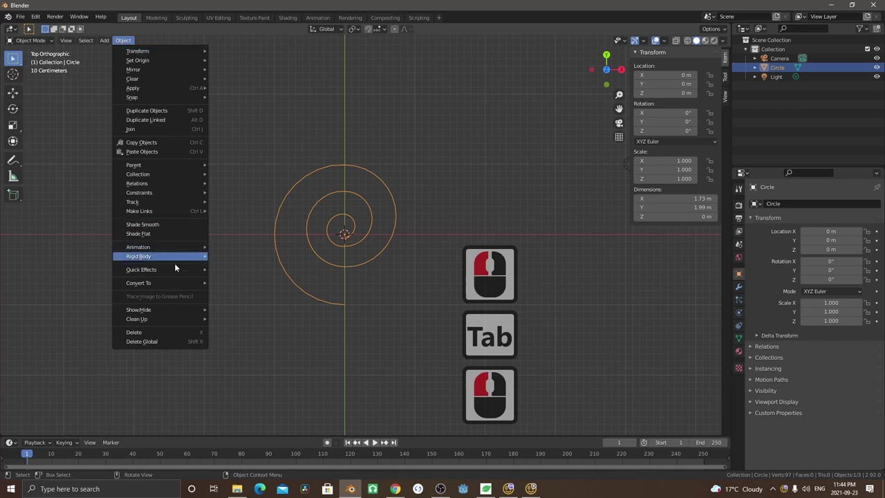
left_click(176, 286)
left_click(245, 284)
key("g")
key("x")
left_click(180, 244)
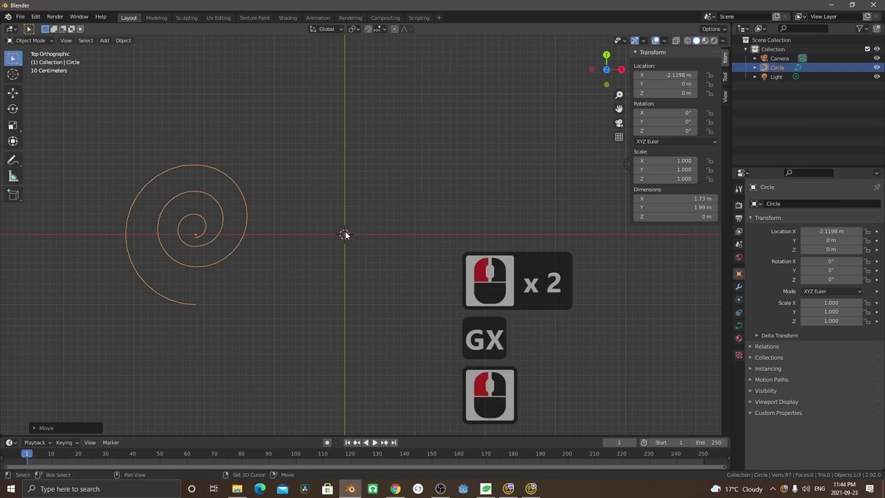
Add a Bezier circle at the centre, then reselect the spiral and enter edit mode
key("a")
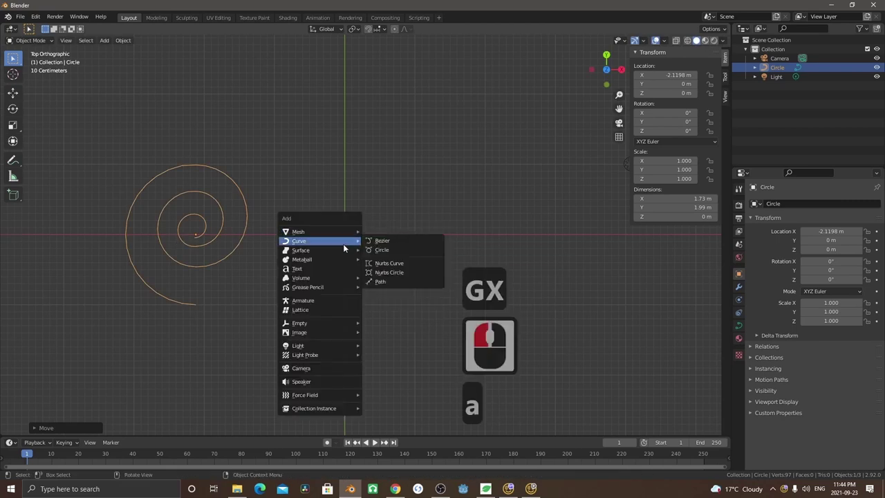
left_click(382, 252)
left_click(228, 249)
left_click(233, 255)
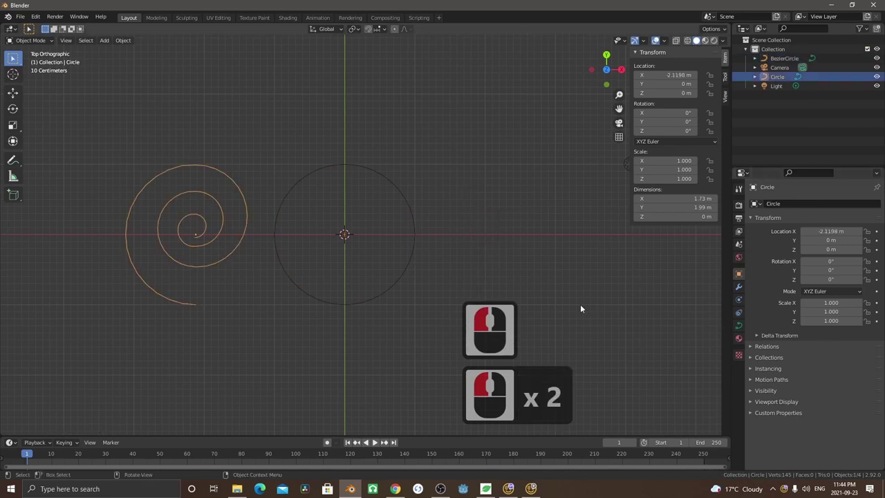
key("Tab")
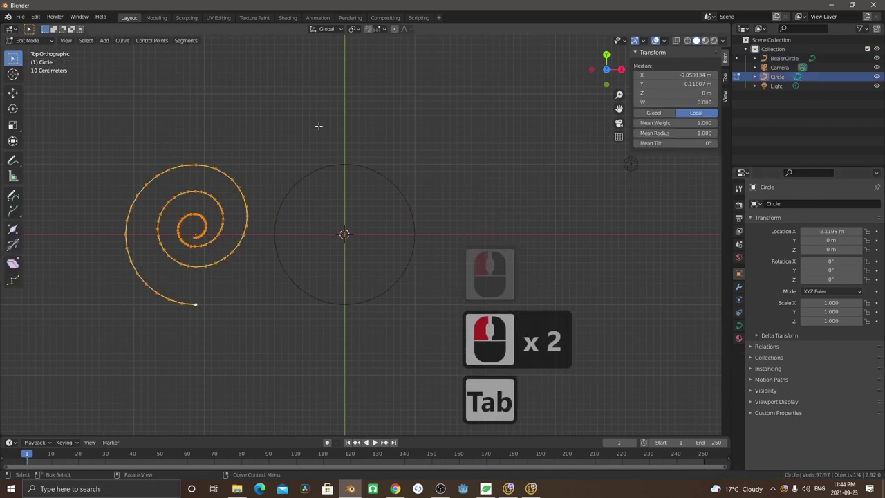
Enable proportional editing, select the spiral's centre point and orbit to an angled view
left_click(399, 31)
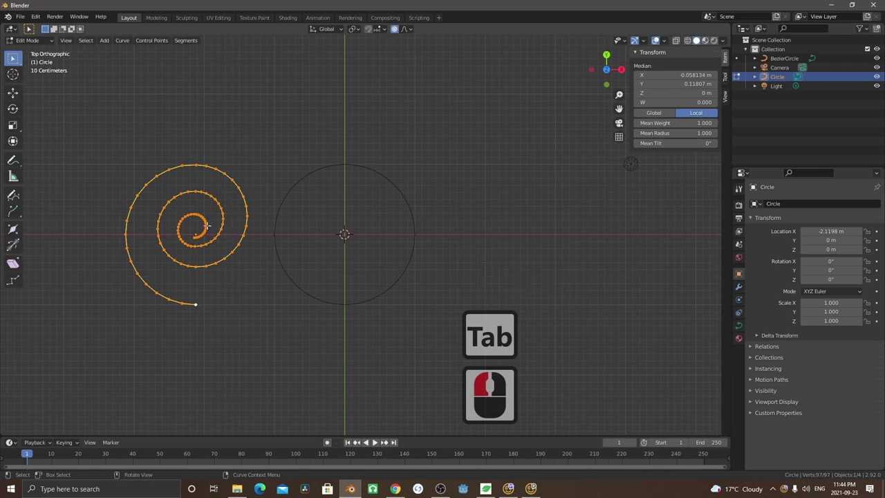
left_click(195, 236)
left_click(191, 239)
middle_click(200, 249)
middle_click(355, 243)
middle_click(336, 233)
middle_click(335, 233)
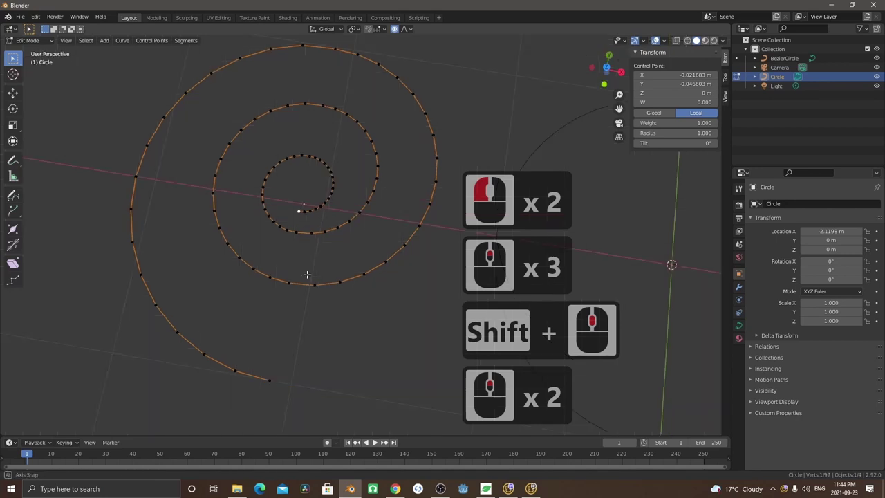
middle_click(294, 205)
Raise the centre point along Z with smooth falloff so the spiral coils upward, then view it from the side
key("g")
key("z")
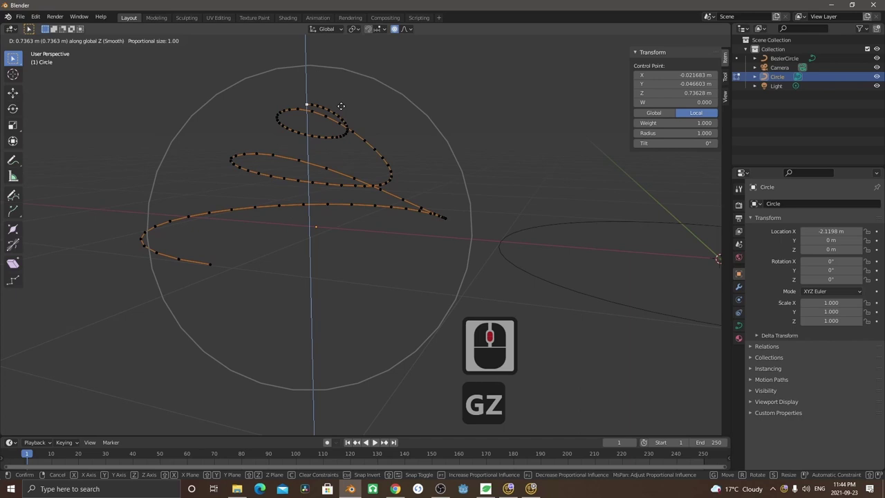
key("g")
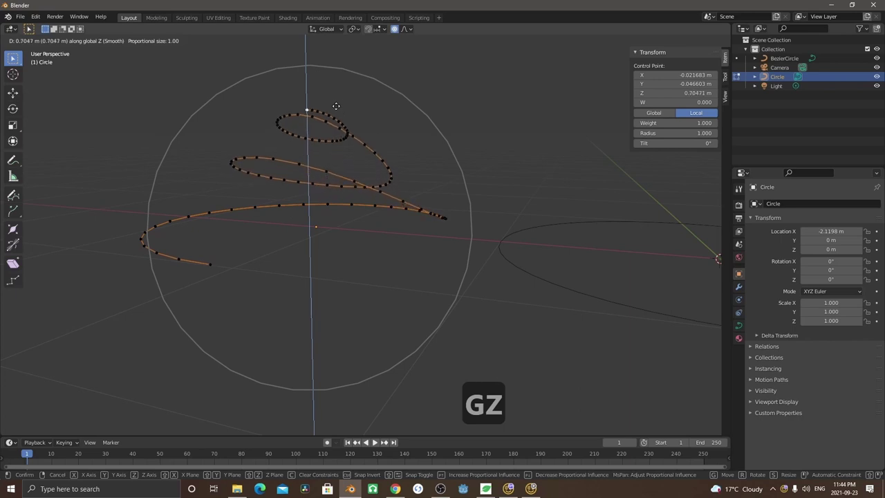
key("z")
left_click(335, 105)
middle_click(373, 255)
scroll("up", 3)
key("7")
scroll("down", 3)
scroll("up", 3)
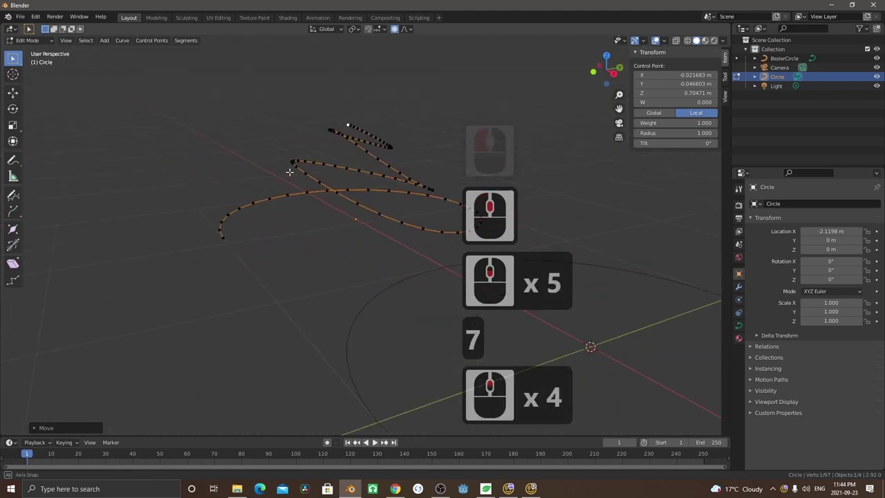
middle_click(281, 172)
Box-select the flat outer turns of the spiral and hide them
key("3")
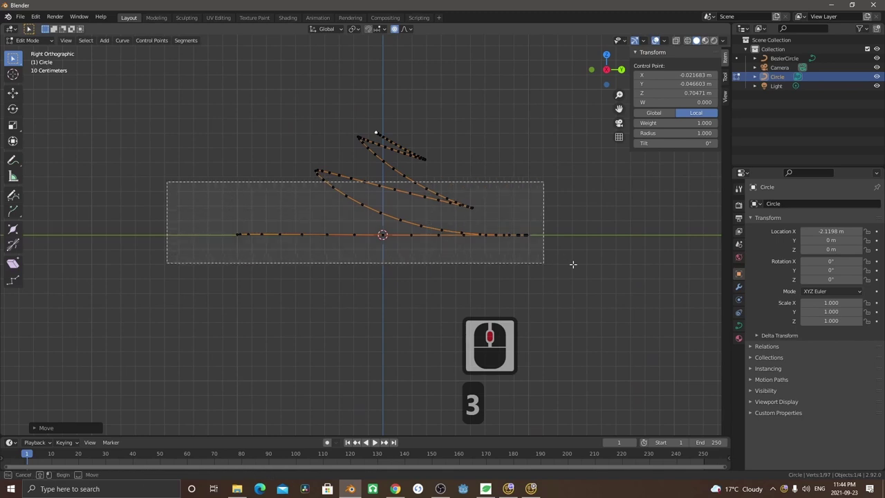
left_click(378, 208)
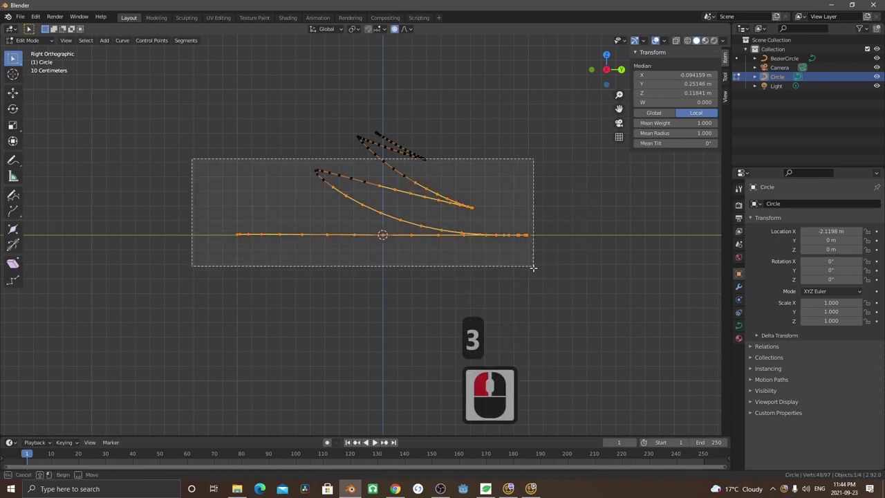
left_click(528, 210)
left_click(177, 286)
middle_click(362, 267)
key("h")
middle_click(305, 215)
Move the remaining inner points up along Z, then reveal the hidden outer points
left_click(291, 192)
left_click(413, 31)
left_click(404, 134)
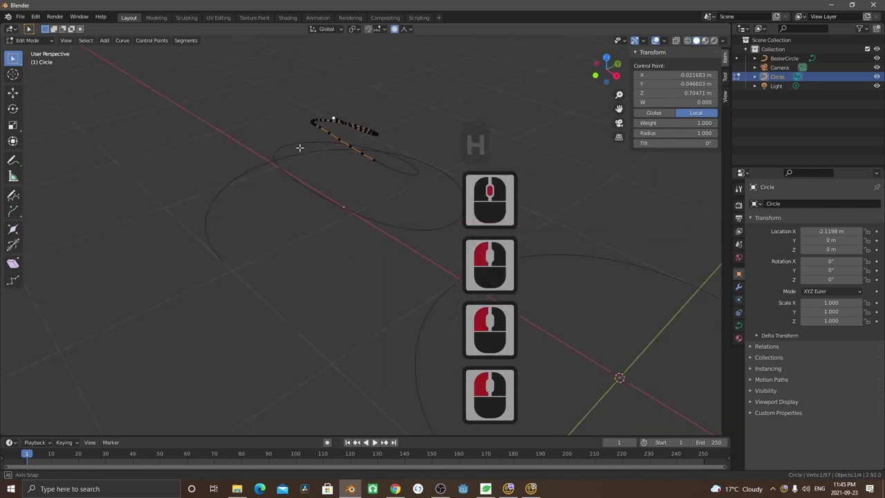
middle_click(279, 138)
key("g")
key("z")
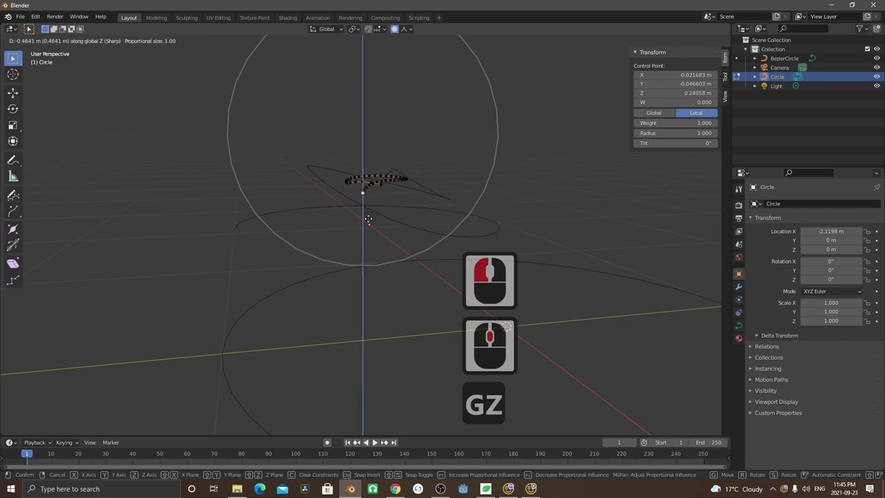
left_click(367, 218)
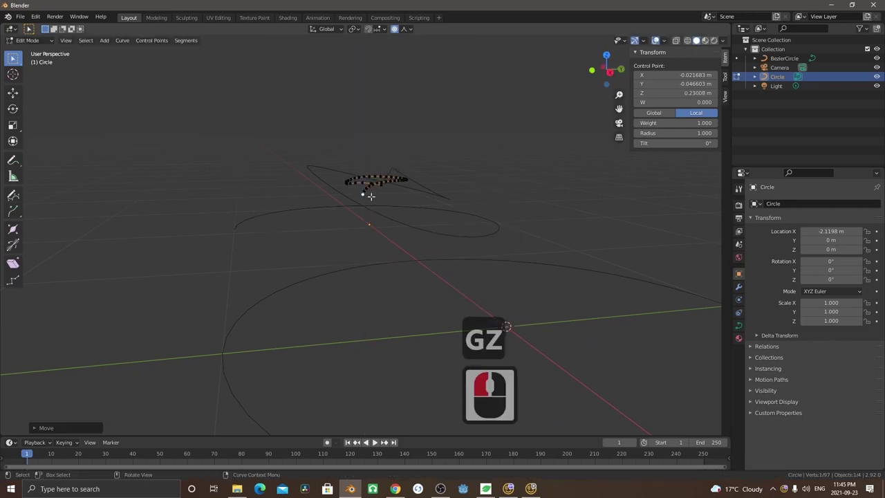
key("alt+h")
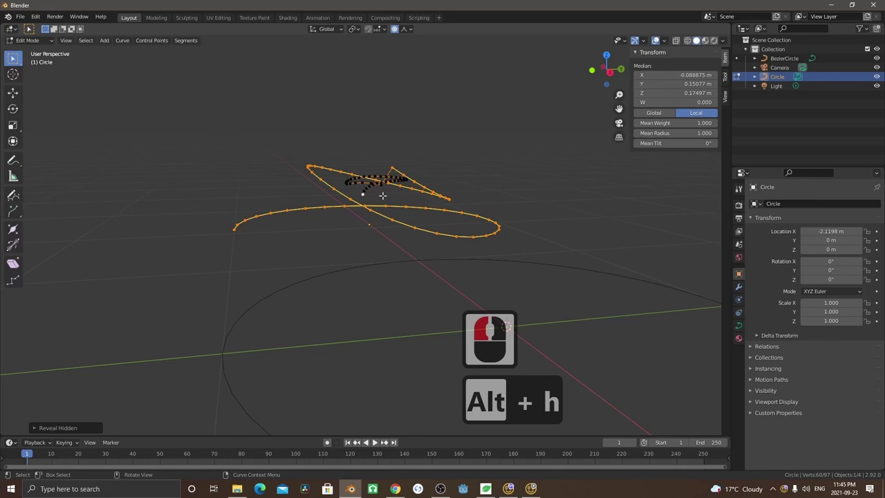
middle_click(422, 236)
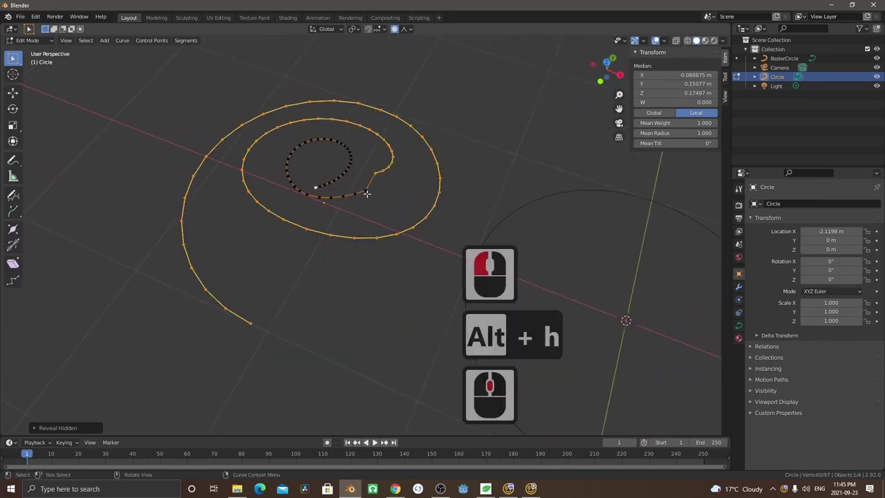
Circle-select the innermost coil of the spiral and switch to a side view
key("c")
right_click(359, 194)
left_click(360, 189)
key("c")
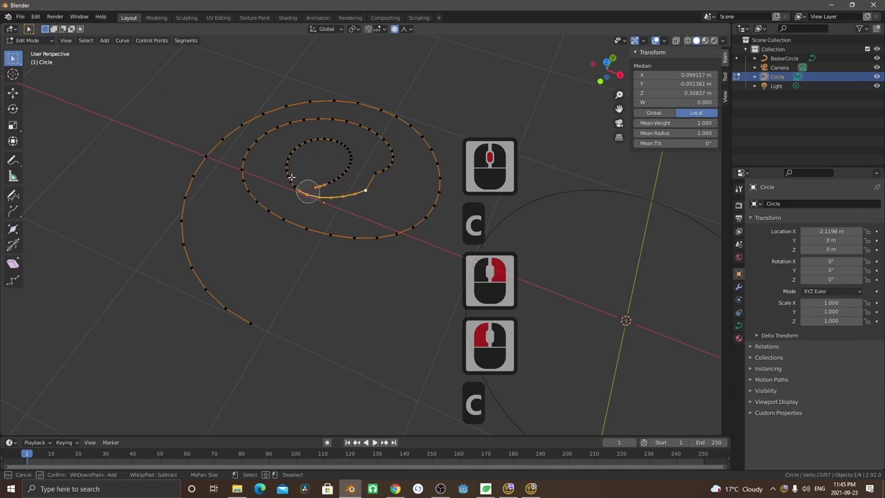
left_click(311, 185)
key("3")
right_click(299, 209)
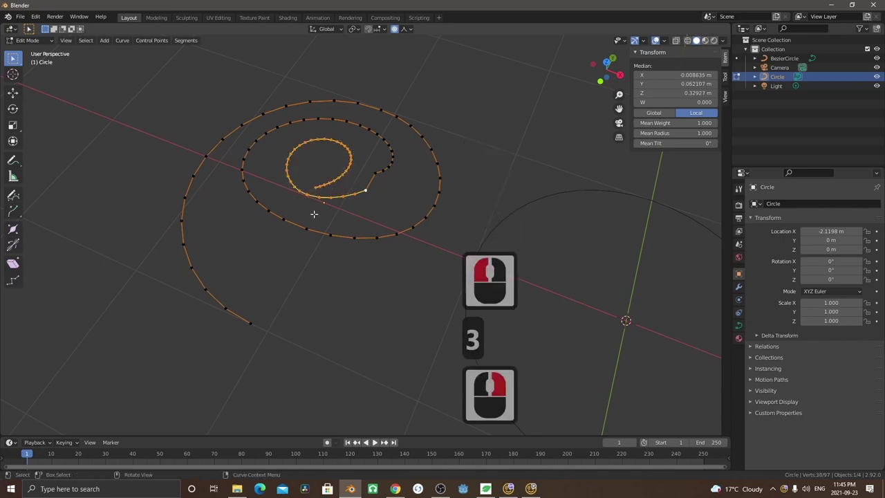
key("3")
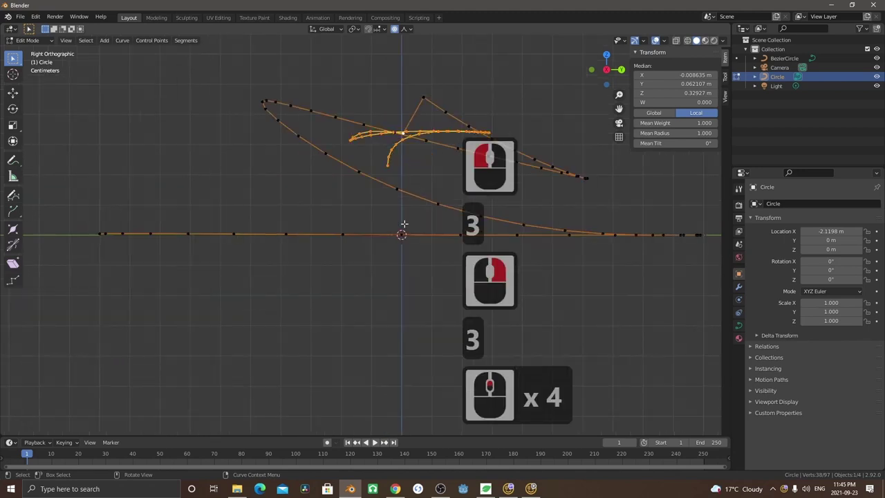
middle_click(364, 251)
Raise the inner coil higher along Z to step the cone, then view from above
key("g")
key("z")
right_click(375, 58)
left_click(388, 51)
key("g")
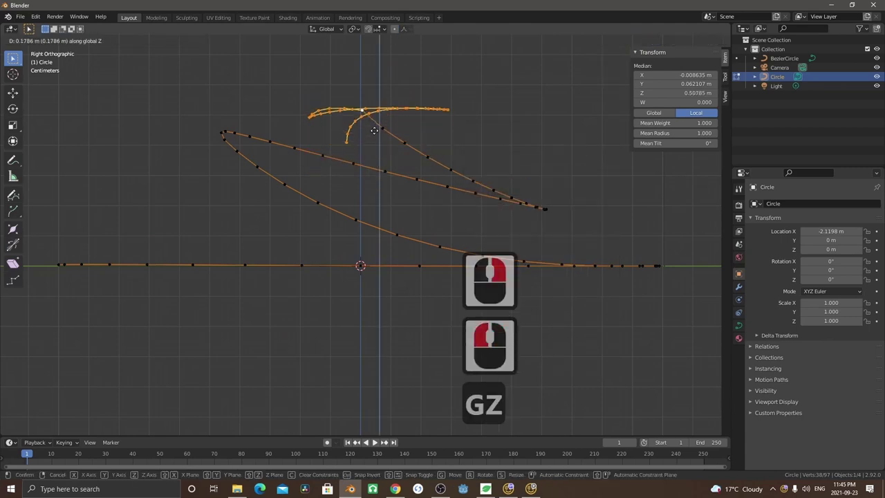
type("gz")
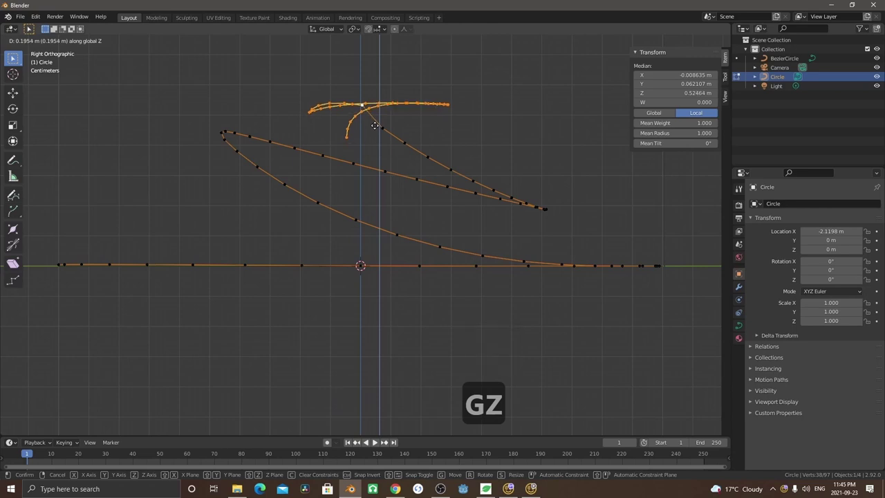
left_click(373, 125)
key("7")
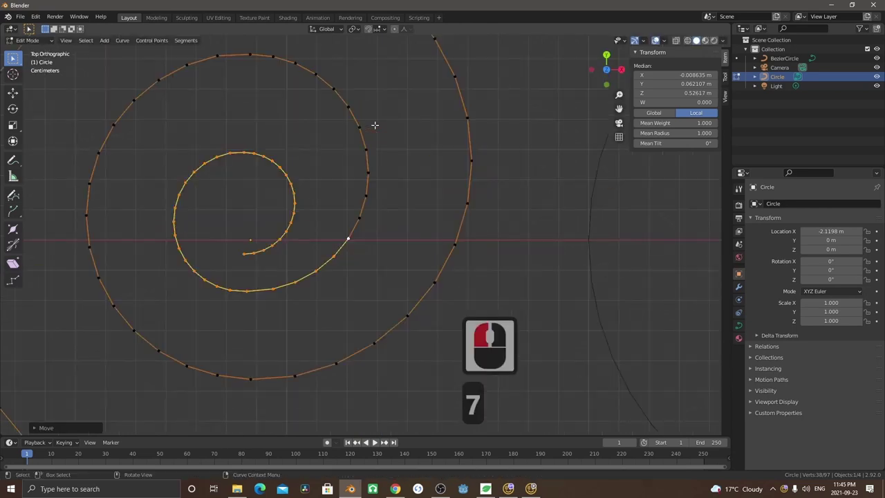
Select all spiral points and return to object mode in top view
key("Tab")
left_click(344, 252)
key("Tab")
key("KP_7")
middle_click(342, 250)
key("a")
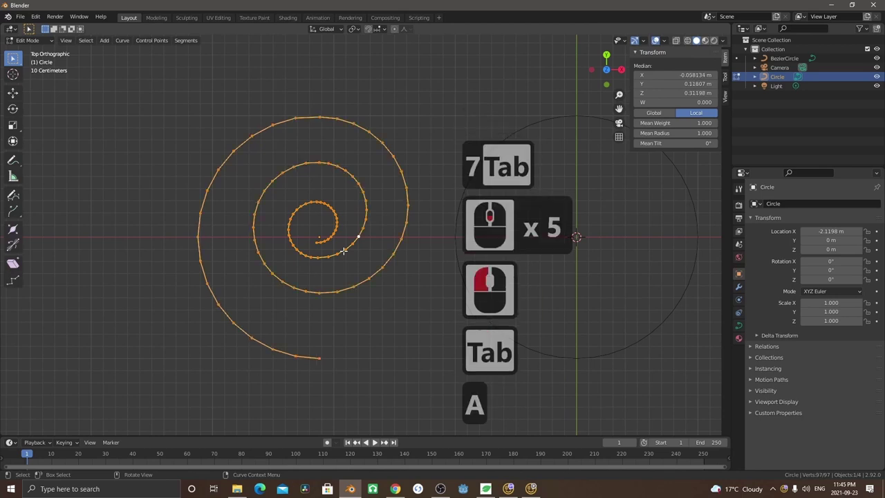
key("Tab")
left_click(381, 275)
Set BezierCircle as the spiral's bevel object under Geometry, forming a solid shell
left_click(743, 329)
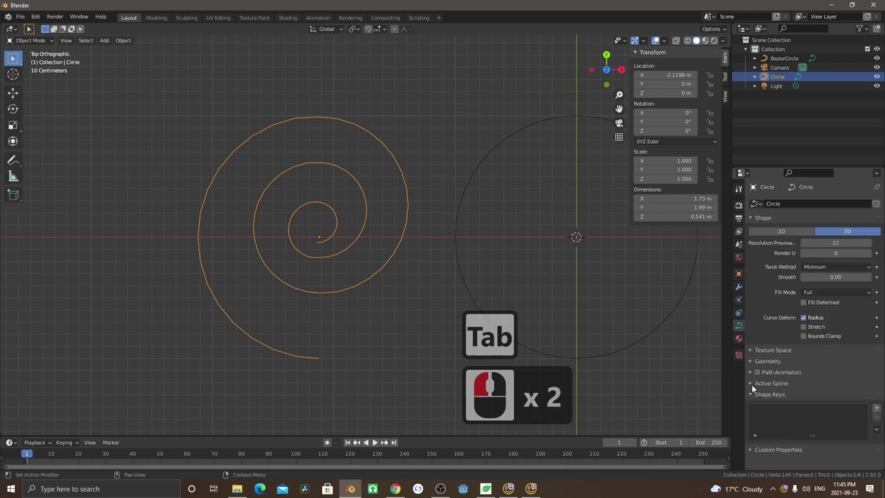
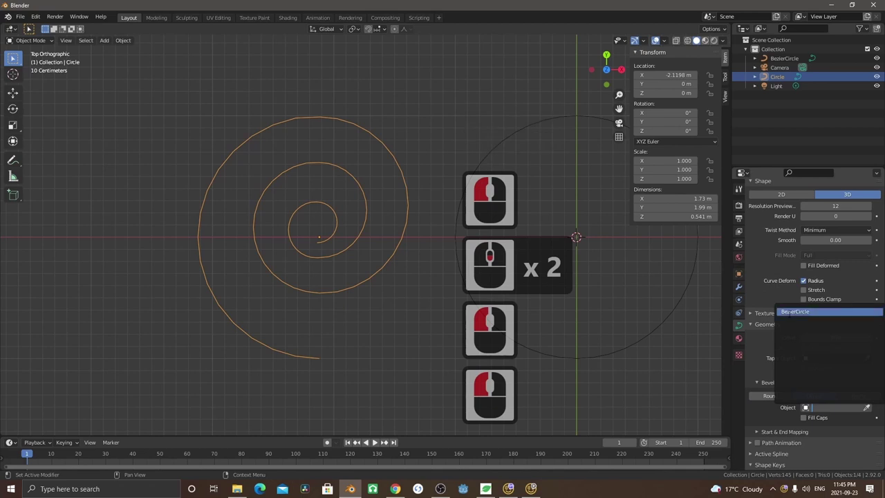
left_click(792, 317)
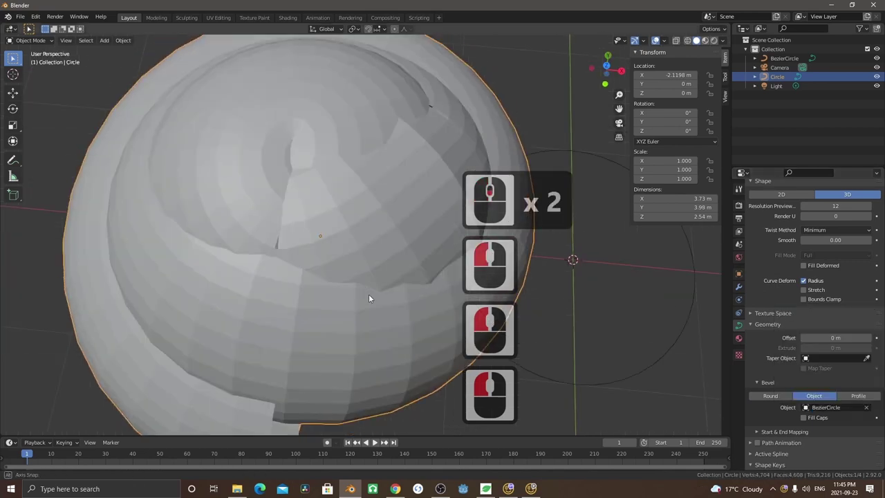
middle_click(354, 270)
scroll("down", 3)
middle_click(355, 316)
scroll("down", 3)
key("7")
Orbit and zoom around the new shell to inspect it
scroll("up", 3)
middle_click(358, 290)
scroll("down", 3)
middle_click(376, 326)
middle_click(376, 326)
middle_click(376, 327)
middle_click(376, 326)
middle_click(352, 306)
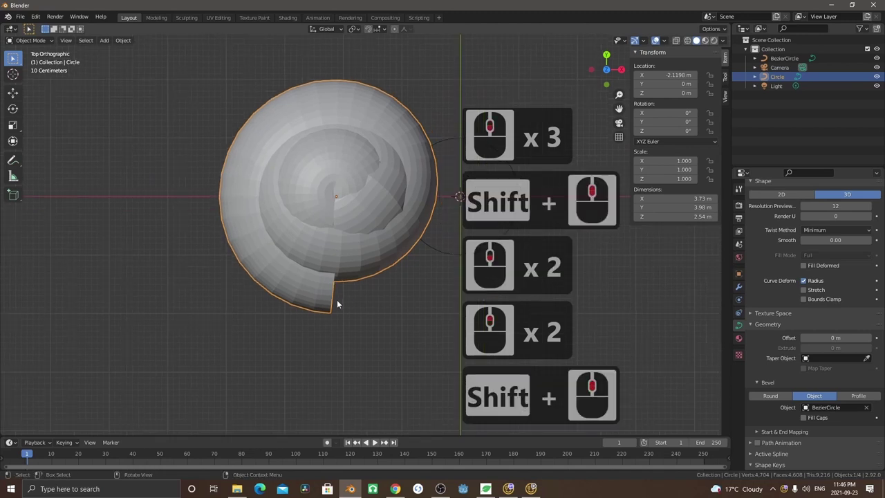
Extrude two new points from the spiral's outer end beyond the shell opening
key("Tab")
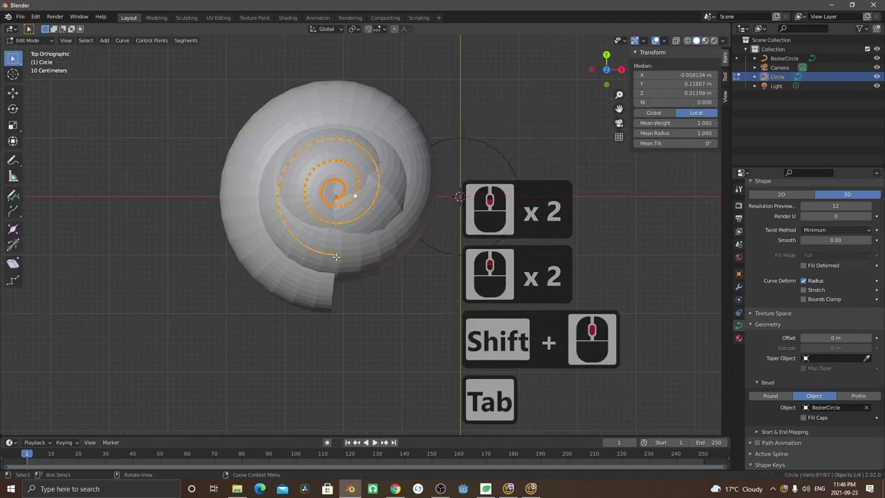
left_click(335, 254)
key("e")
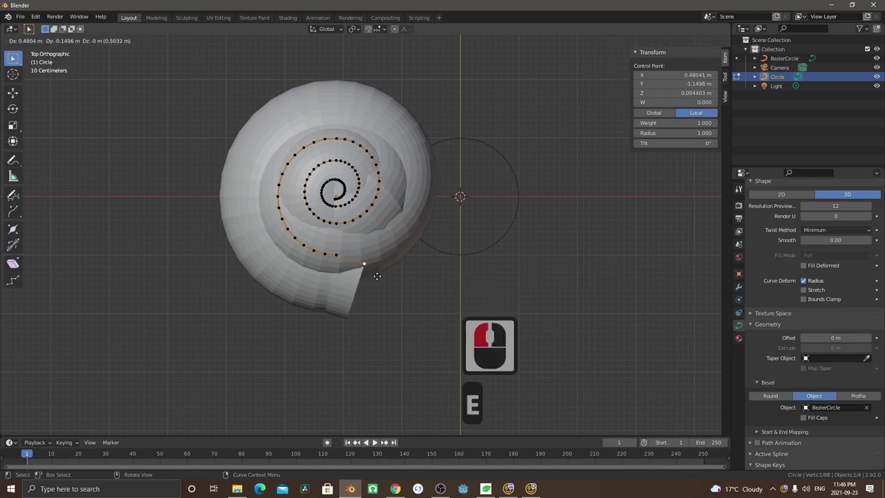
left_click(373, 276)
key("e")
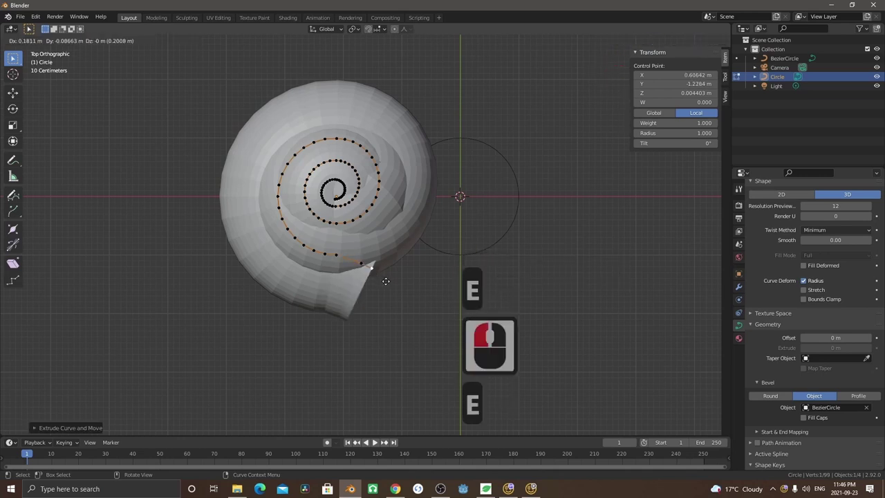
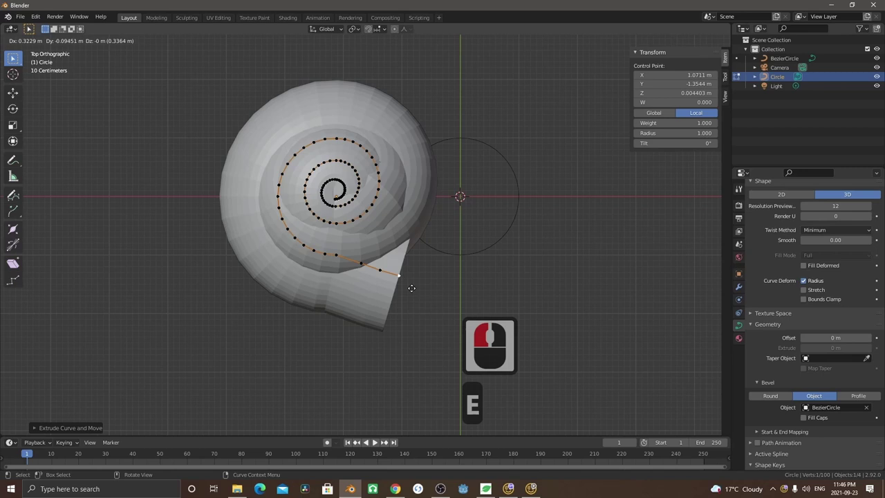
left_click(409, 288)
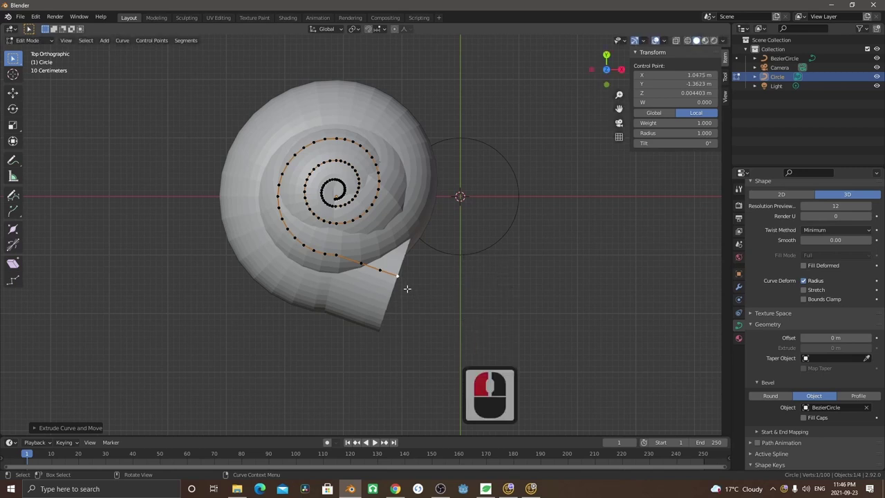
Enlarge the radius of the new end points and adjust them to flare the shell's opening
key("alt+s")
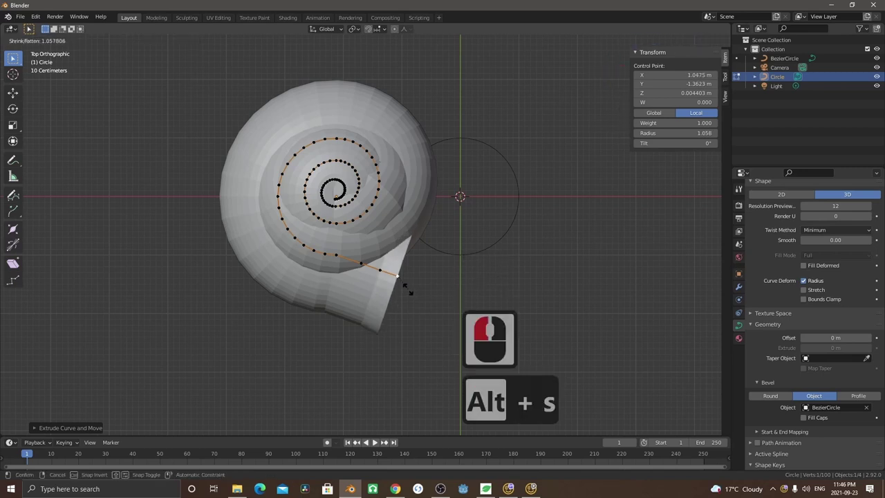
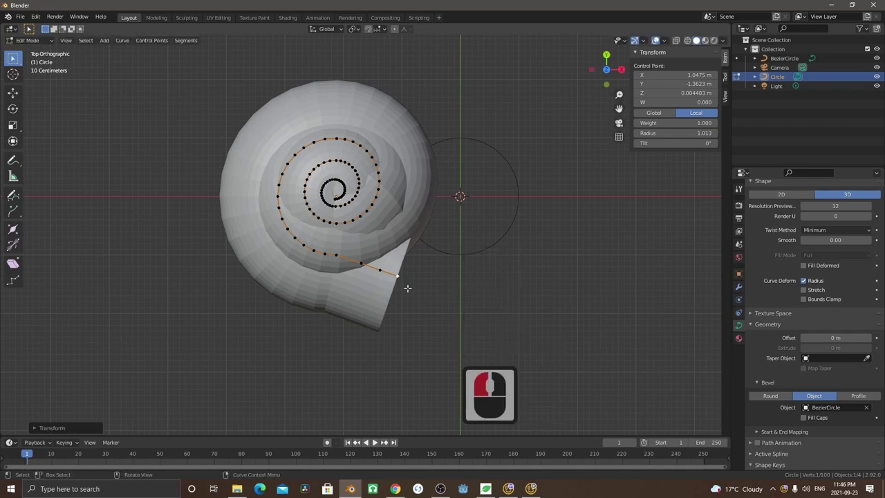
key("e")
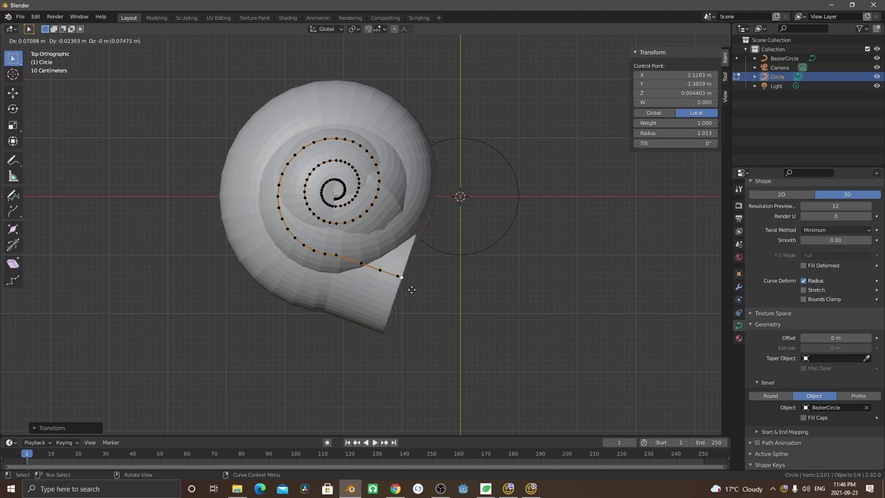
left_click(411, 289)
key("alt+s")
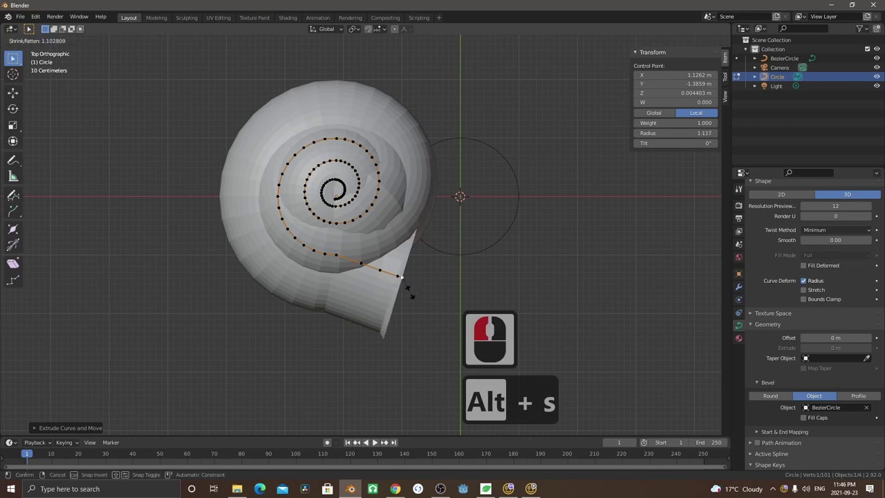
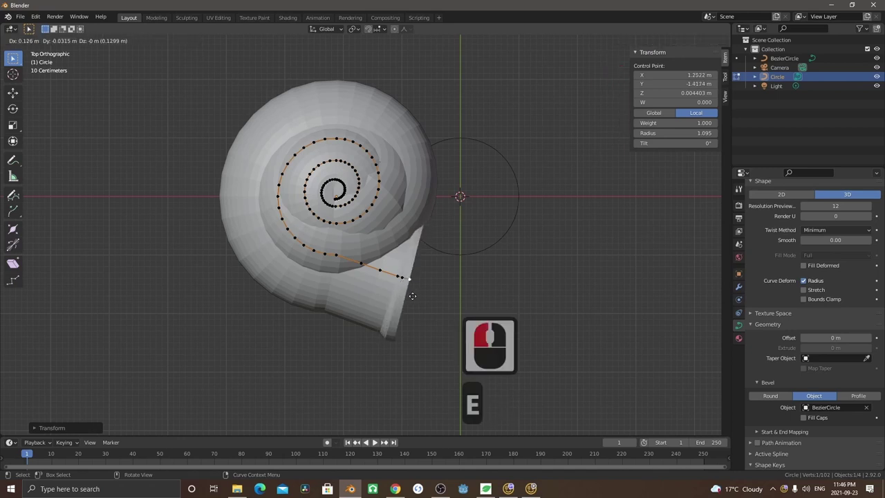
left_click(411, 295)
key("alt+s")
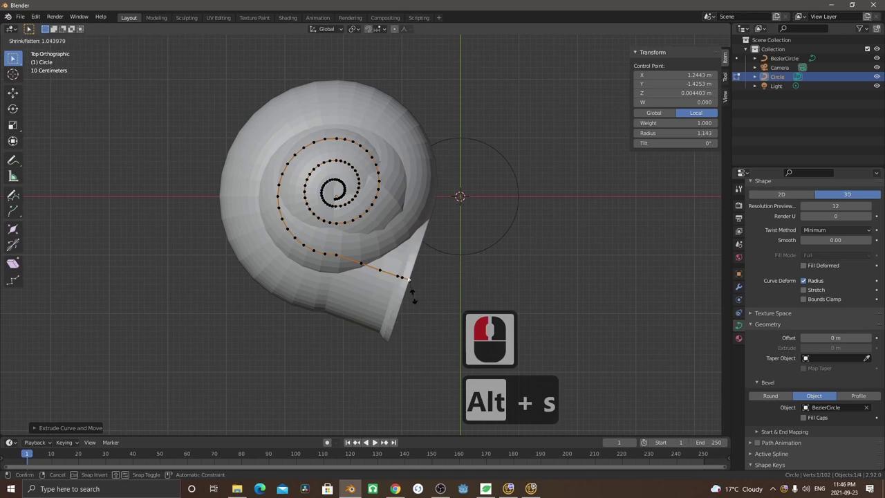
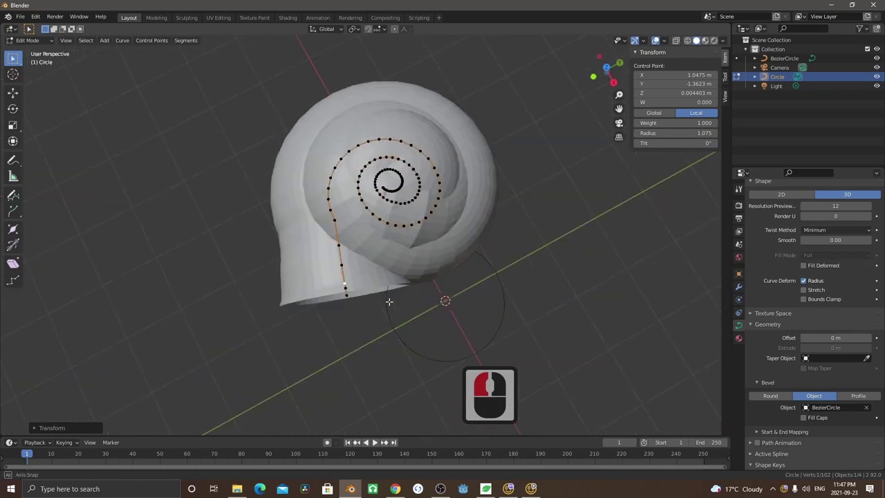
Move the spiral's flared end point outward so the shell's opening becomes a cone-like mouth
middle_click(436, 287)
key("Tab")
key("7")
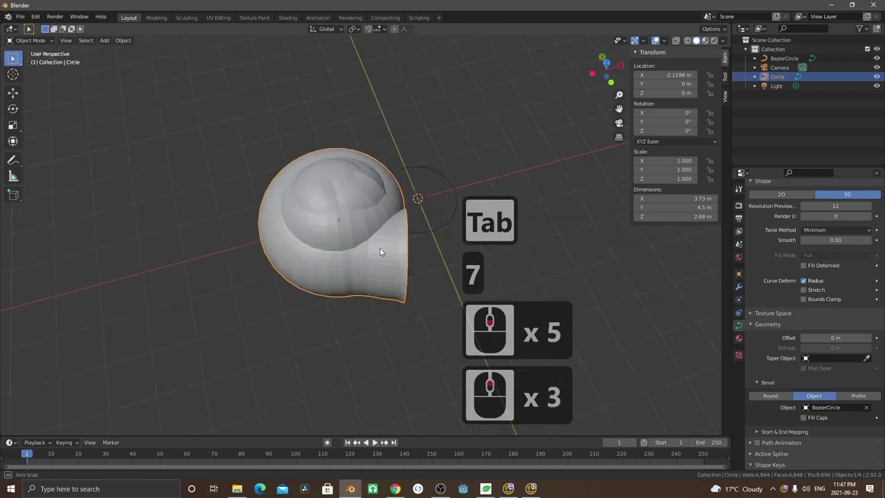
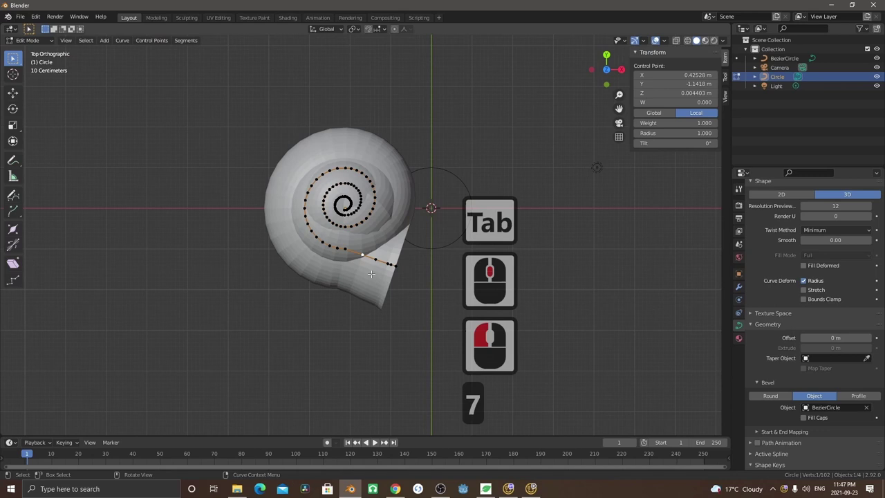
key("g")
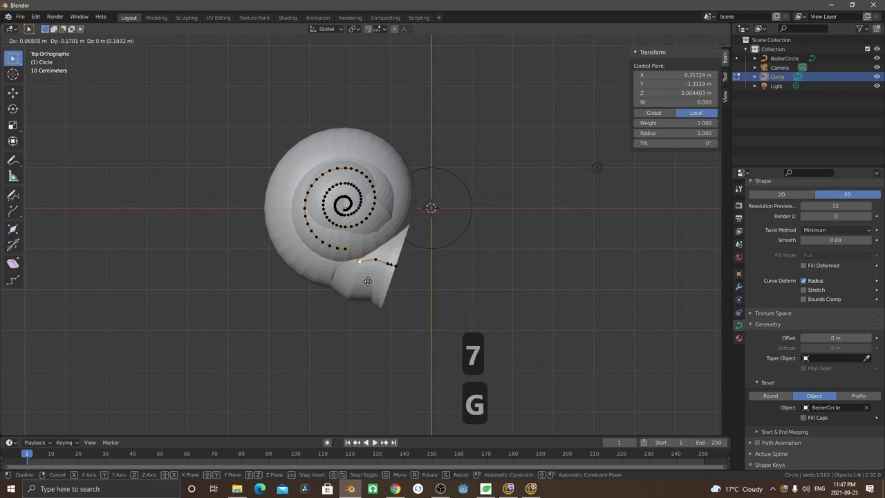
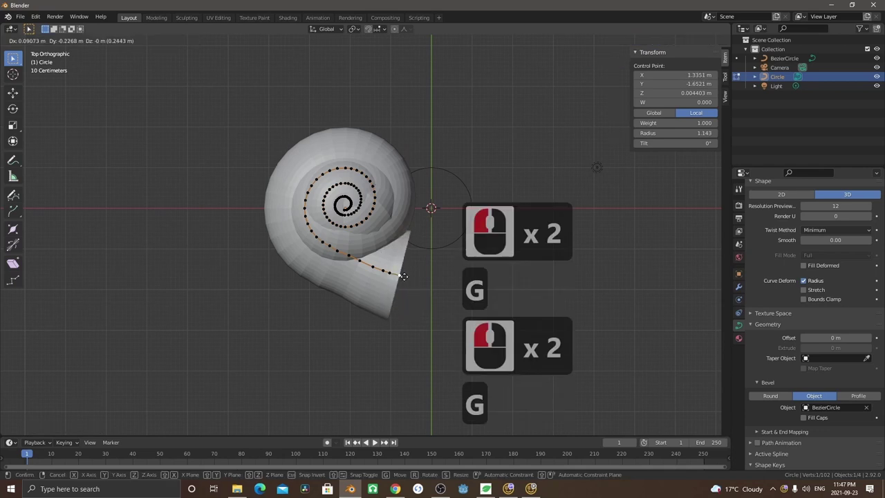
left_click(402, 275)
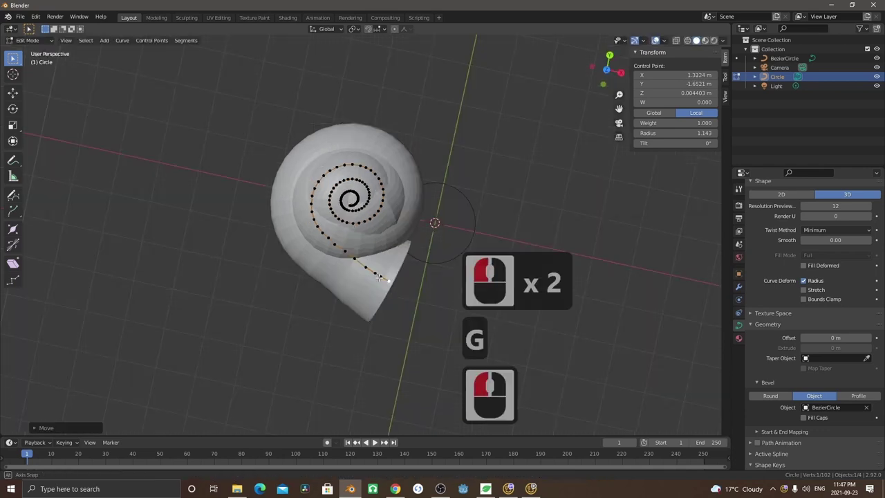
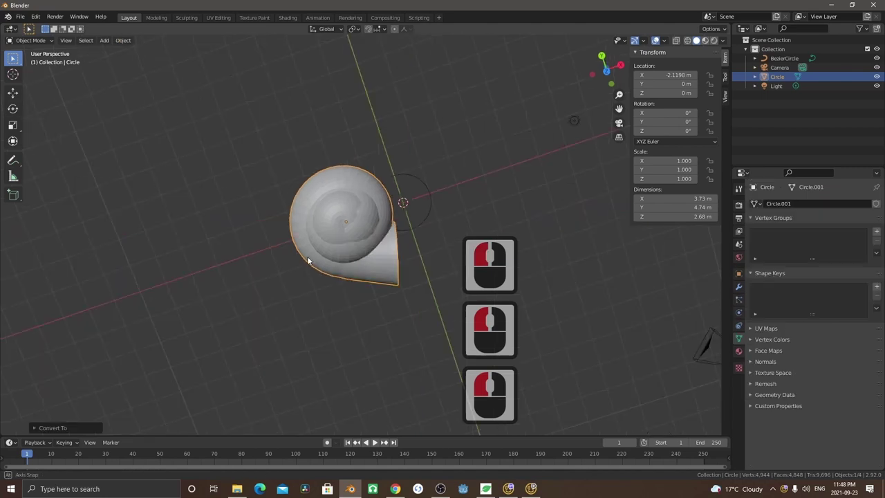
Delete the BezierCircle profile curve, leaving the shell as a standalone mesh
middle_click(397, 239)
left_click(440, 241)
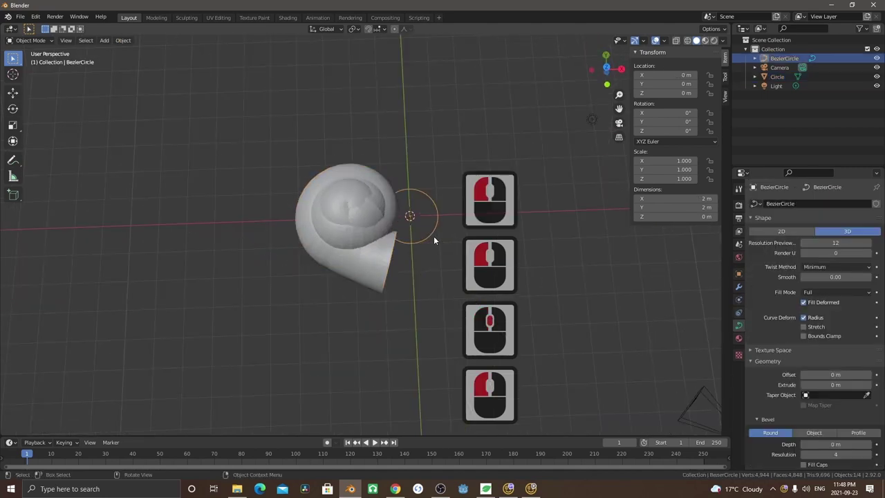
key("x")
left_click(437, 240)
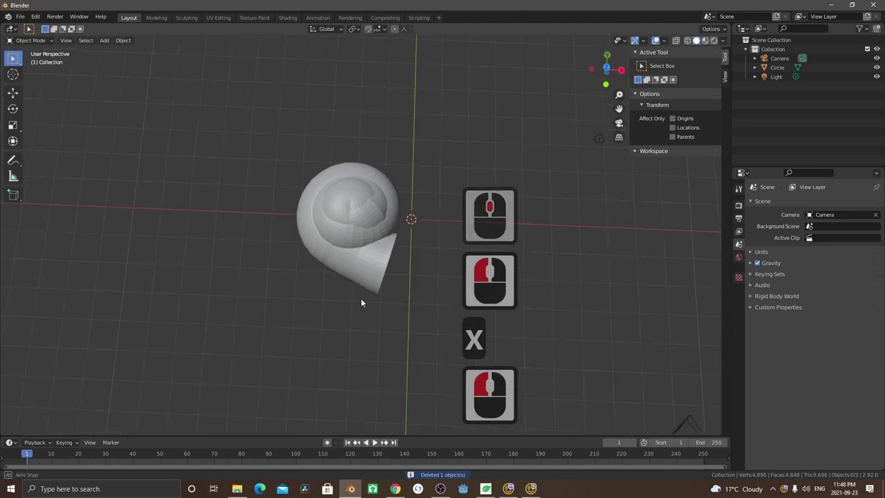
left_click_drag(435, 265, 315, 299)
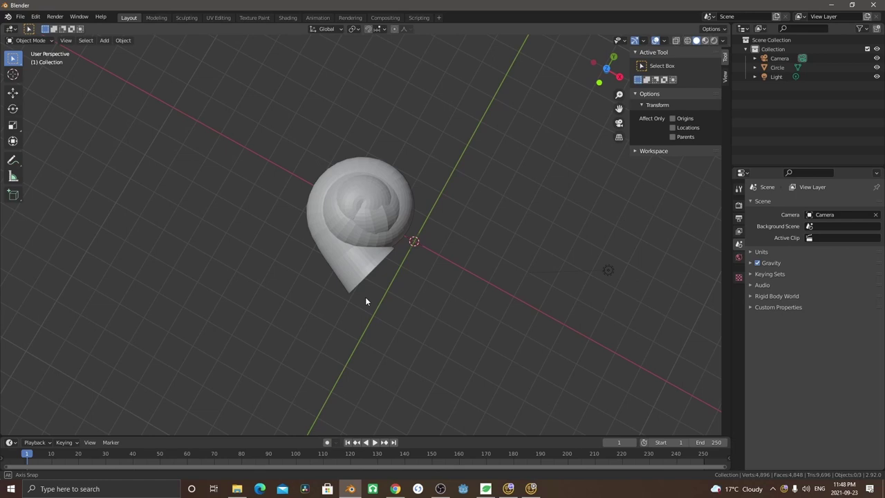
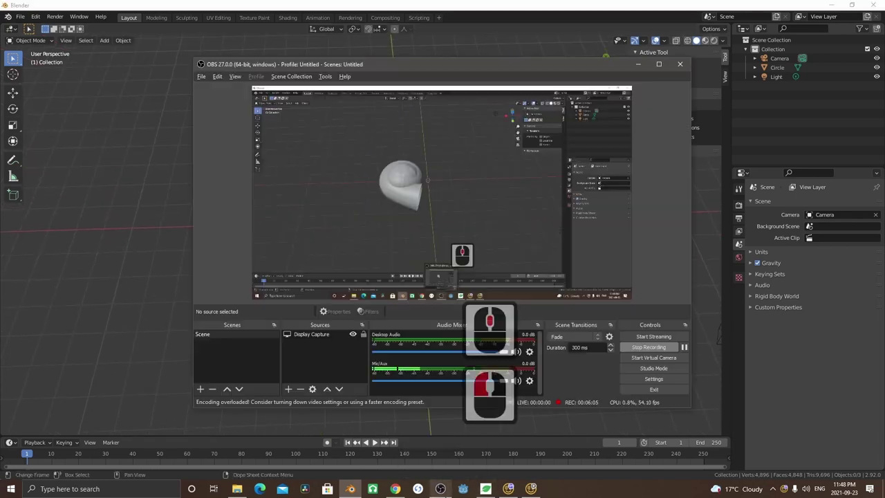
Operate the OBS recorder controls and dismiss the window to return to Blender
key("a")
left_click(274, 359)
left_click(344, 357)
left_click(233, 284)
double_click(336, 231)
key("ctrl+z")
Add the snail reference photo as an image empty beside the shell in right side view
key("3")
key("a")
left_click(386, 270)
left_click(450, 272)
left_click(339, 232)
left_click(363, 239)
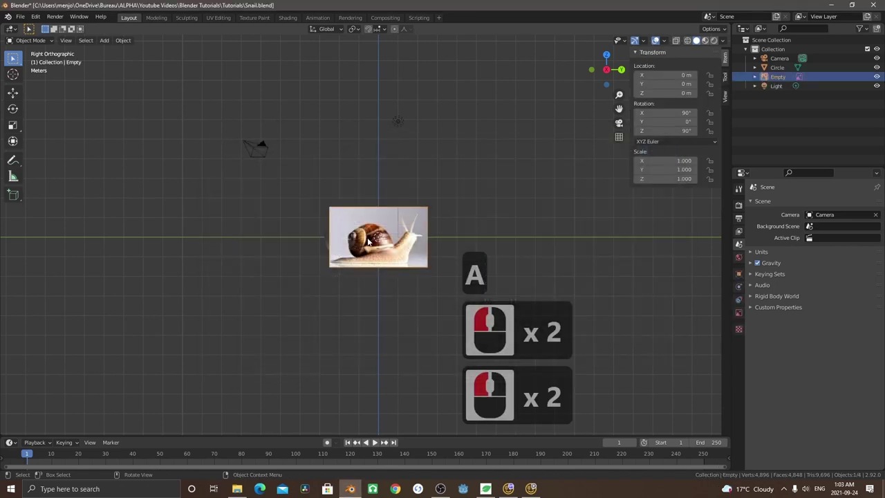
Scale, mirror and raise the reference photo so it sits just above the shell
left_click(356, 210)
double_click(399, 263)
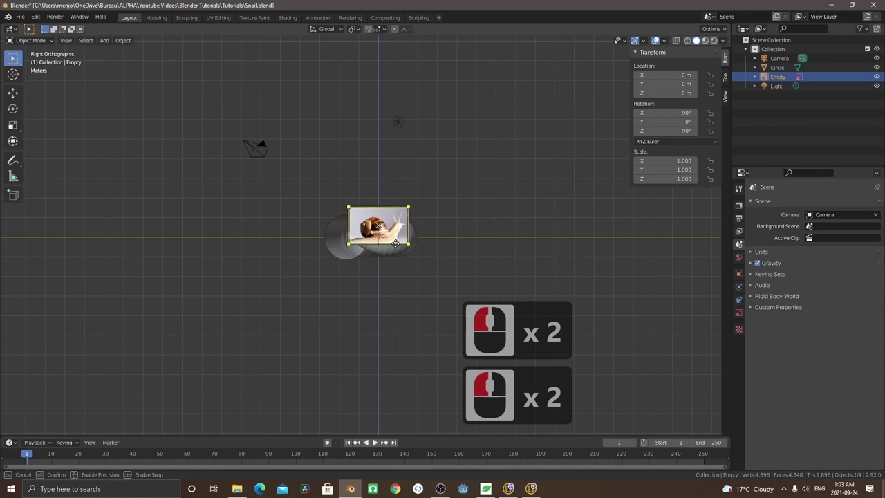
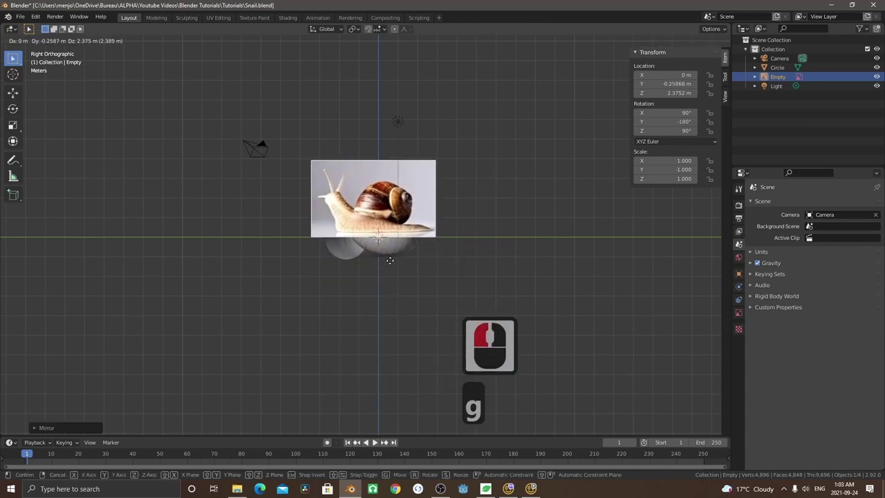
left_click(390, 264)
left_click(390, 253)
key("7")
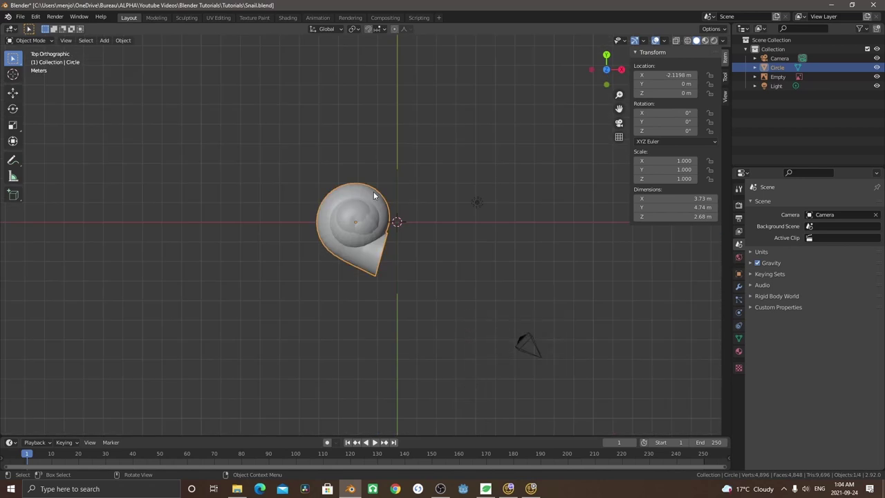
Stretch the shell along Y, rotate it 90 degrees upright and move it under the photo
key("s")
key("y")
left_click(376, 192)
key("1")
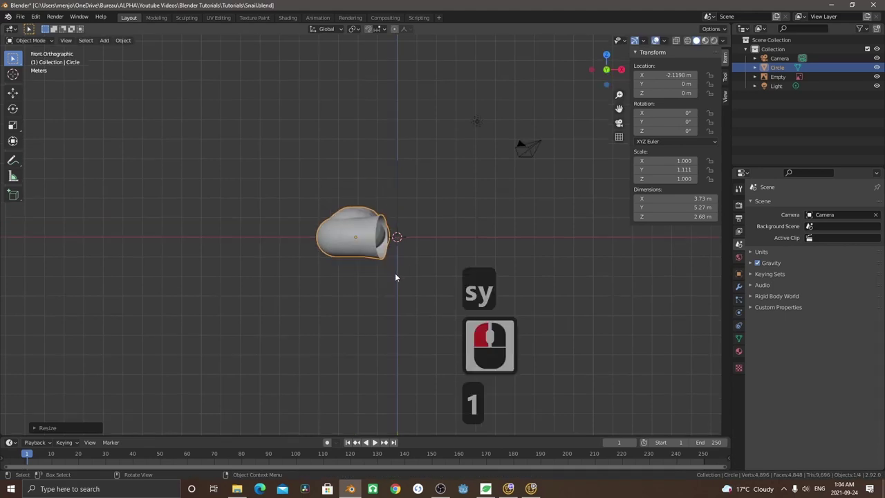
key("r")
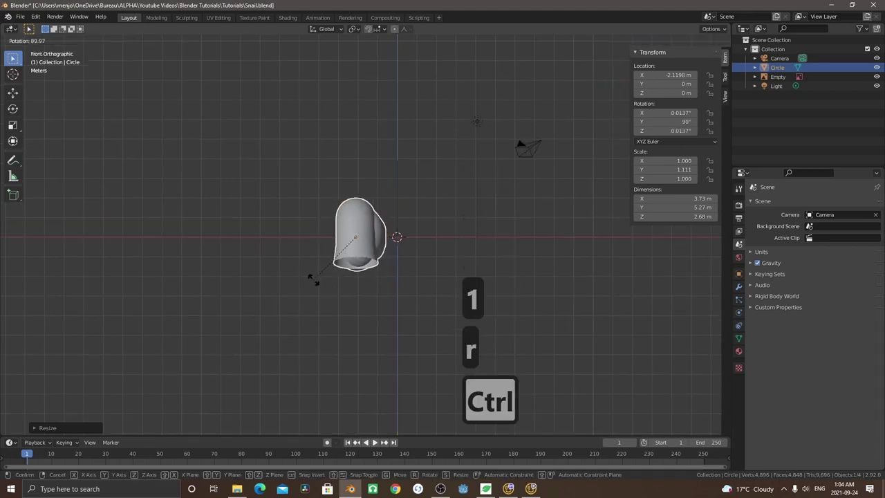
left_click(314, 283)
key("7")
key("r")
right_click(376, 318)
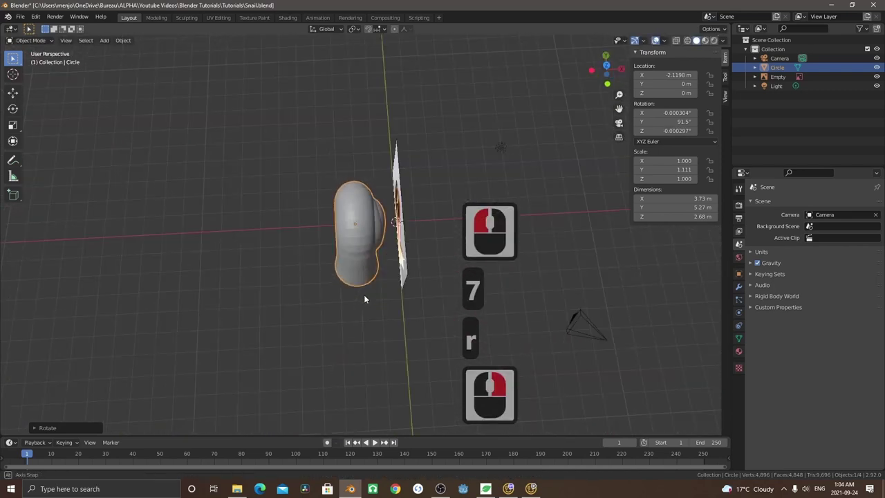
key("7")
key("g")
left_click(427, 298)
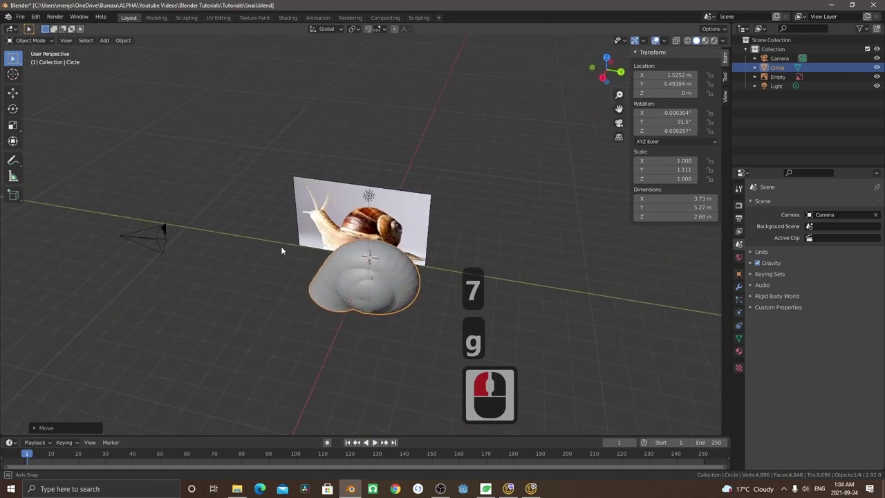
Tilt and turn the shell repeatedly in side and top views toward the photo's angle
middle_click(332, 214)
key("alt+z")
key("3")
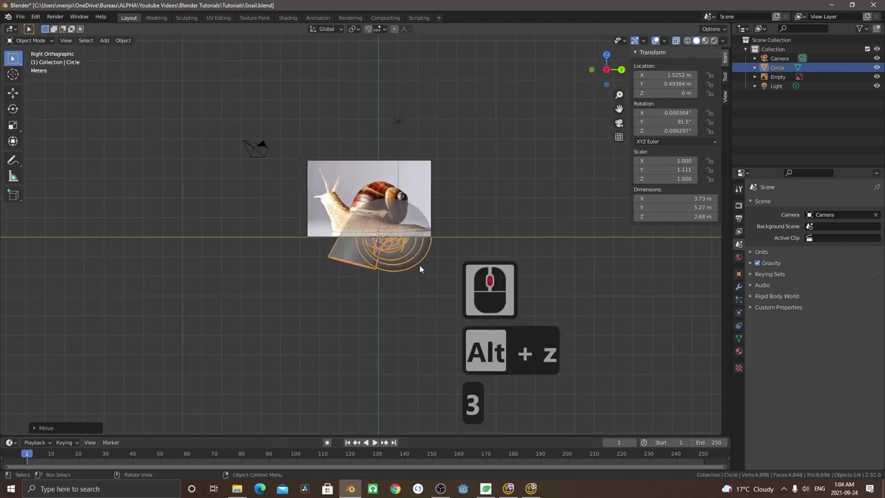
key("r")
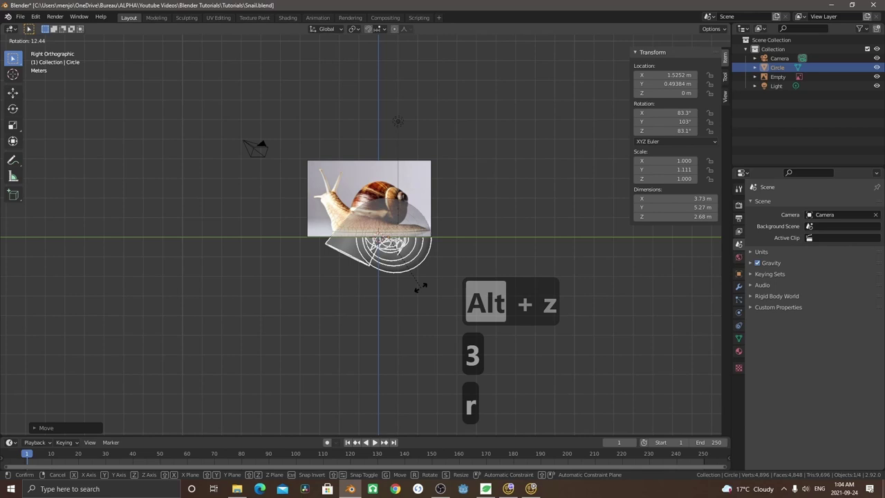
left_click(428, 289)
key("7")
key("r")
left_click(455, 286)
key("3")
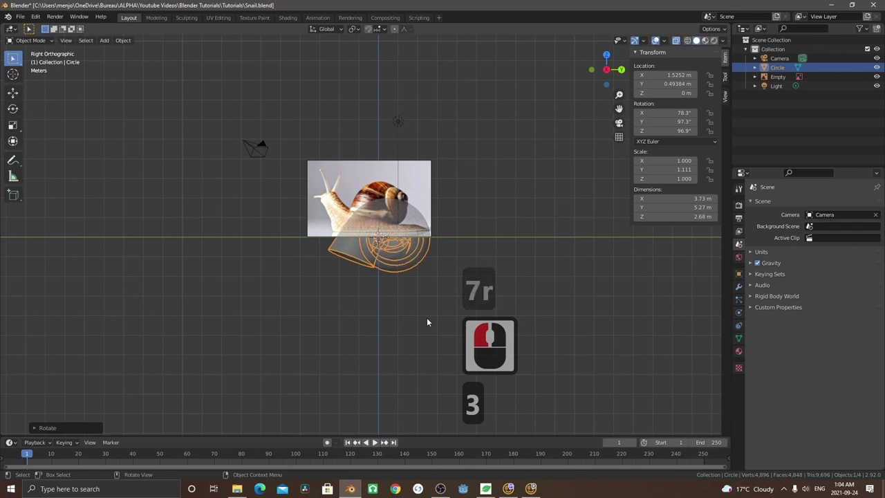
key("7")
key("r")
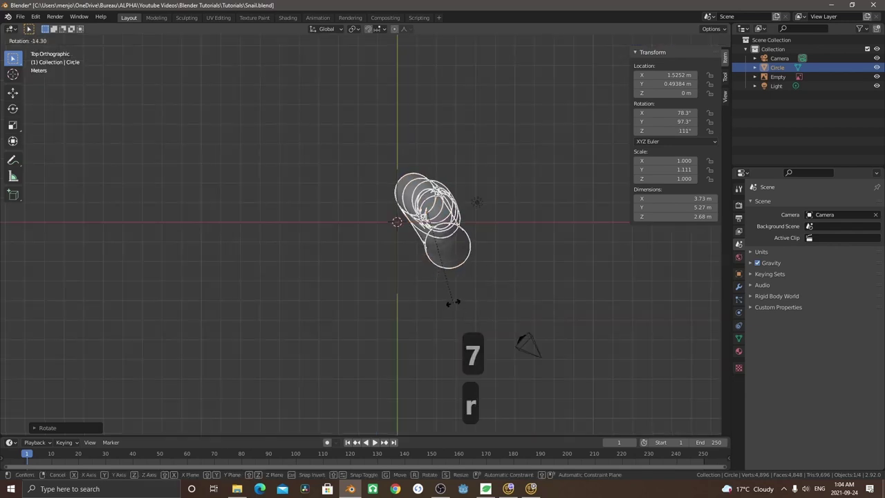
left_click(459, 305)
key("3")
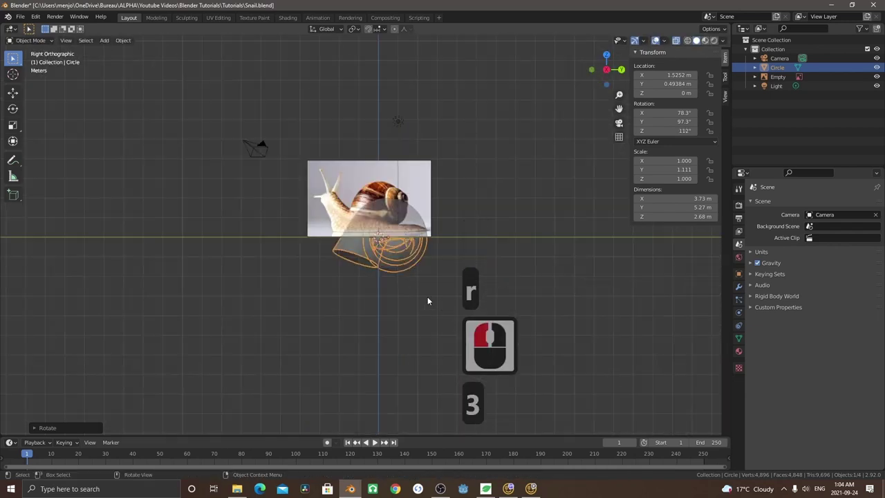
key("7")
key("r")
left_click(463, 271)
key("3")
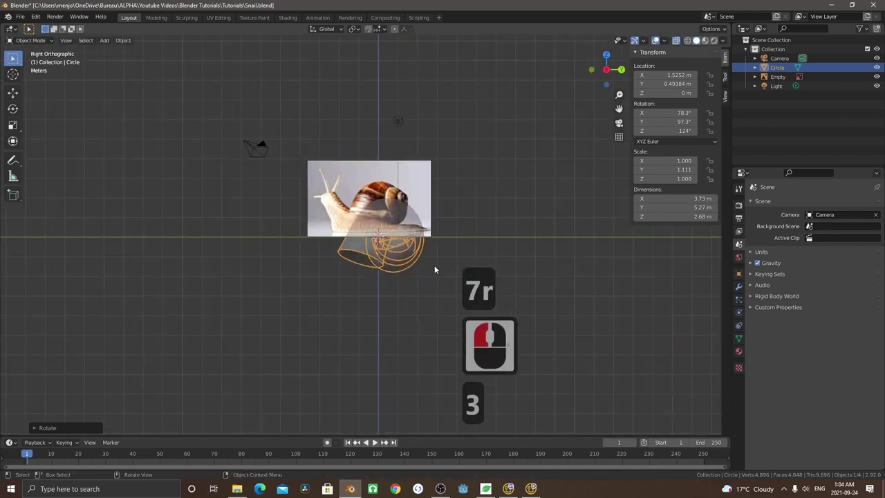
key("7")
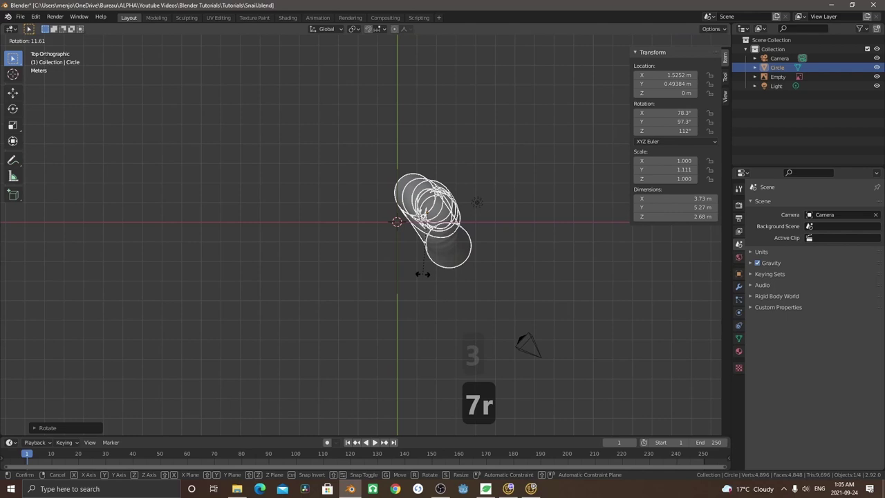
Rotate the shell mesh and resize it along Y until it covers the photo's shell
left_click(426, 277)
key("3")
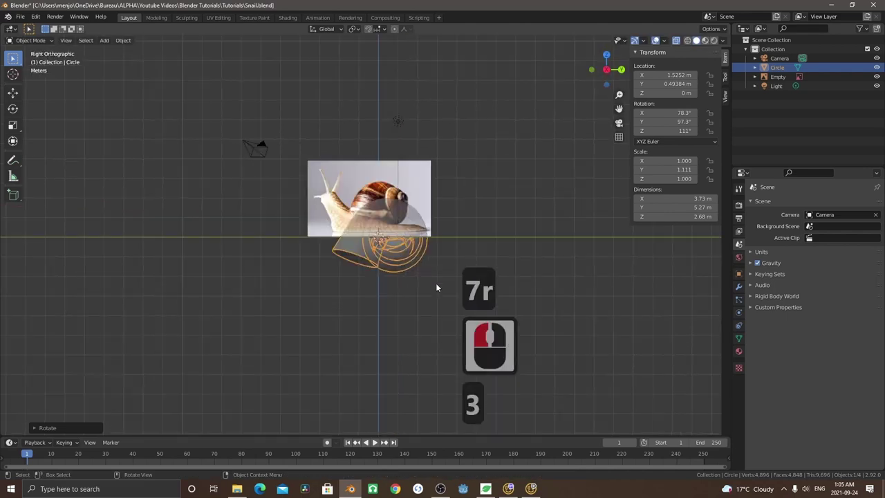
key("s")
left_click(423, 269)
key("s")
key("y")
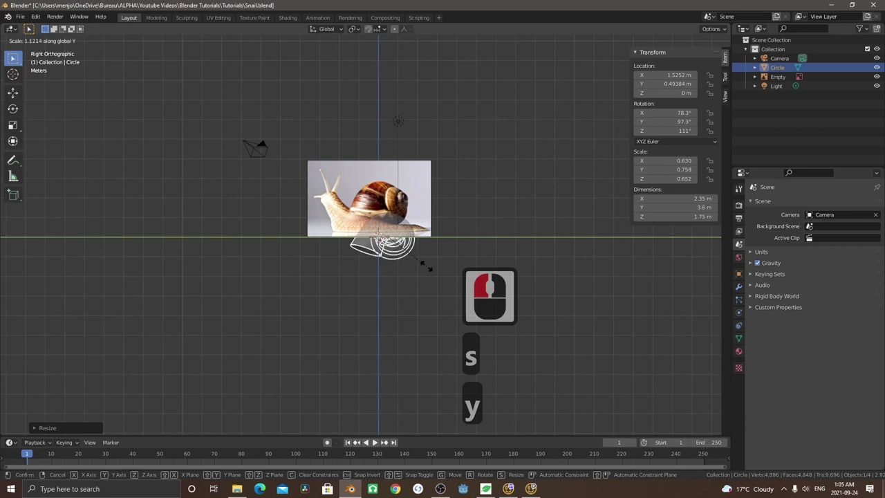
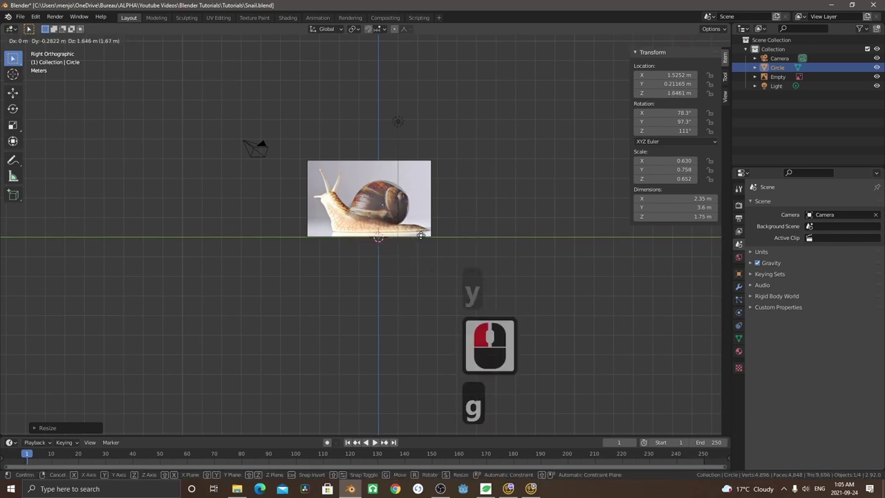
left_click(426, 236)
Check the shell's alignment against the reference from several views and save the file
key("alt+z")
key("alt+z")
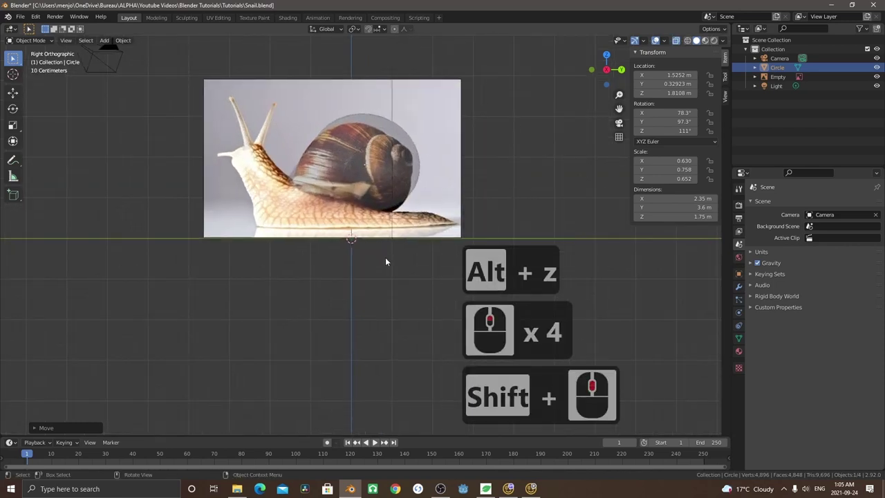
middle_click(354, 321)
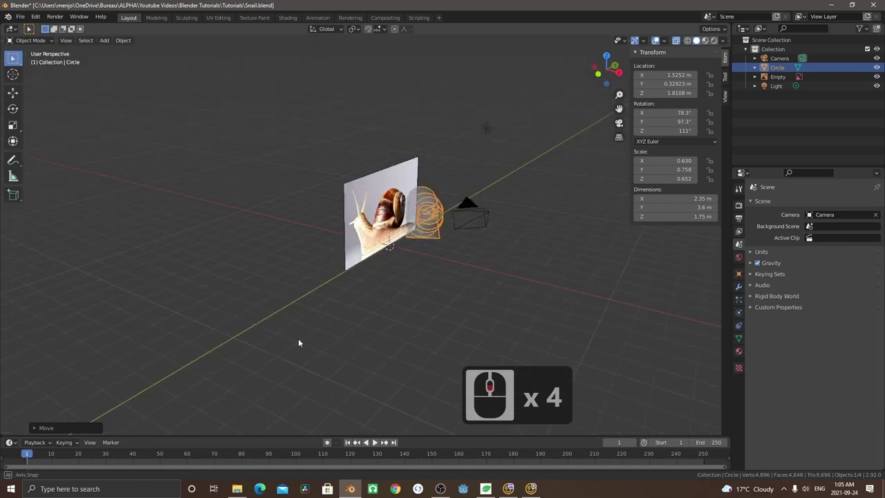
middle_click(278, 333)
key("alt+z")
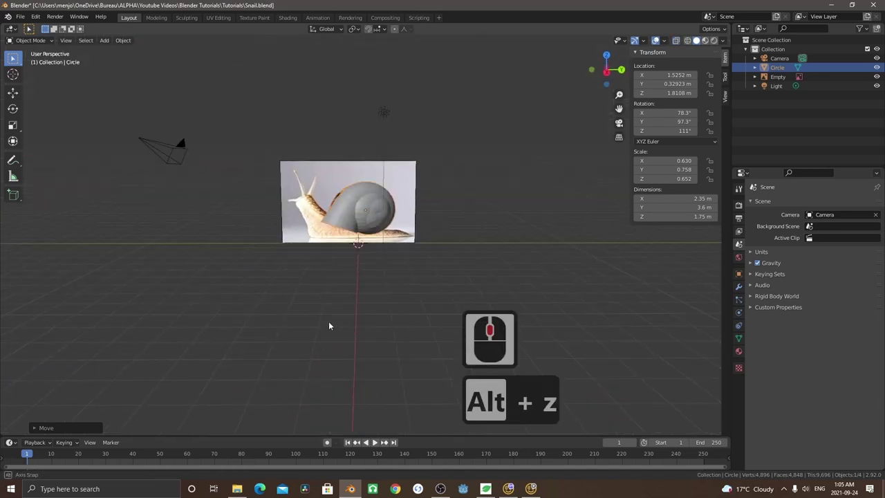
middle_click(332, 321)
key("3")
key("alt+z")
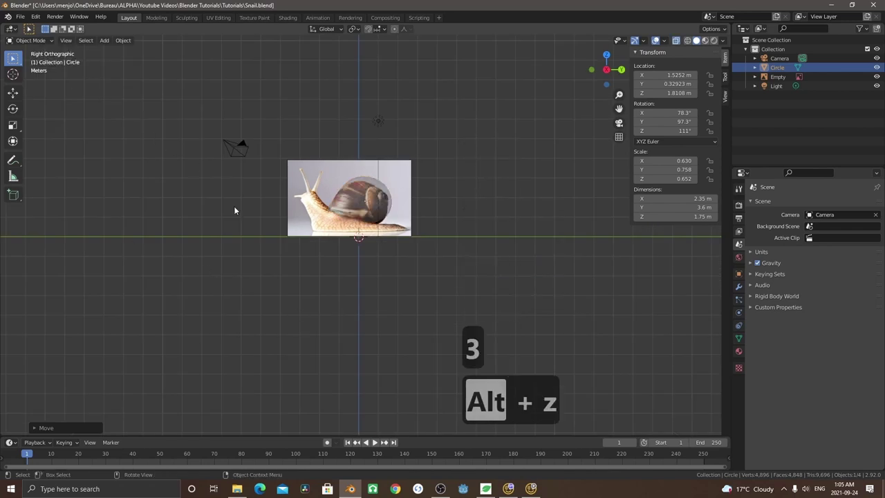
key("ctrl+s")
left_click(26, 21)
left_click(43, 81)
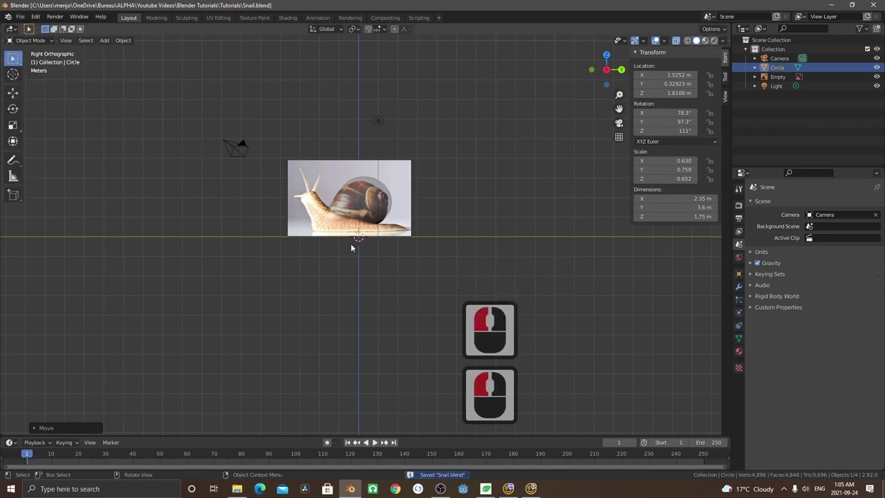
Add a new circle mesh in top view and stretch it into an oval
key("7")
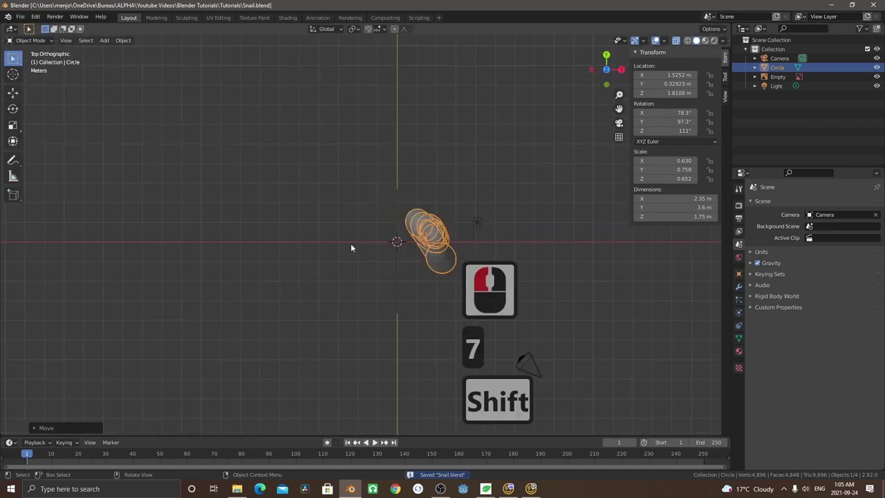
key("a")
left_click(411, 167)
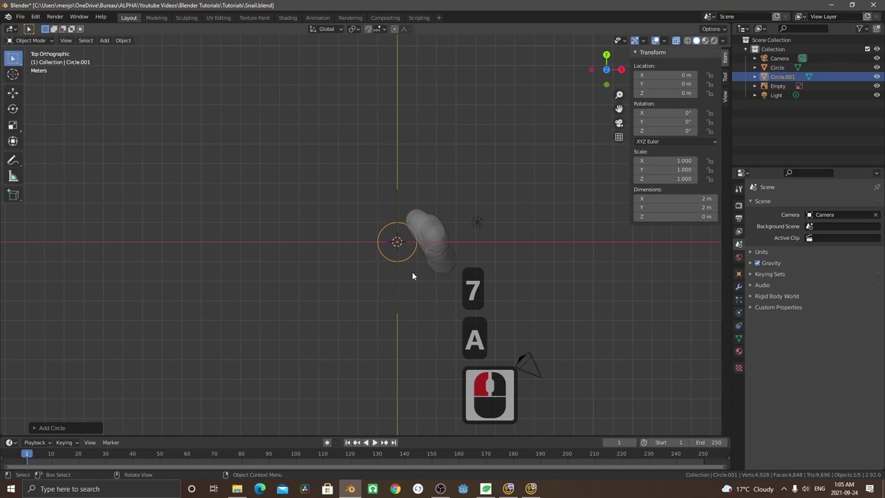
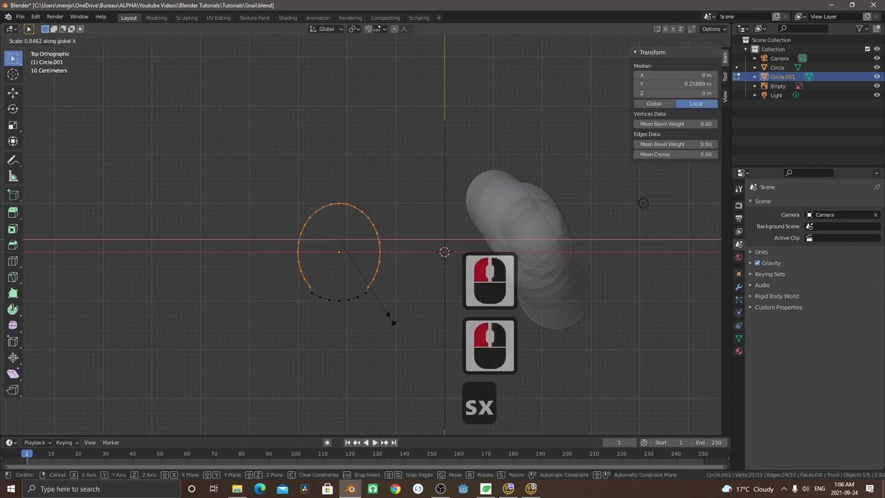
left_click(389, 318)
Select the bottom-arc vertices and scale them along Y to flatten the oval's underside
key("s")
left_click(303, 306)
left_click(319, 298)
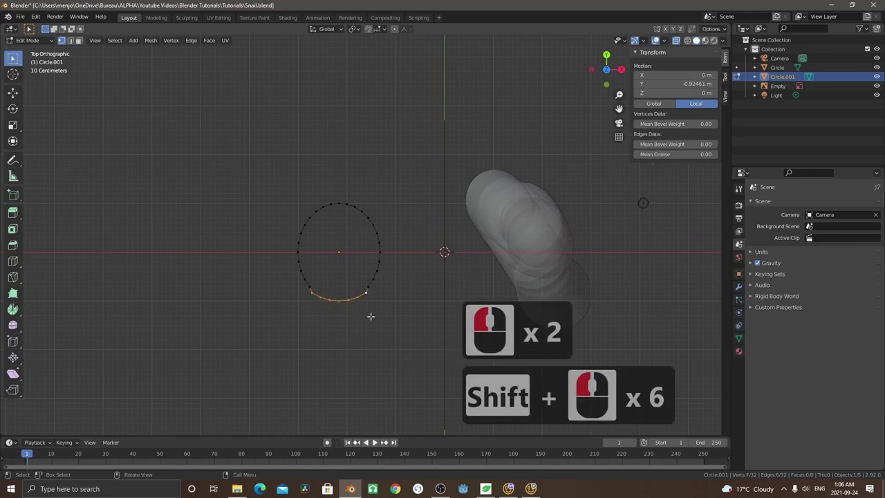
key("s")
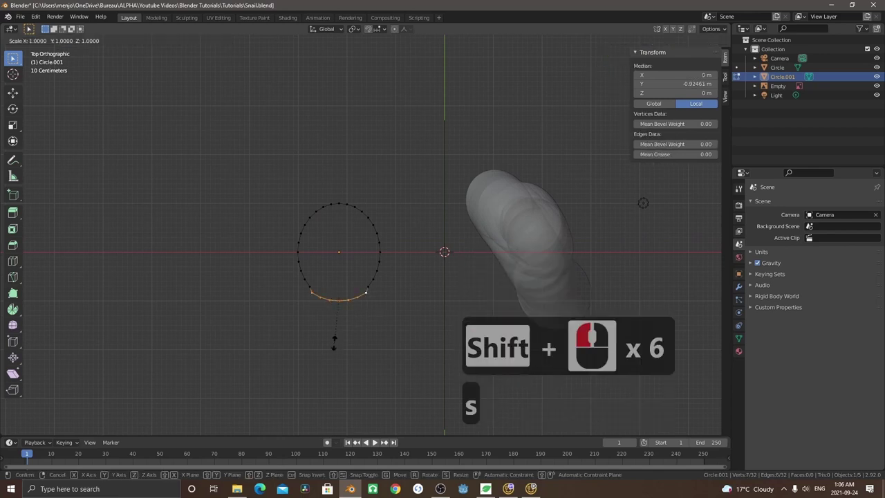
key("y")
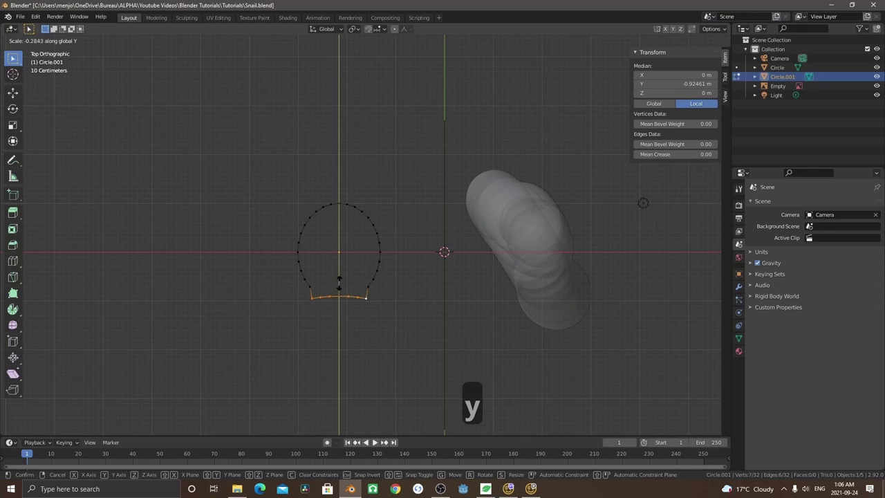
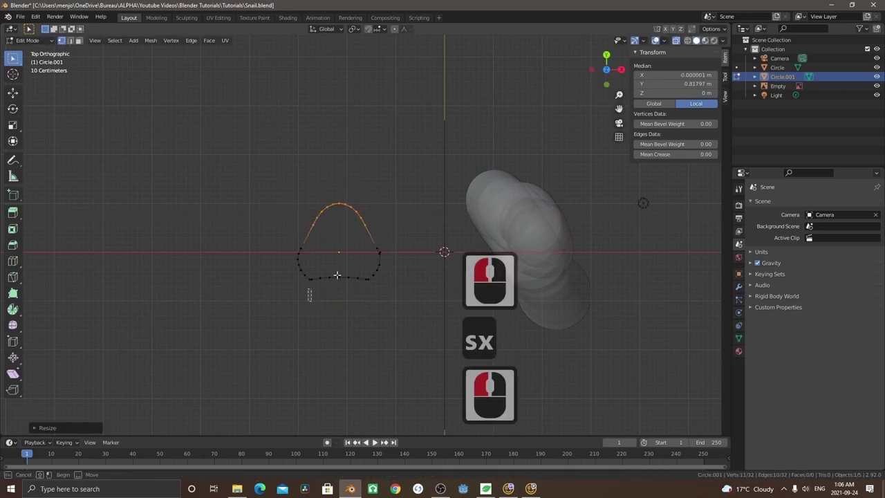
Move top and side vertex groups into a peaked teardrop profile, then select the whole outline
left_click(346, 276)
left_click(351, 296)
key("c")
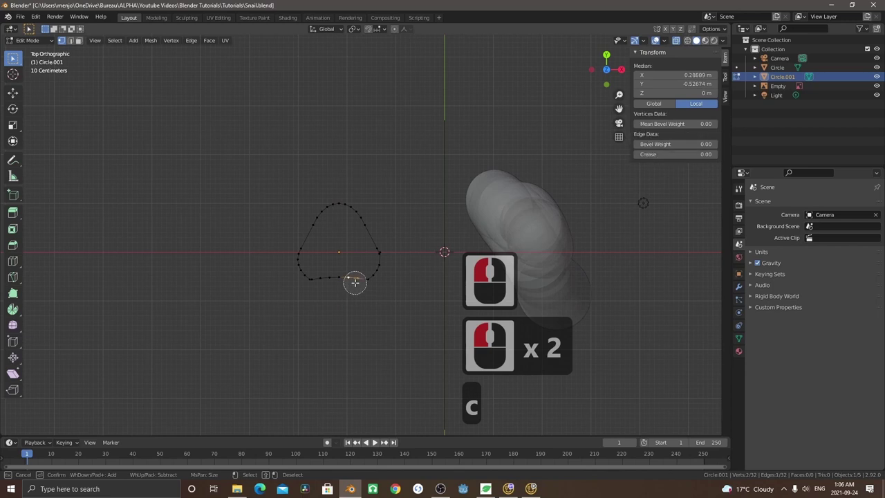
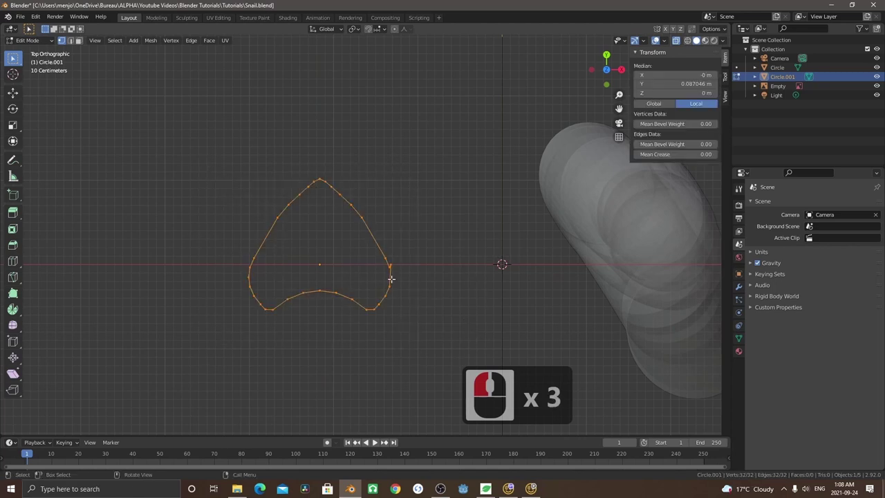
left_click(392, 264)
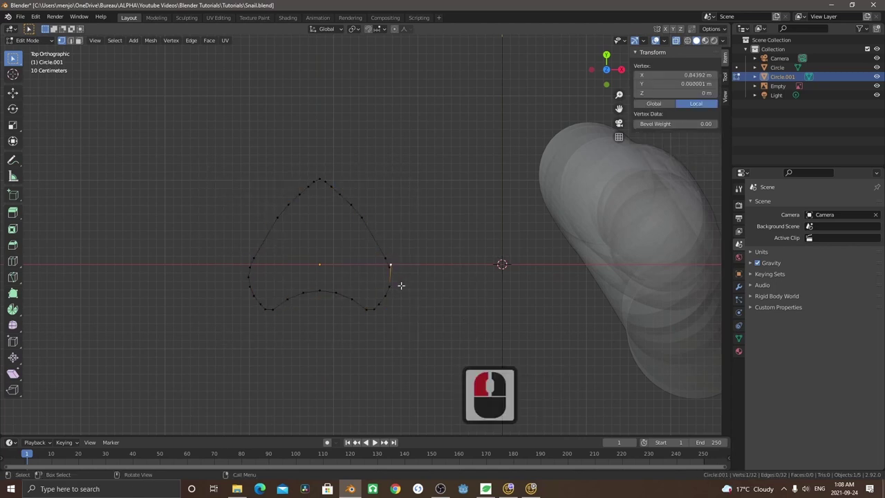
key("g")
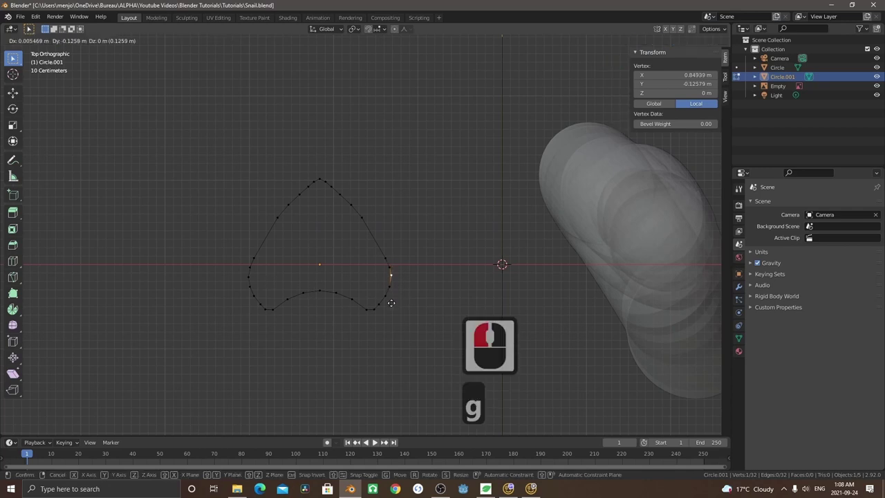
left_click(390, 303)
left_click(323, 293)
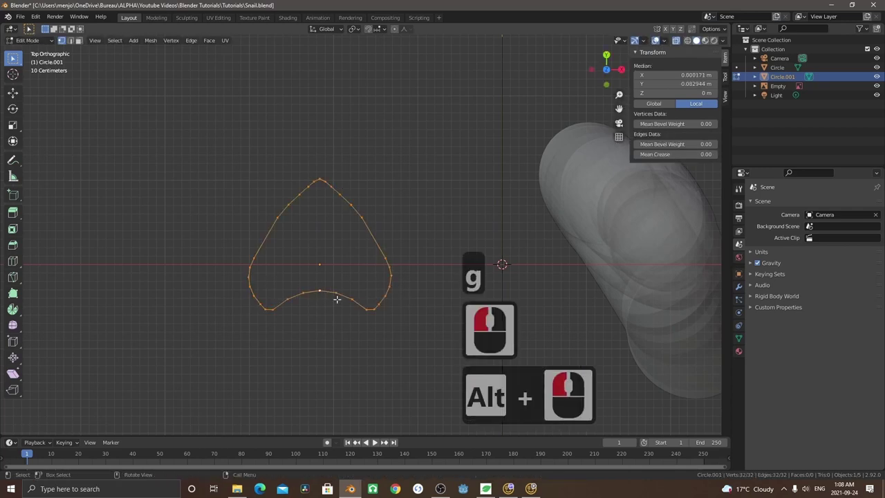
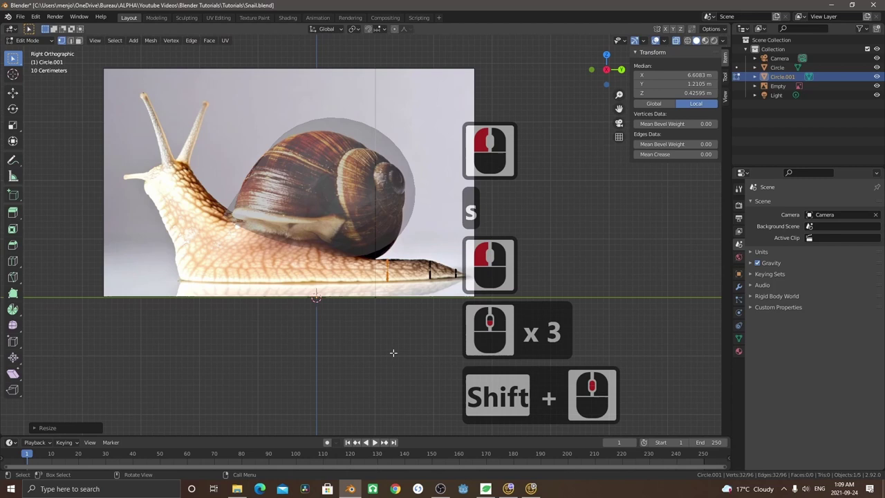
Duplicate and resize the cross-section loop several times, stepping it along the body
key("d")
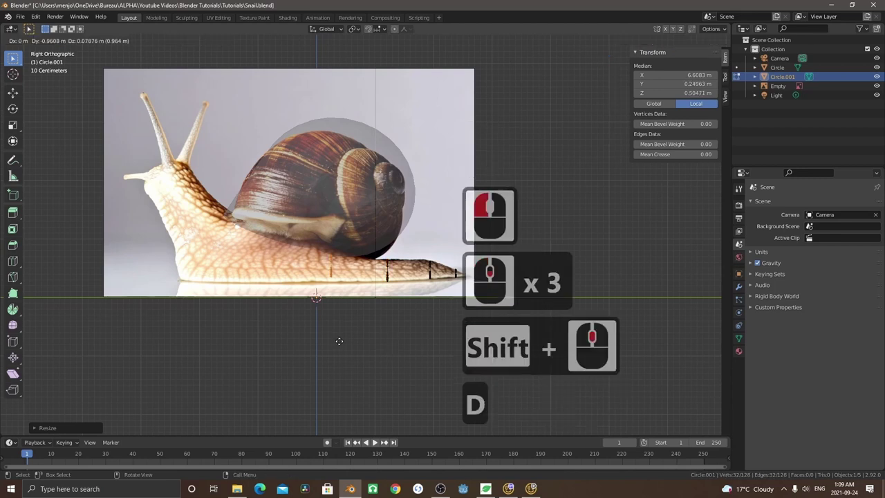
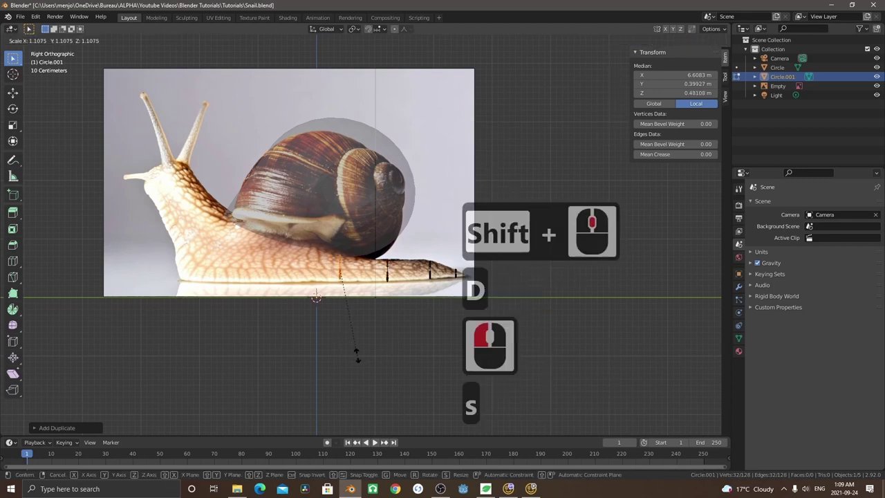
left_click(372, 490)
key("g")
left_click(372, 490)
key("d")
left_click(373, 489)
key("s")
left_click(373, 489)
key("d")
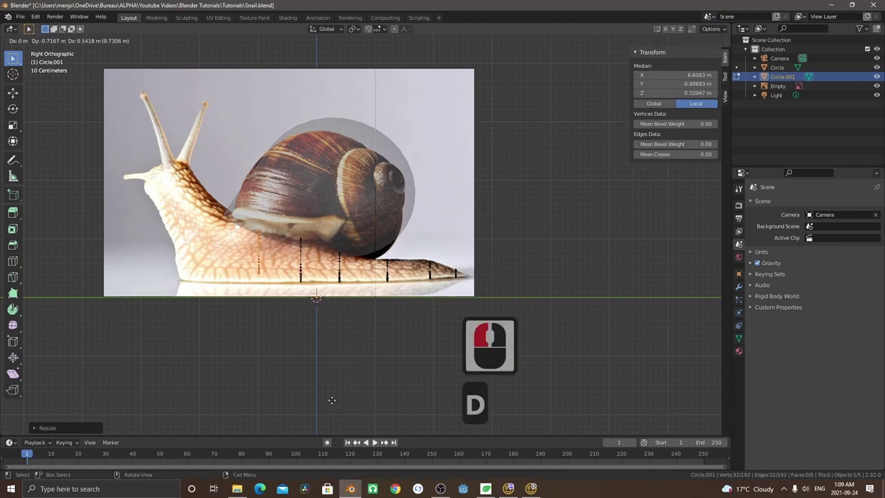
left_click(373, 489)
Continue the loops up to a narrower neck loop, then select the tail-tip vertices
key("s")
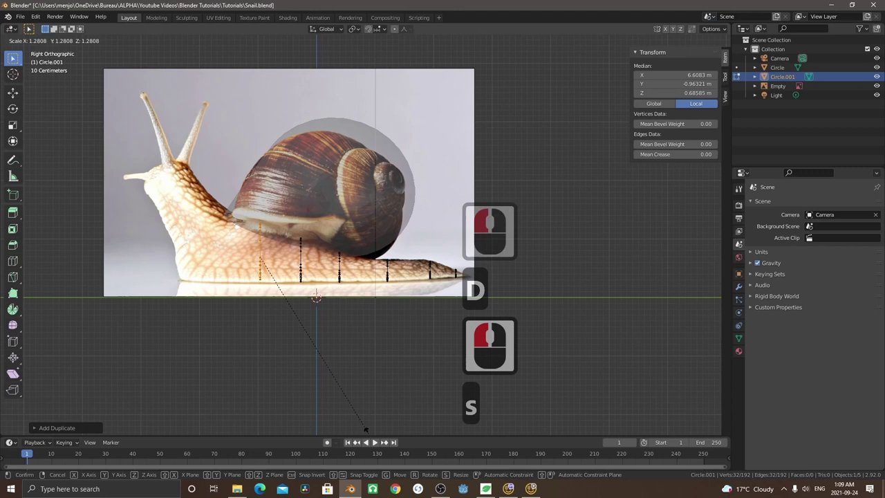
left_click(373, 489)
key("g")
left_click(373, 489)
key("d")
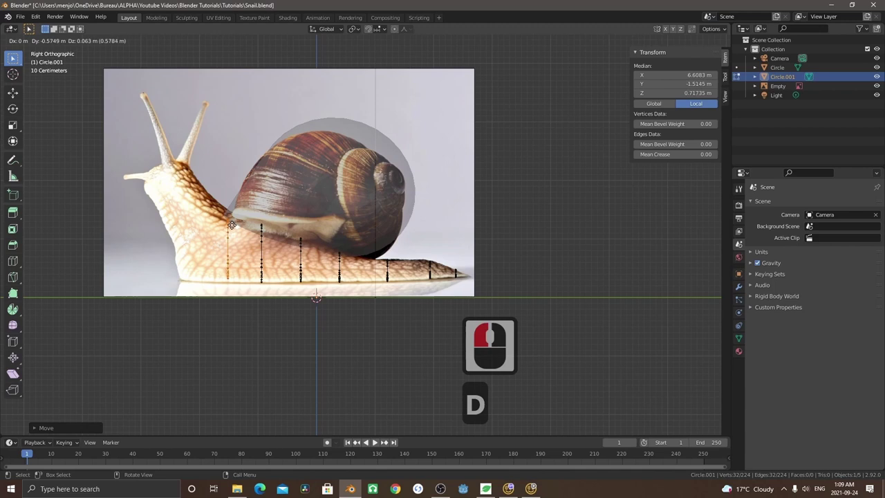
left_click(372, 489)
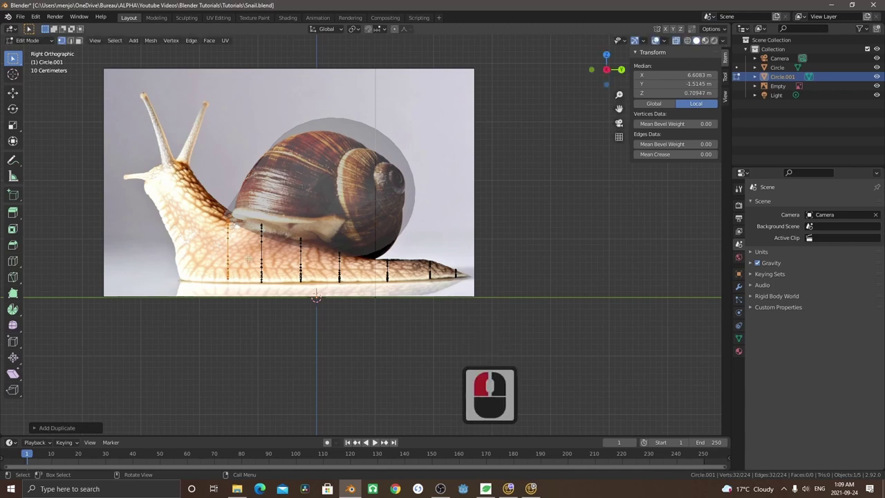
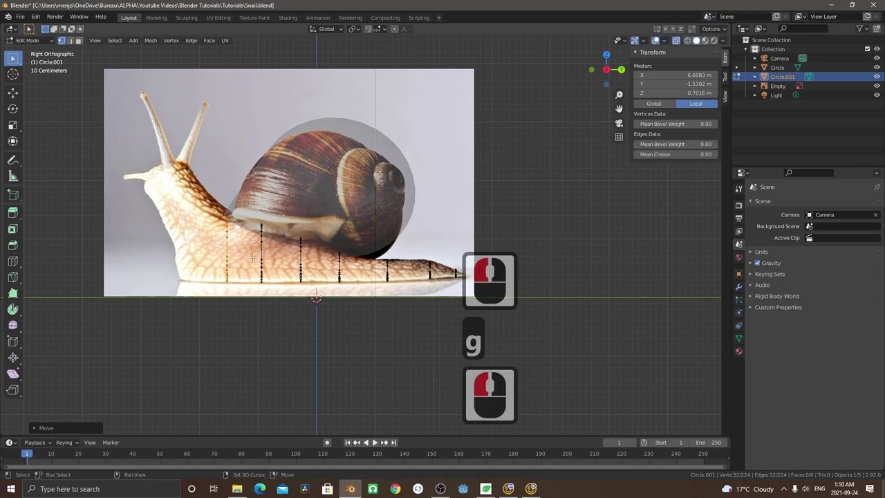
key("d")
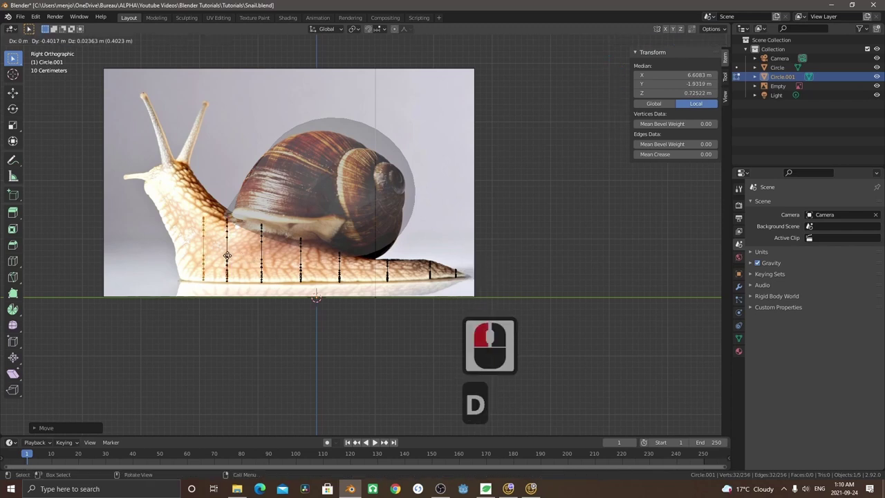
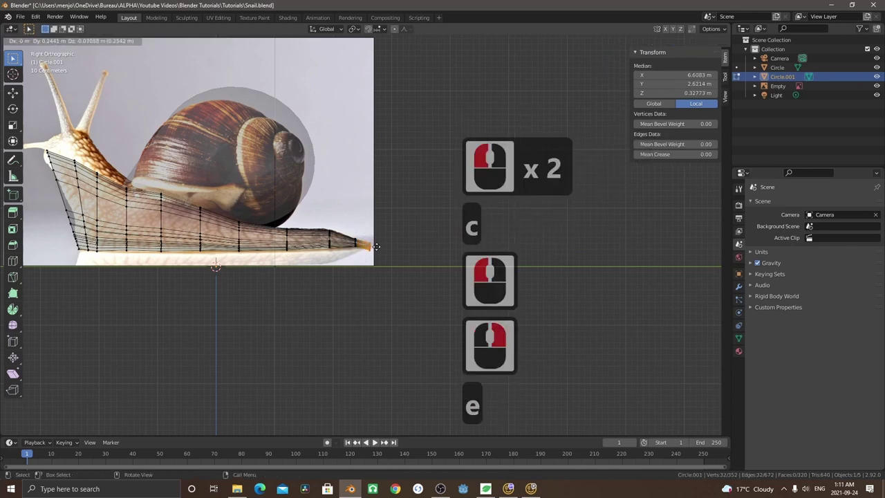
left_click(379, 245)
Merge the tail-tip vertices into a single point and frame the tail for editing
key("m")
left_click(368, 274)
middle_click(336, 271)
scroll("down", 3)
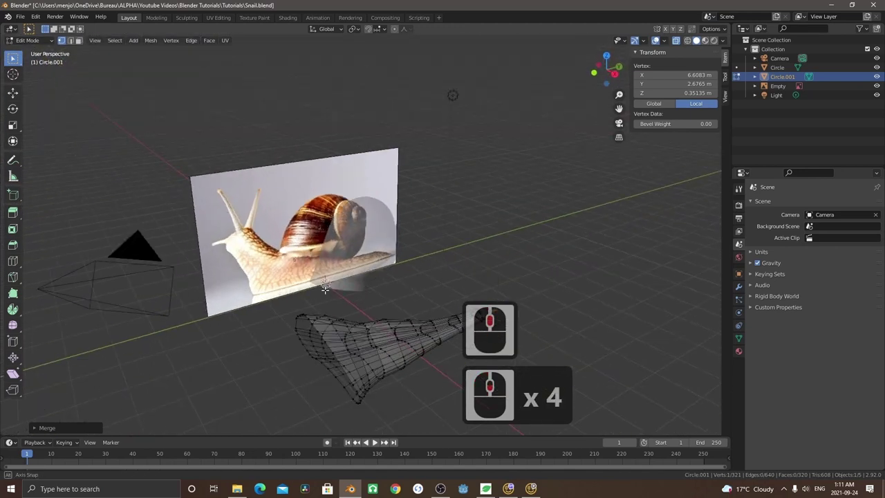
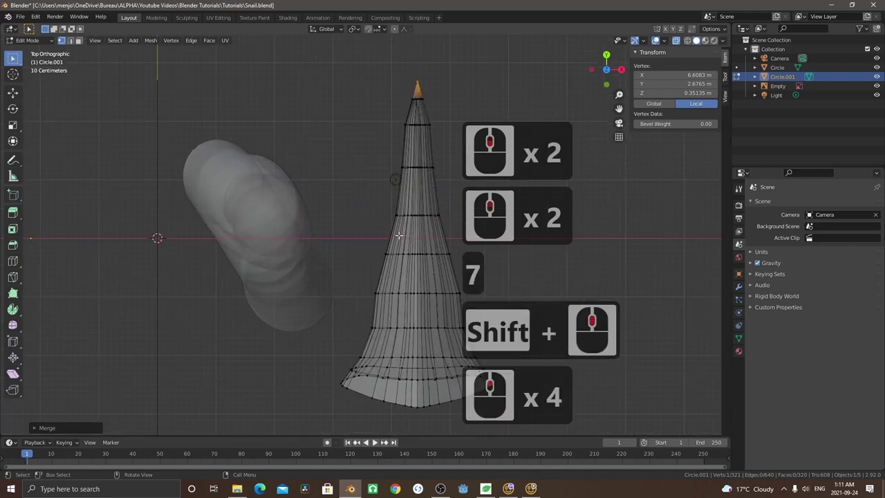
key("2")
middle_click(378, 219)
Widen the edge loops near the tail tip along X so the tail tapers smoothly
left_click(381, 207)
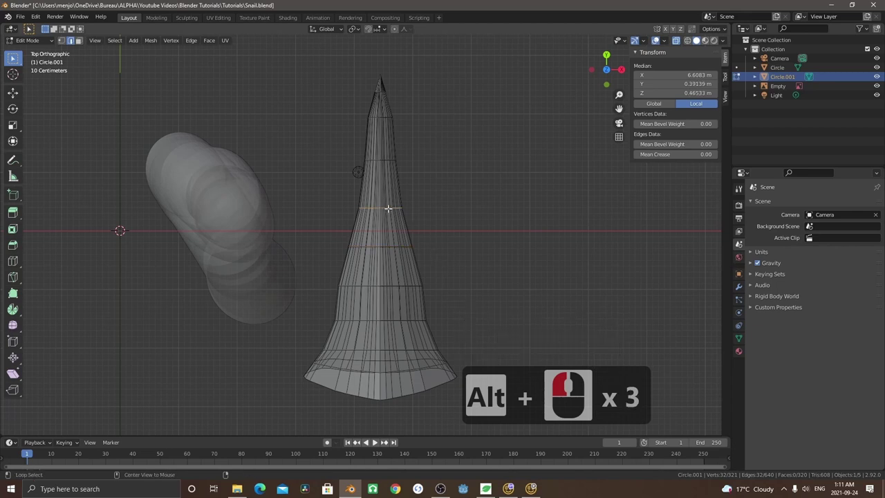
type("sy")
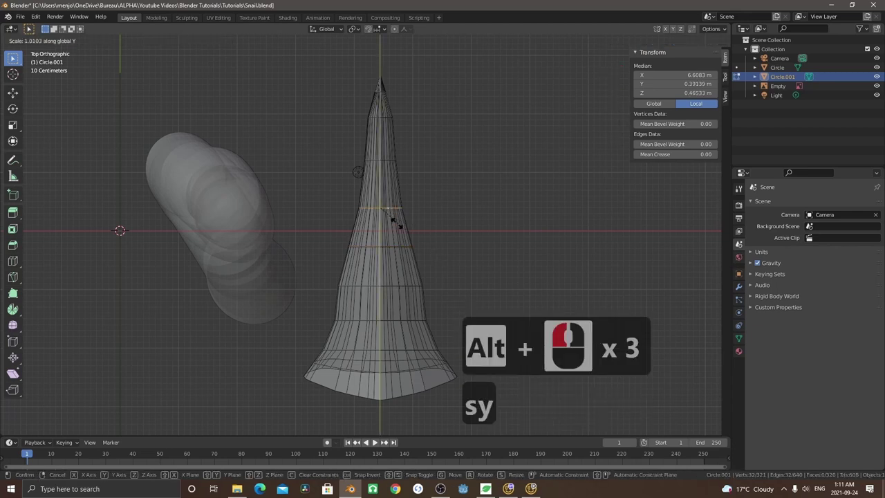
right_click(425, 239)
key("y")
key("s")
key("x")
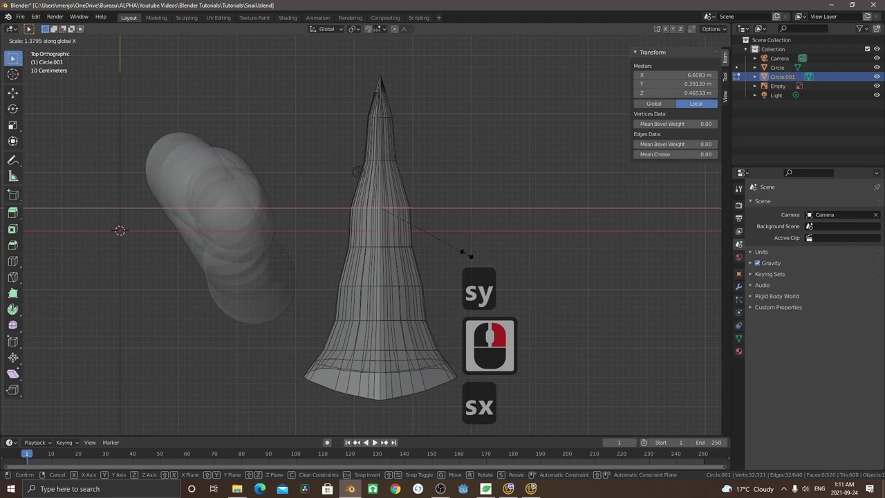
left_click(432, 222)
left_click(387, 162)
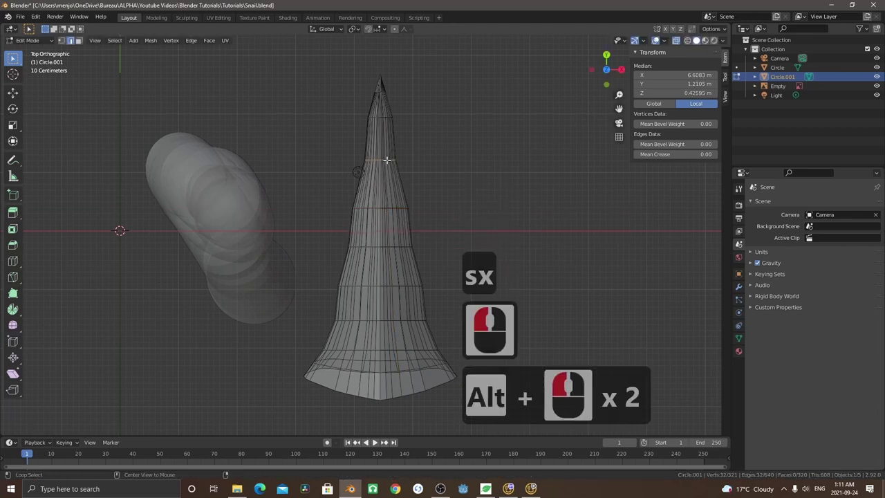
key("s")
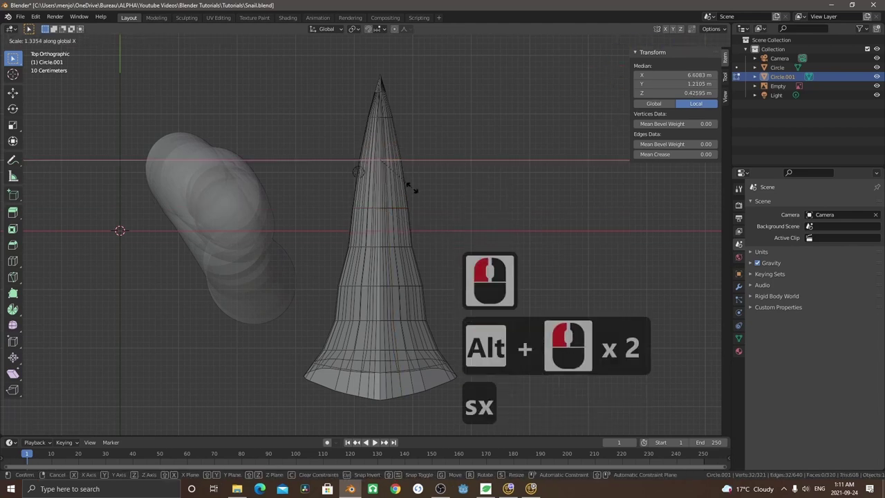
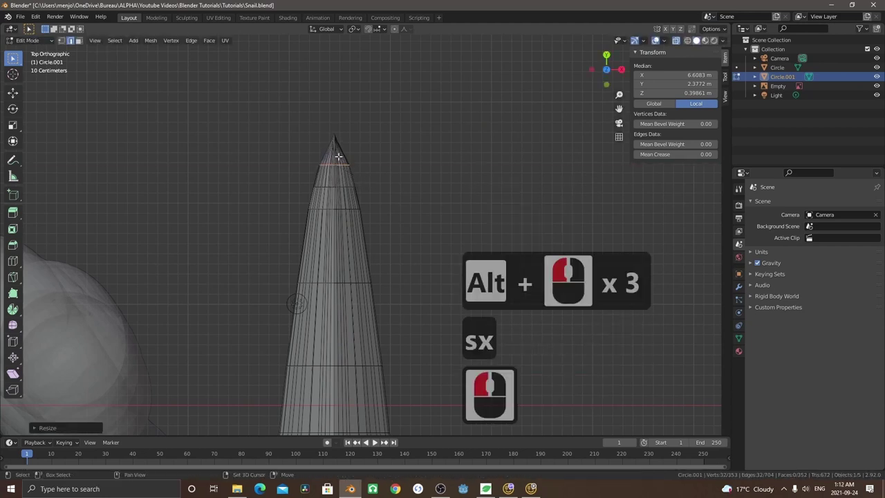
Add a loop cut near the tail tip with Ctrl+R after adjusting the view
key("ctrl+r")
right_click(330, 161)
middle_click(343, 222)
middle_click(315, 222)
key("ctrl+r")
middle_click(314, 226)
scroll("up", 3)
Slide edge loops near the tip along Y to blunt and refine the tail's shape
double_click(313, 227)
double_click(320, 204)
key("g")
key("y")
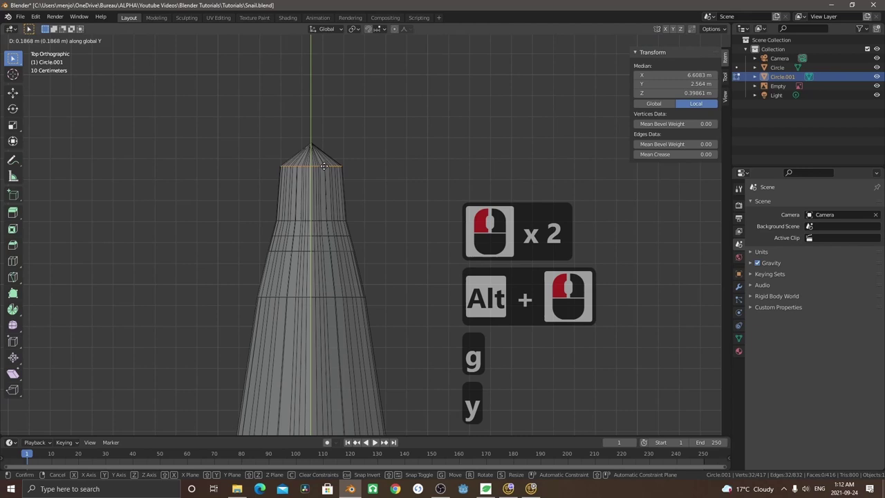
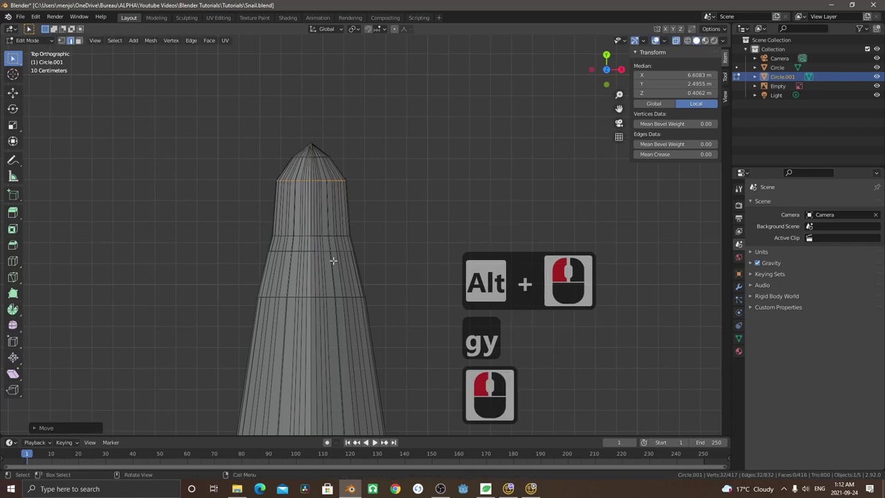
double_click(323, 234)
key("g")
key("y")
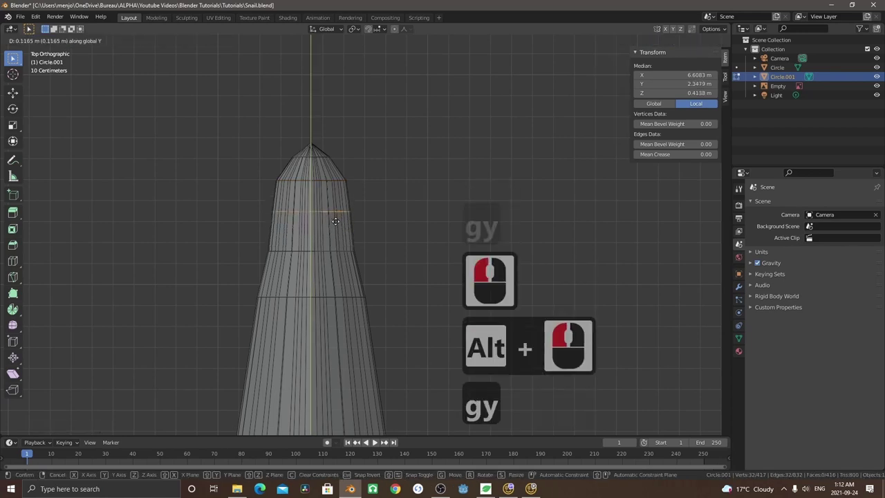
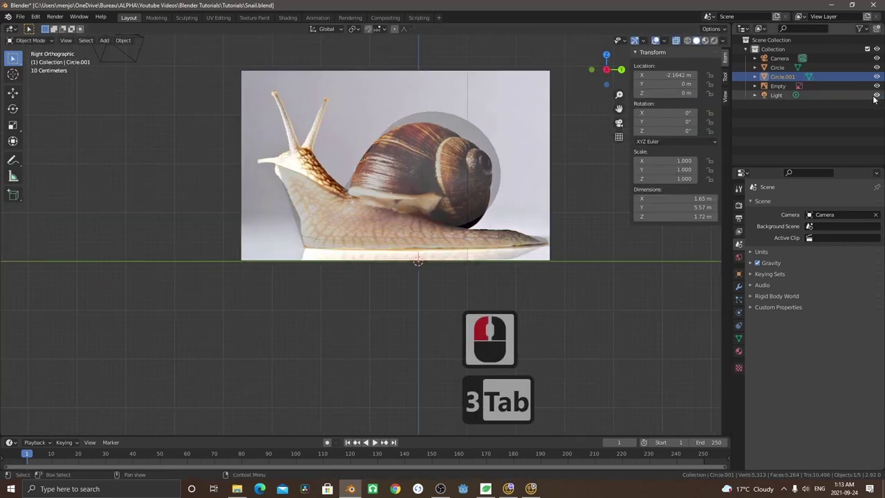
Hide the reference photo and check the body against the shell in X-ray and side view
left_click(878, 89)
key("Tab")
key("alt+z")
key("alt+z")
key("alt+z")
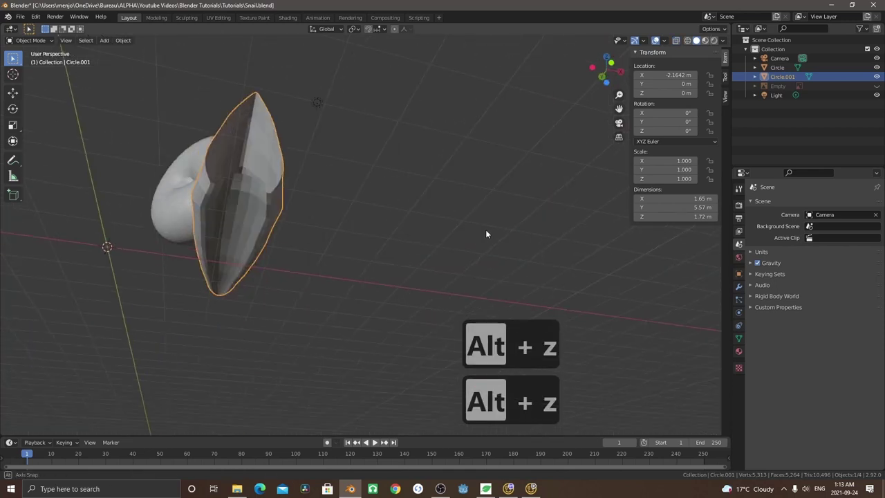
middle_click(370, 258)
key("3")
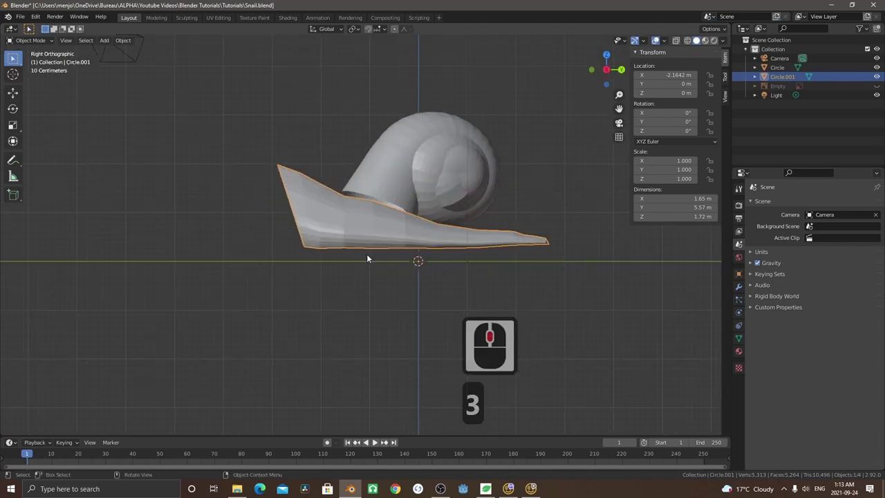
key("alt+z")
key("alt+z")
Show the reference photo again, frame the snail's head in side view, and save the file
left_click(882, 89)
left_click_drag(370, 255, 383, 268)
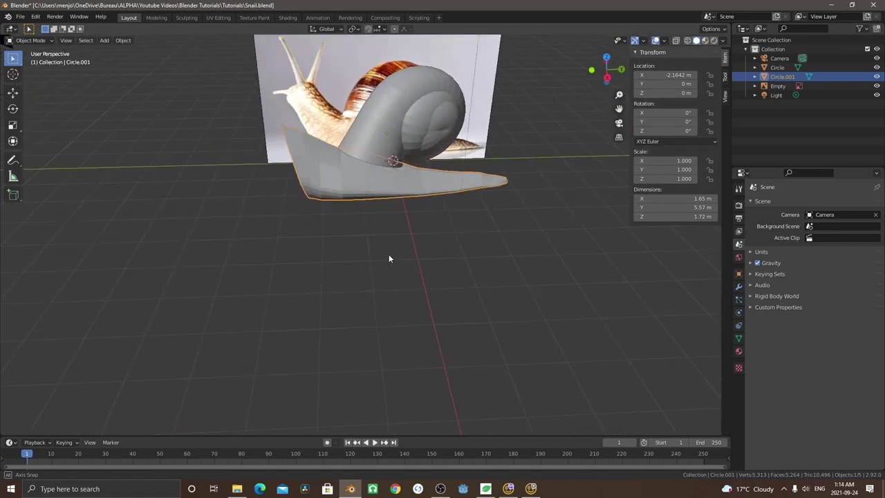
middle_click(398, 228)
key("3")
middle_click(365, 225)
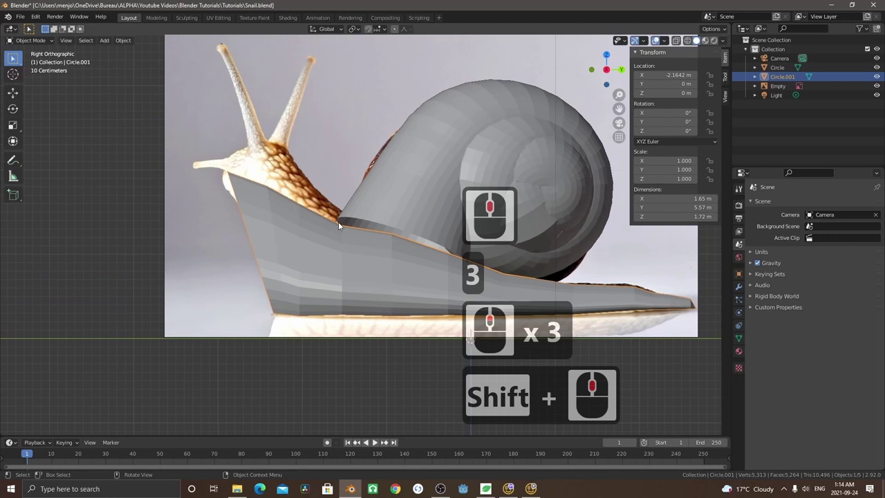
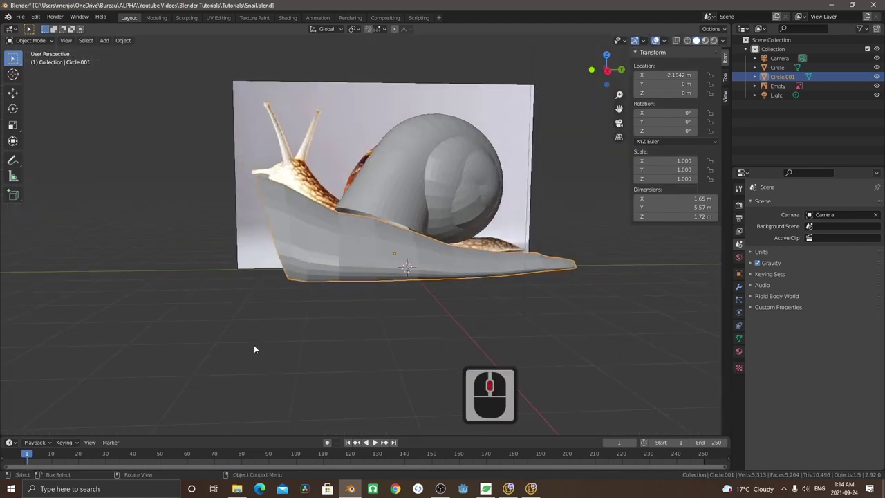
left_click(24, 20)
left_click(44, 83)
left_click(444, 492)
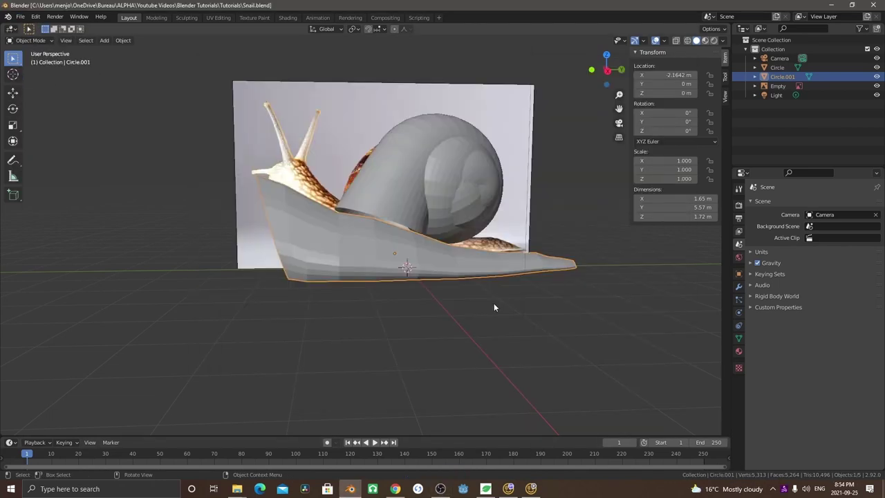
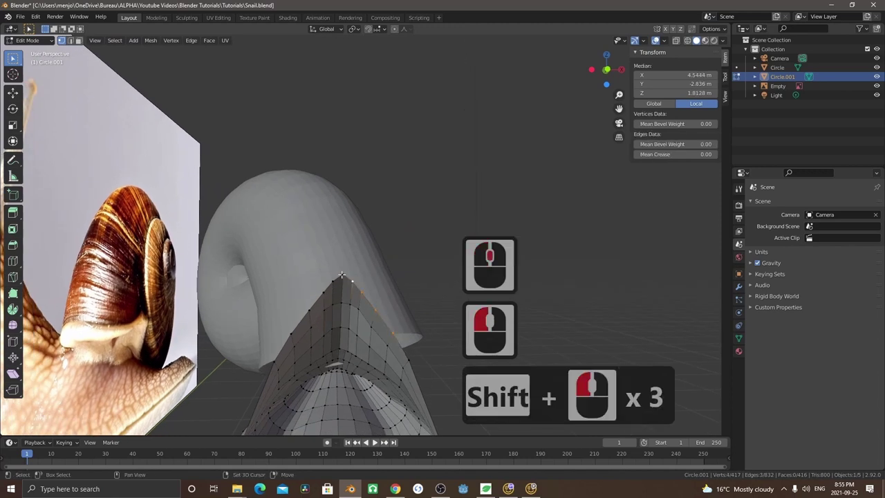
Scale the head's front ridge vertices down along Z so the point flattens out
middle_click(311, 298)
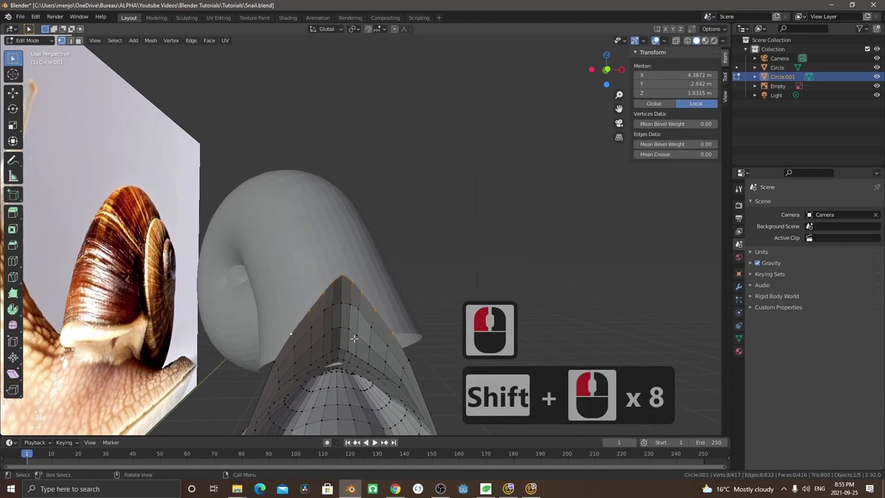
key("s")
key("z")
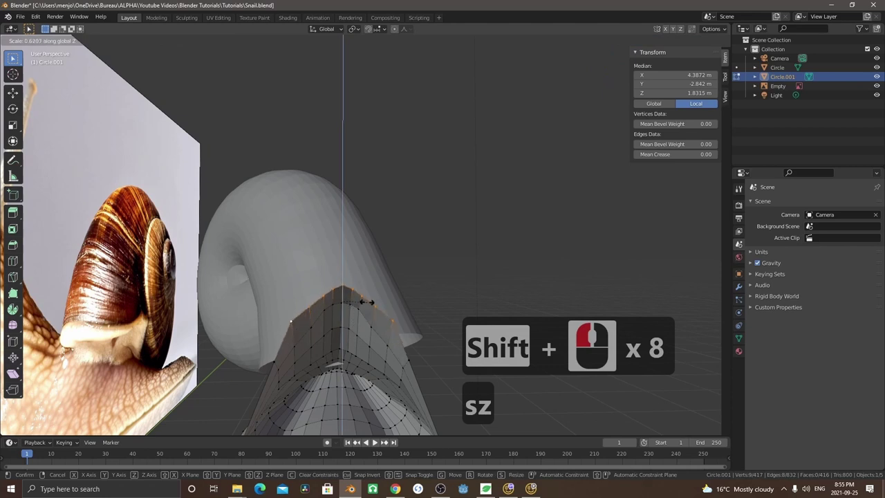
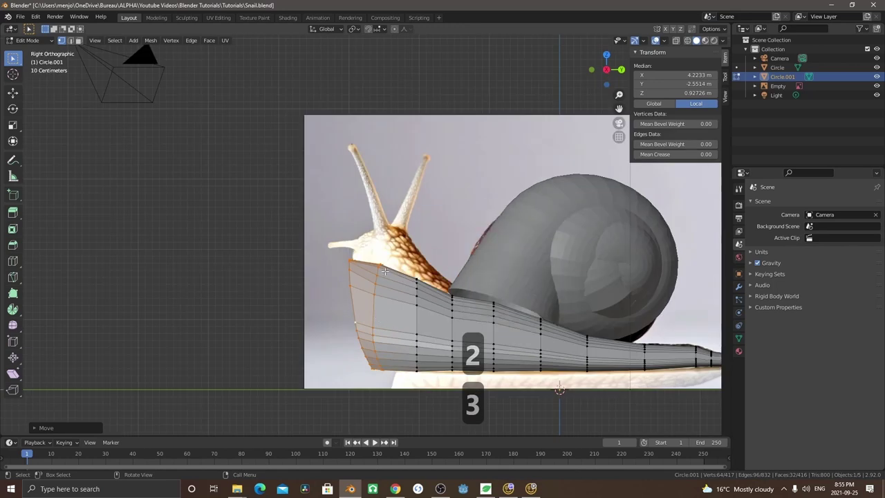
Scale up the head's front faces, rotate the loop to tilt it, then stretch the head taller along Z
key("s")
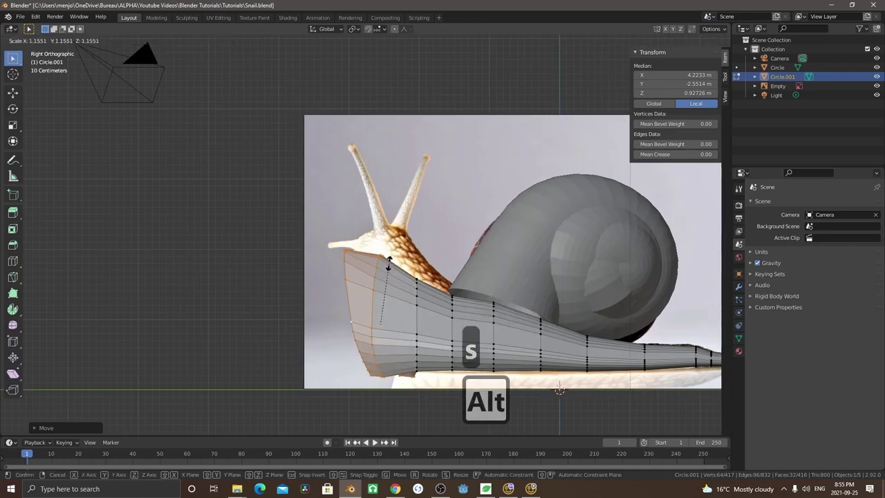
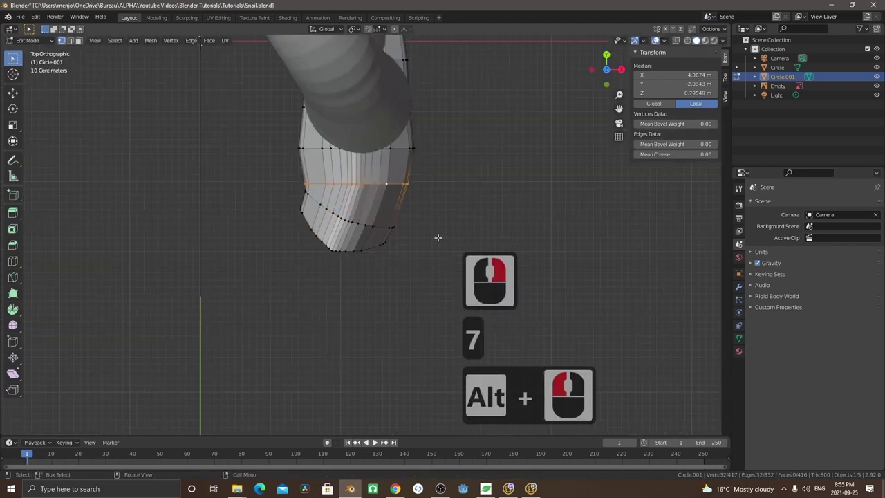
key("r")
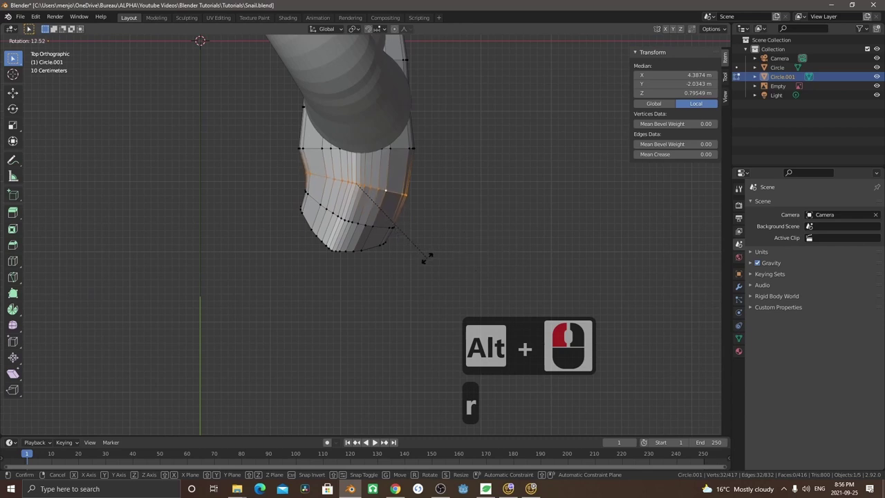
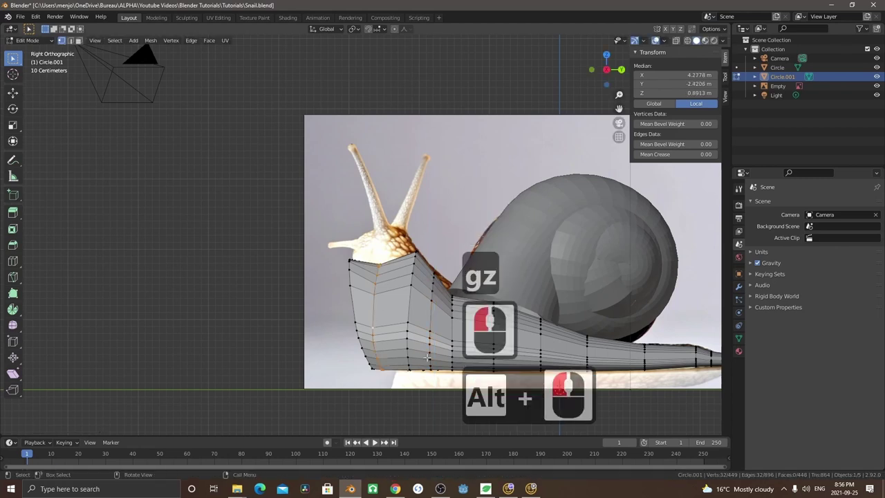
key("s")
key("z")
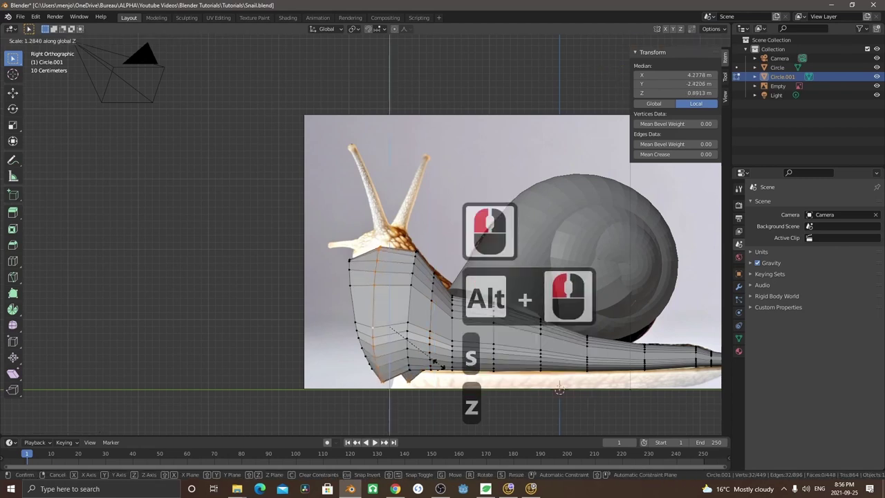
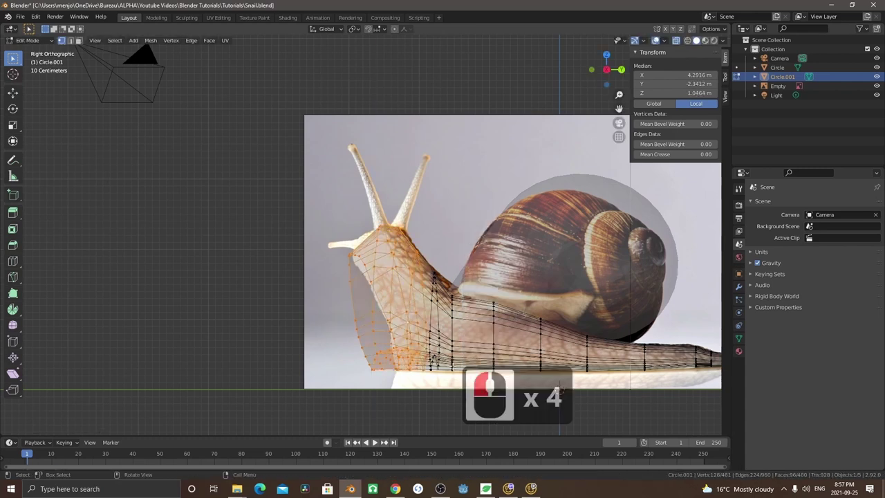
Rotate the selected head vertices so the body's front tilt matches the photo
key("r")
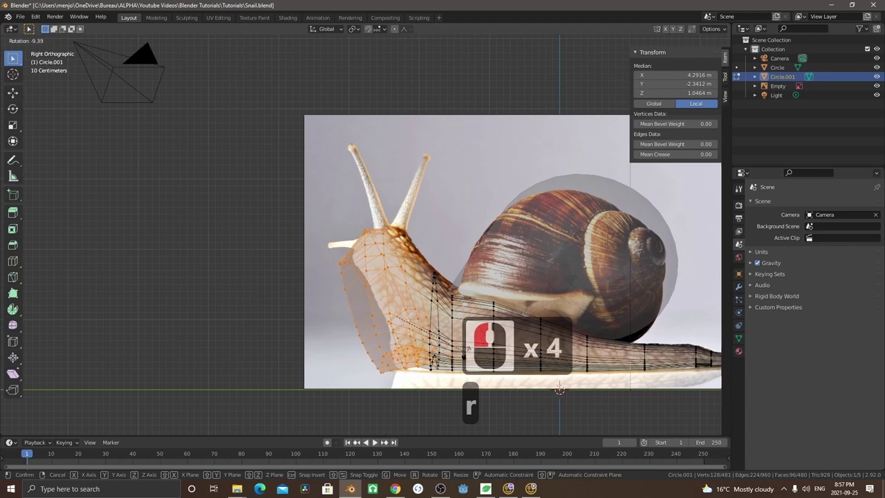
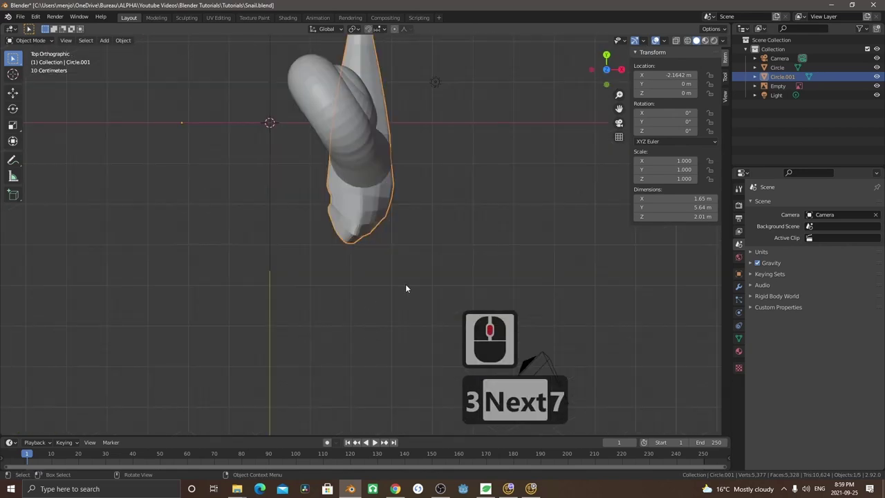
Orbit to the front of the head and enter Edit Mode on the body mesh
middle_click(296, 170)
middle_click(286, 162)
middle_click(285, 162)
middle_click(376, 251)
key("Tab")
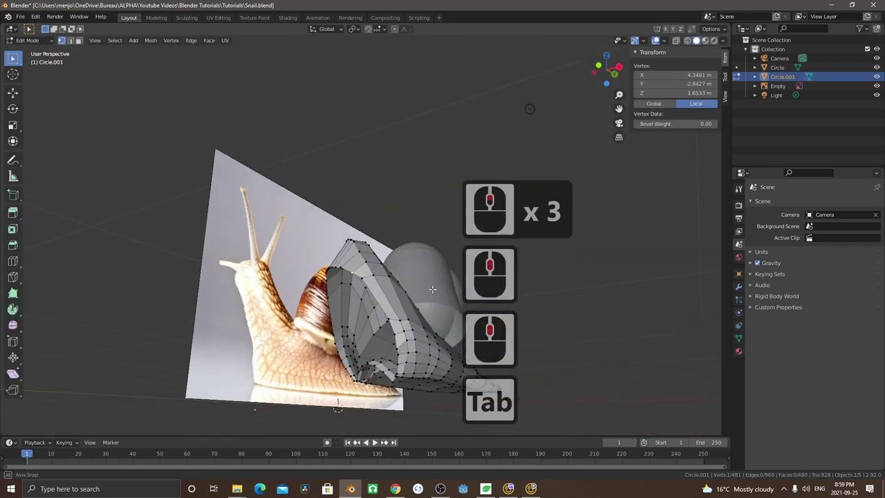
Select the boundary vertices of the first gap at the head front and fill a face
middle_click(371, 287)
left_click(340, 264)
left_click(327, 262)
left_click(360, 301)
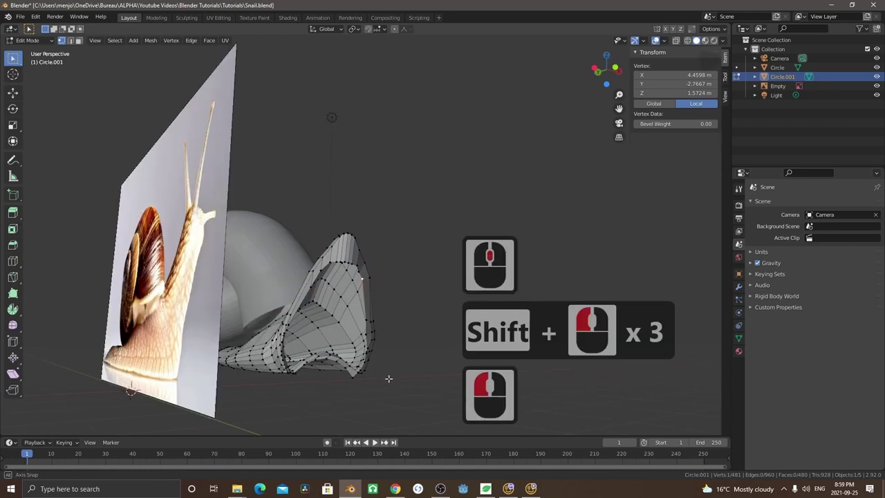
middle_click(334, 353)
left_click(348, 356)
left_click(365, 359)
middle_click(392, 382)
left_click(386, 361)
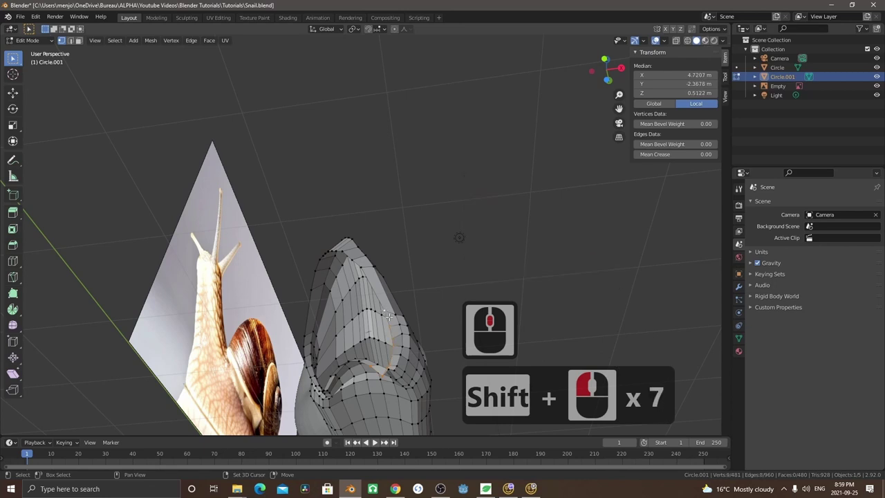
key("f")
Select the next open boundary on the head front and fill a second face
middle_click(370, 370)
left_click(351, 374)
left_click(359, 334)
double_click(344, 370)
left_click(350, 373)
left_click(370, 345)
left_click(357, 270)
key("f")
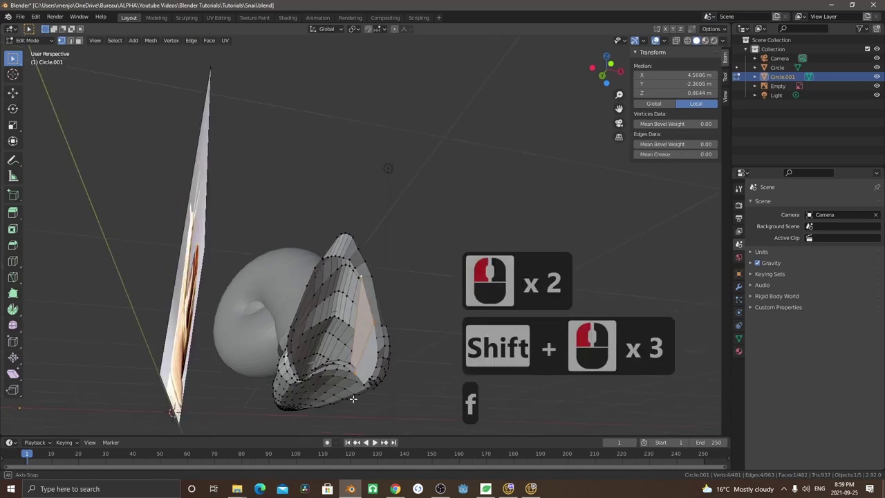
Undo the bad fill, zoom closer, reselect the boundary and fill the gap with two faces
middle_click(356, 412)
key("ctrl+z")
scroll("up", 3)
middle_click(348, 371)
left_click(356, 384)
scroll("up", 3)
middle_click(359, 377)
middle_click(353, 358)
middle_click(339, 364)
middle_click(339, 363)
left_click(348, 382)
middle_click(362, 384)
key("f")
middle_click(350, 282)
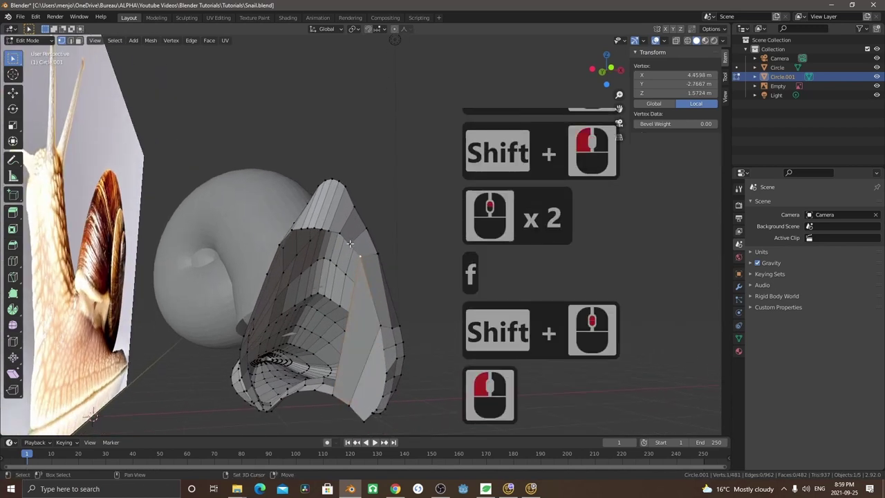
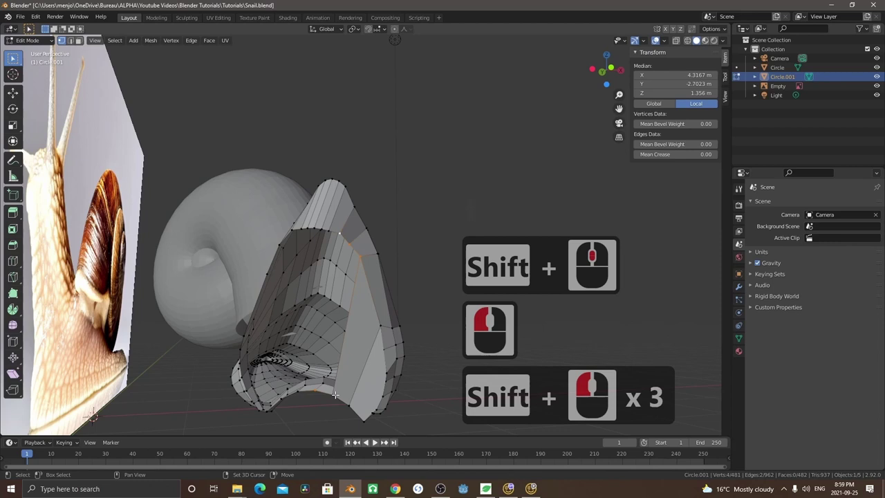
key("f")
Add a loop cut through the front section of the head
middle_click(306, 235)
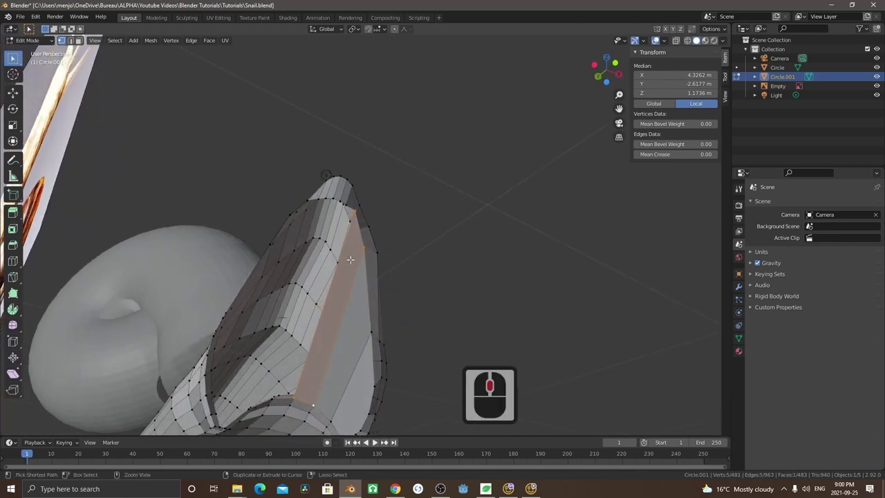
key("ctrl+r")
left_click(339, 253)
left_click(325, 305)
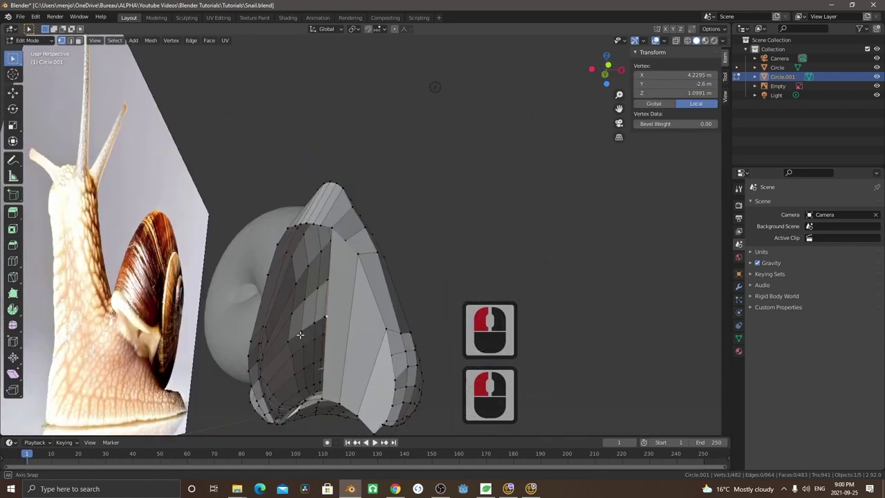
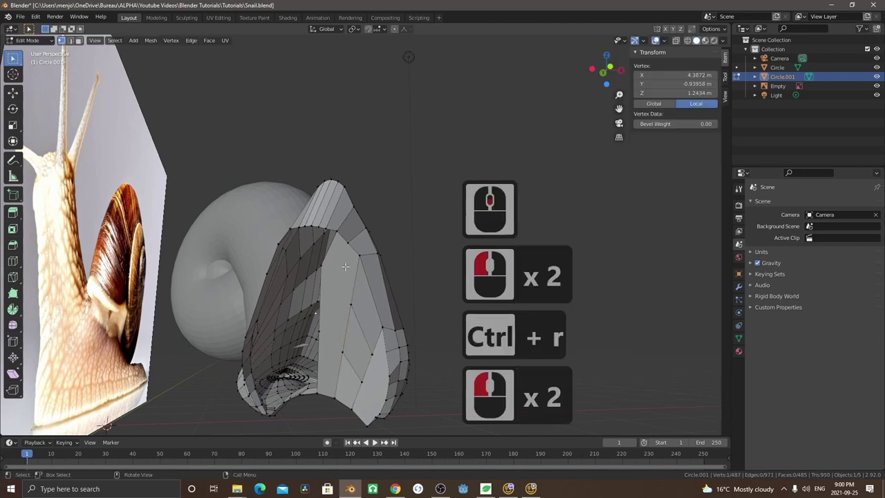
Select an edge pair across the remaining gap and fill a face between them
middle_click(342, 235)
left_click(340, 229)
middle_click(318, 265)
double_click(326, 215)
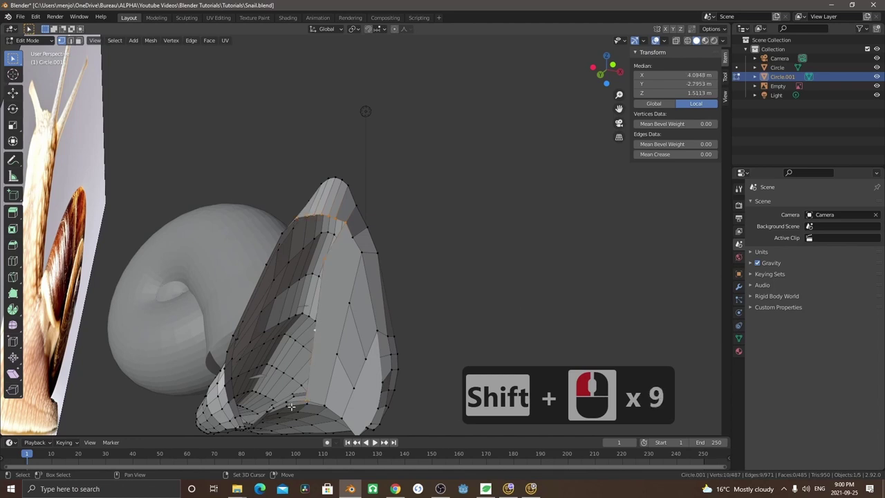
double_click(310, 414)
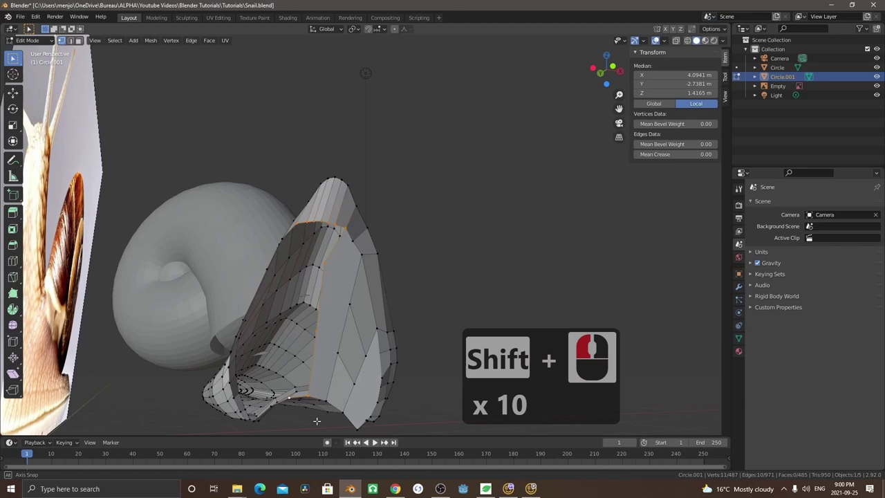
middle_click(322, 393)
key("f")
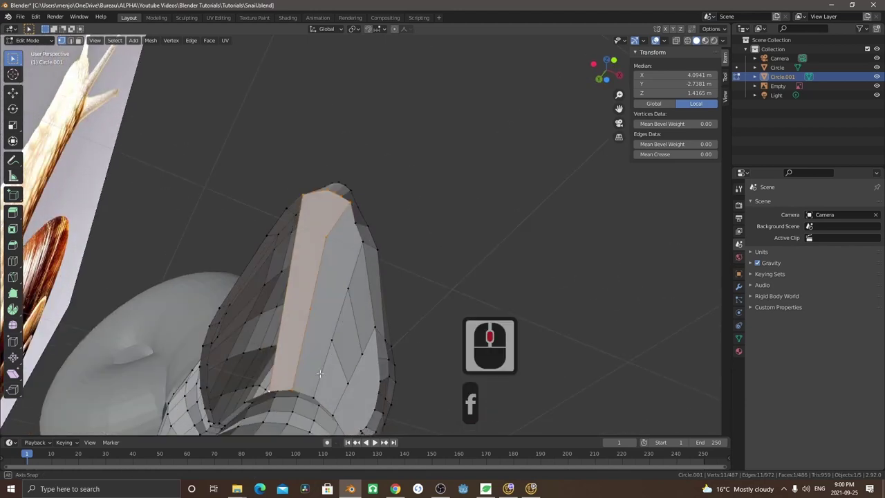
Select the last open boundary at the head front, fill it, and pick the next vertex to adjust
middle_click(299, 251)
middle_click(309, 274)
left_click(307, 192)
left_click(279, 230)
middle_click(269, 326)
middle_click(291, 292)
middle_click(291, 309)
left_click(274, 295)
key("f")
middle_click(266, 329)
left_click(272, 344)
middle_click(264, 350)
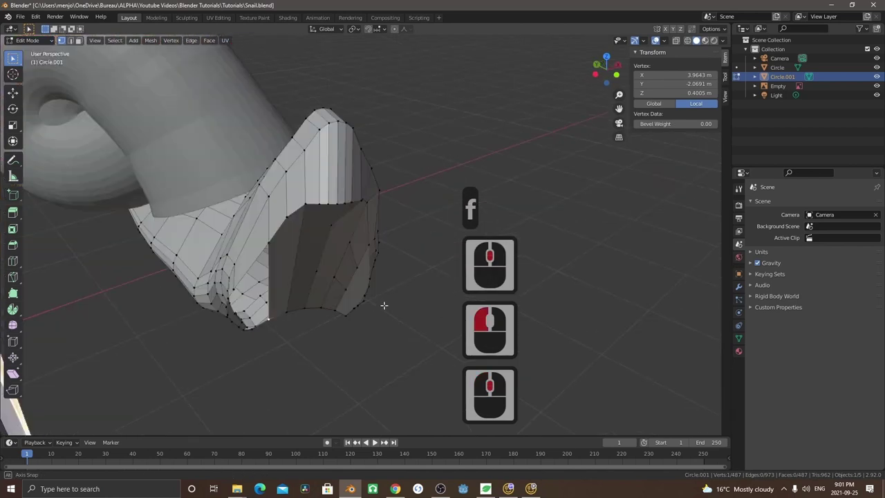
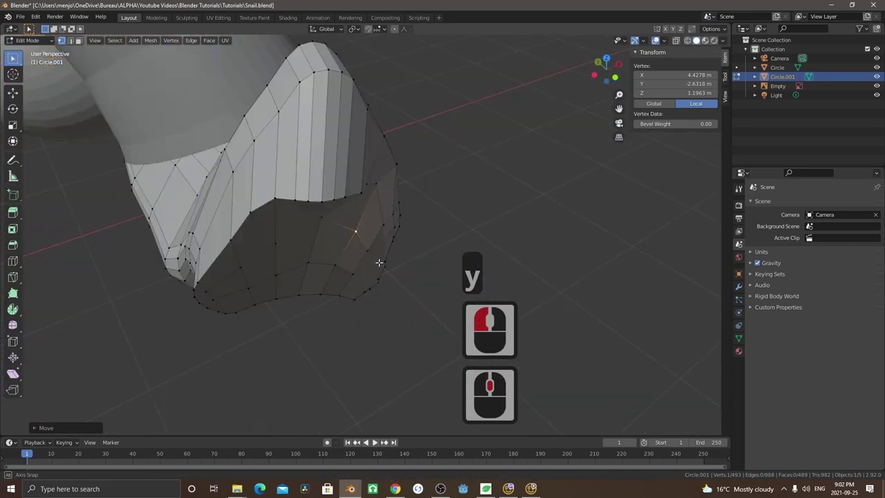
Zoom in on the head's front edge and select the stray vertex
middle_click(394, 232)
scroll("up", 3)
middle_click(379, 248)
middle_click(426, 189)
left_click(474, 132)
middle_click(474, 134)
Nudge the vertex along Y, reposition it, and begin another Y-axis move to tidy the new faces
key("g")
key("y")
right_click(376, 208)
key("g")
left_click(372, 219)
key("g")
key("y")
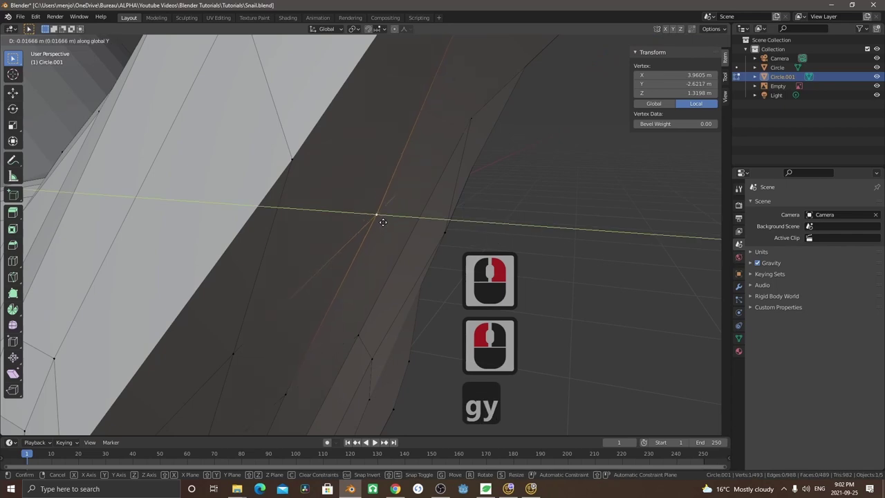
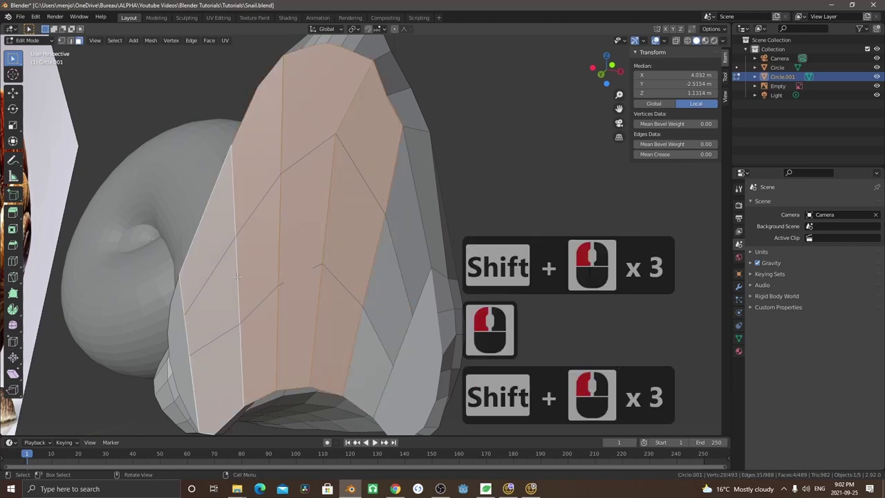
Fill the first new face across the head opening from selected boundary vertices
key("x")
left_click(227, 295)
middle_click(300, 247)
middle_click(239, 240)
key("1")
middle_click(330, 190)
left_click(324, 150)
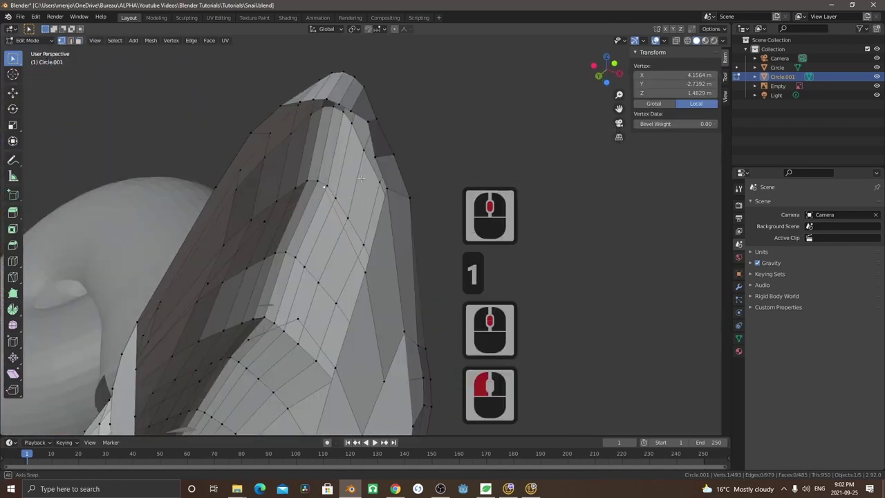
middle_click(340, 146)
left_click(350, 116)
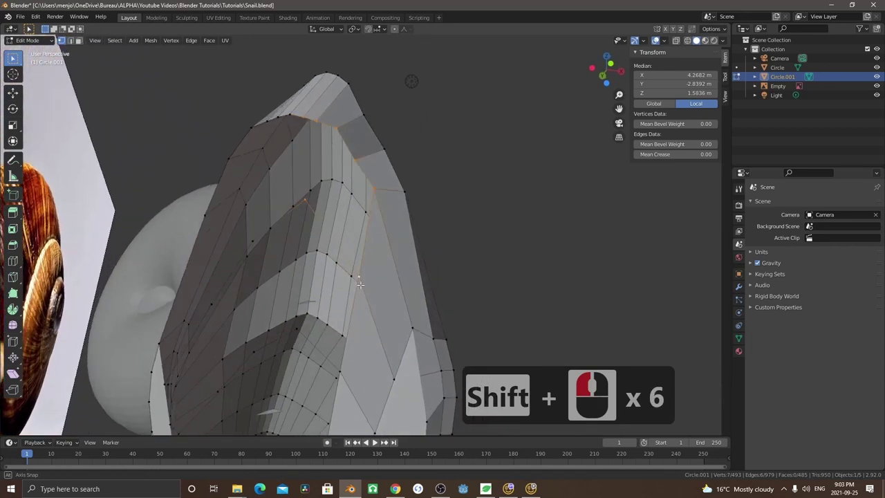
middle_click(363, 284)
key("f")
Fill three more faces around the inner edge of the head hole
middle_click(321, 218)
left_click(276, 231)
left_click(308, 138)
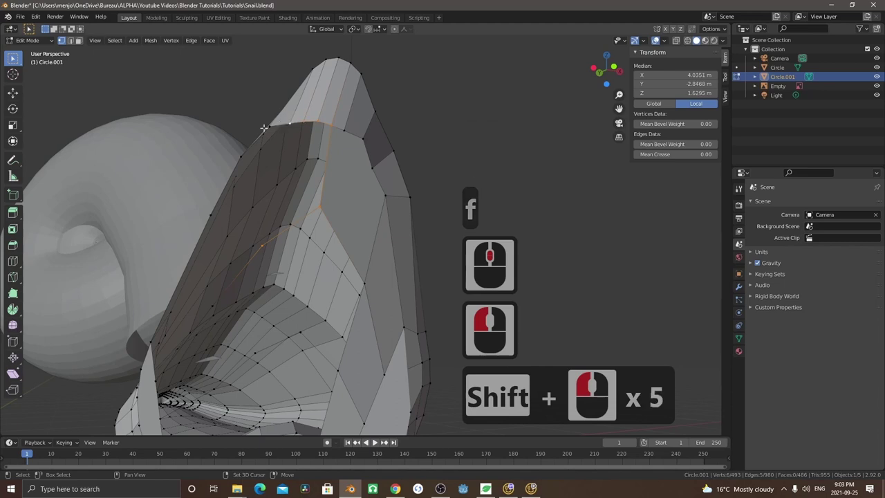
key("f")
left_click(249, 157)
left_click(257, 202)
middle_click(245, 226)
left_click(248, 189)
key("f")
middle_click(240, 190)
left_click(171, 244)
left_click(145, 228)
middle_click(145, 228)
key("f")
Continue patching the opening with three further faces along its boundary
middle_click(298, 175)
middle_click(269, 209)
middle_click(320, 159)
middle_click(334, 135)
left_click(333, 135)
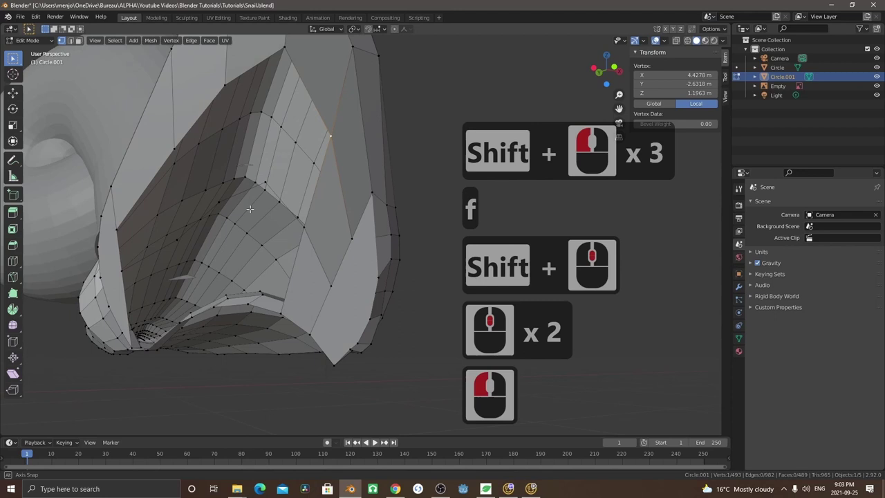
middle_click(253, 200)
left_click(305, 225)
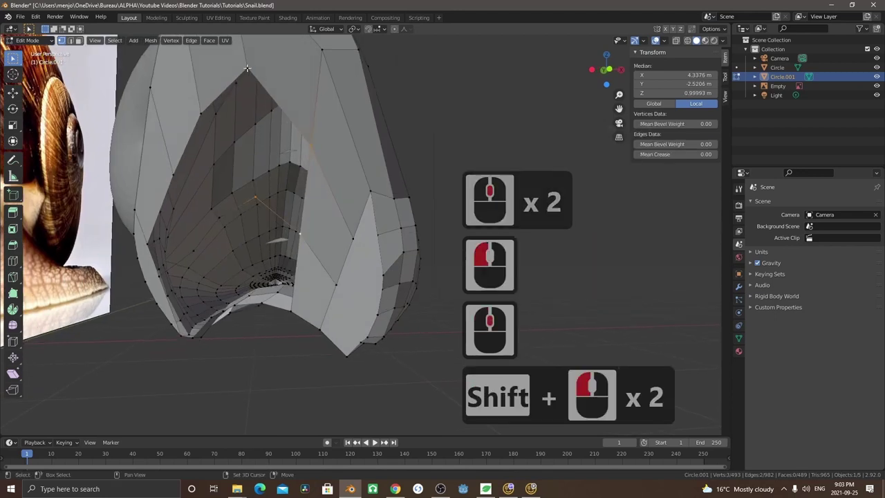
key("f")
left_click(230, 212)
left_click(206, 146)
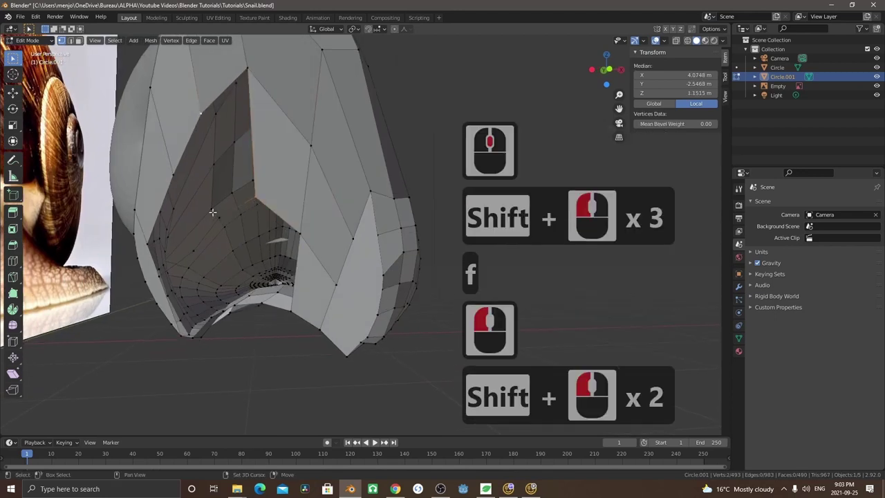
key("f")
left_click(201, 244)
left_click(175, 185)
key("f")
Undo a misplaced face, refill it correctly and select the next boundary vertices
key("ctrl+z")
left_click(217, 135)
key("f")
left_click(153, 226)
left_click(151, 274)
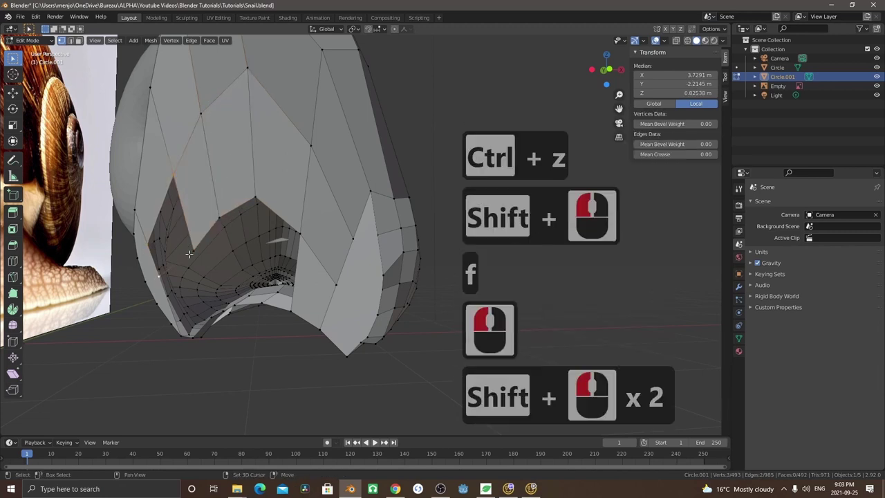
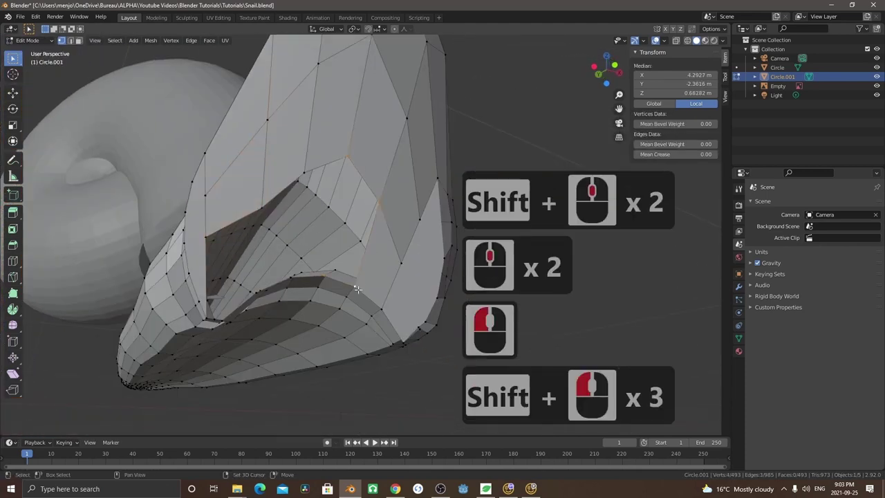
Fill three faces across the last gap beneath the head so the front closes up
key("f")
left_click(289, 278)
left_click(318, 288)
middle_click(295, 244)
left_click(330, 167)
key("f")
left_click(291, 189)
left_click(273, 264)
key("f")
middle_click(337, 228)
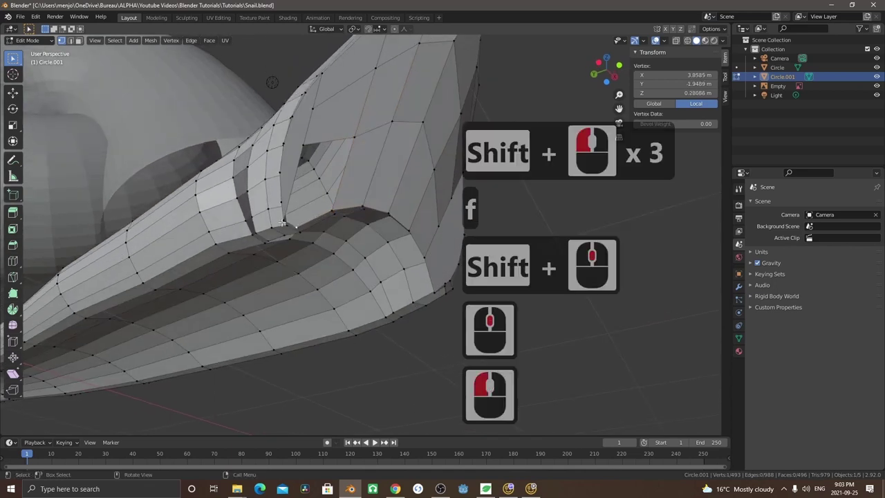
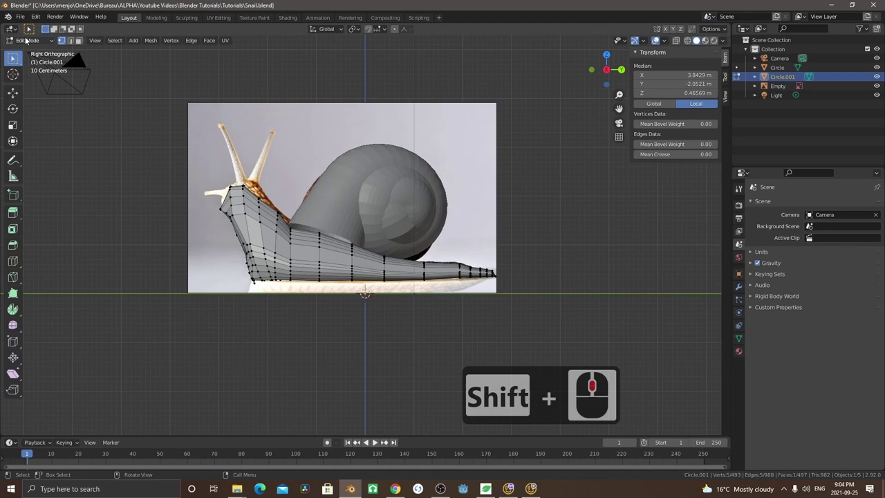
Scale the lower head vertices along the vertical Z axis to match the photo
left_click(46, 86)
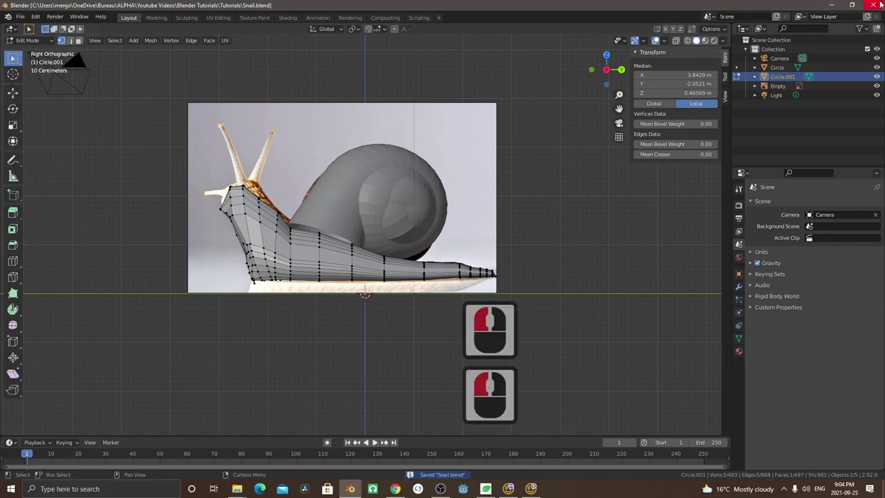
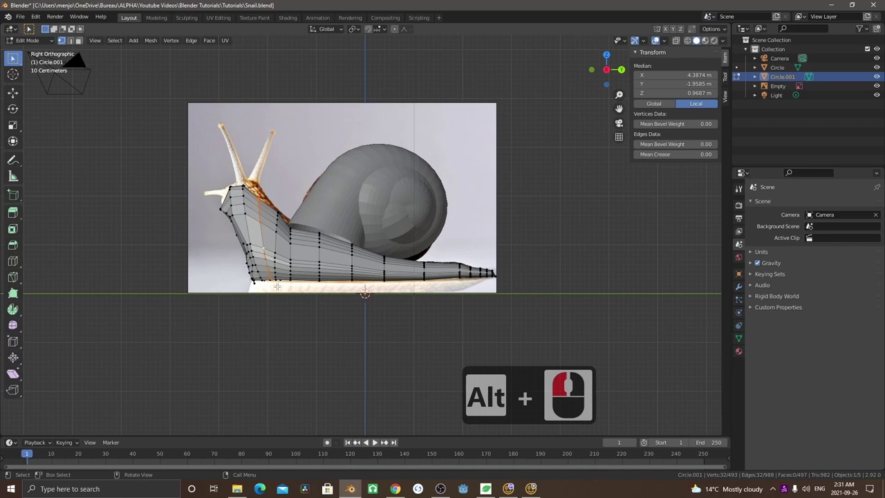
key("s")
key("z")
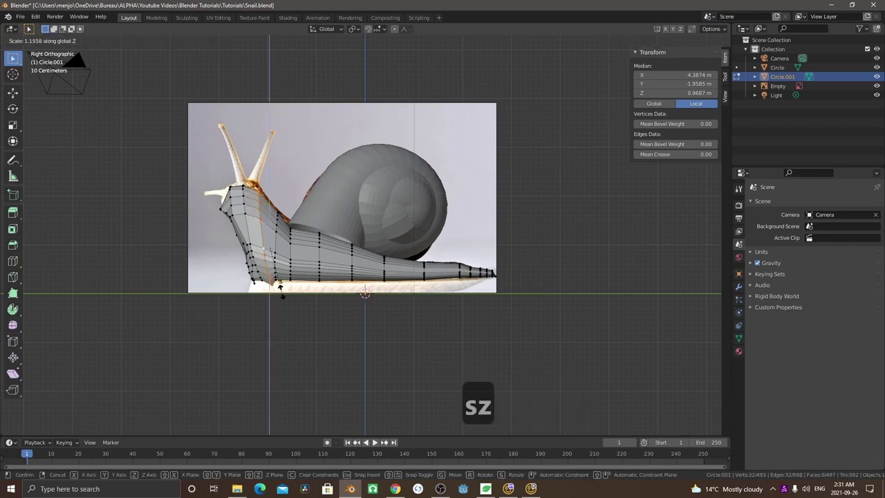
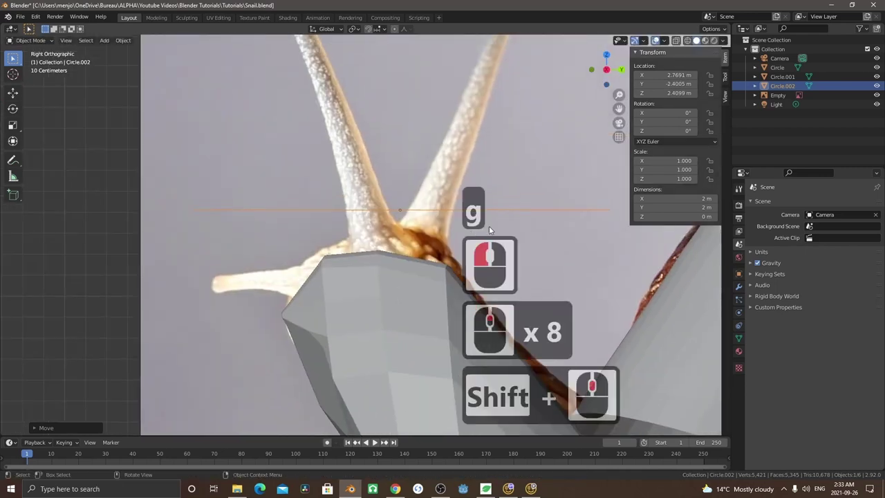
Shrink the new circle down to the tentacle's thickness
key("s")
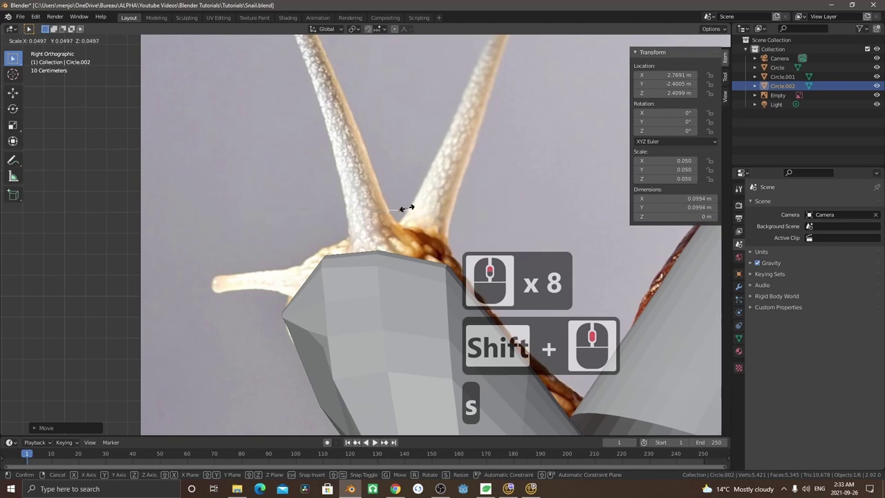
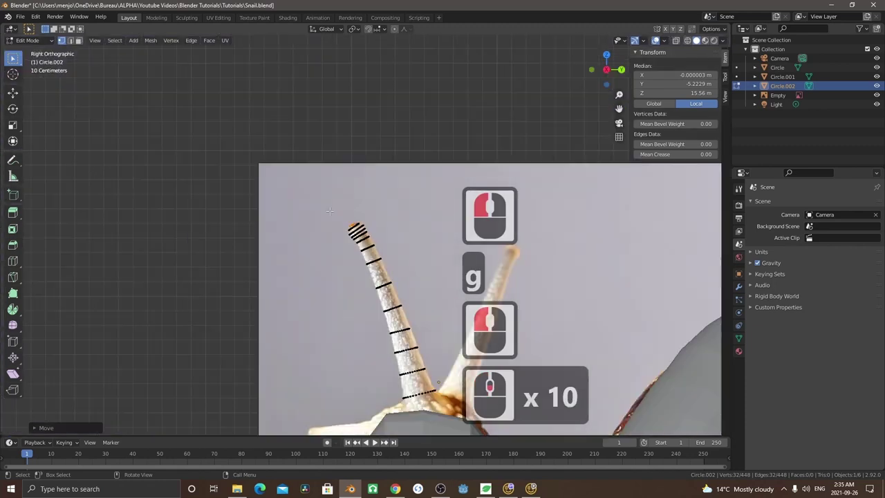
Select the whole tentacle tube and orbit to view its base ring
key("a")
middle_click(345, 249)
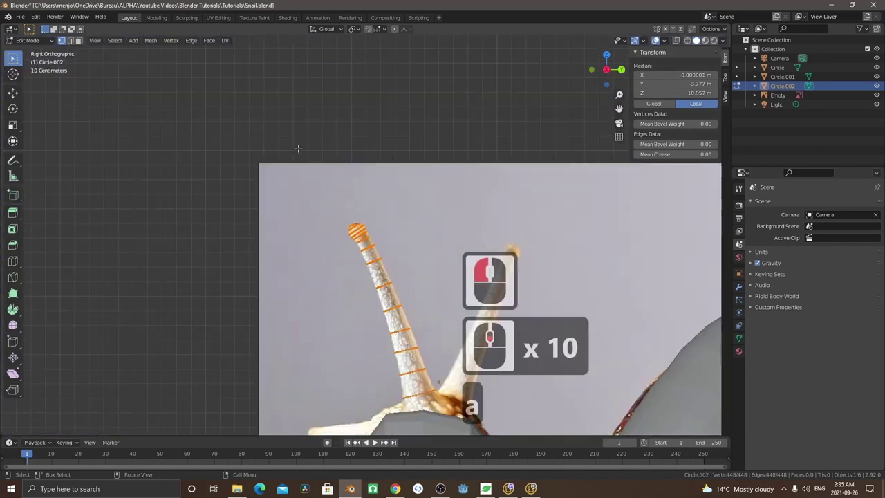
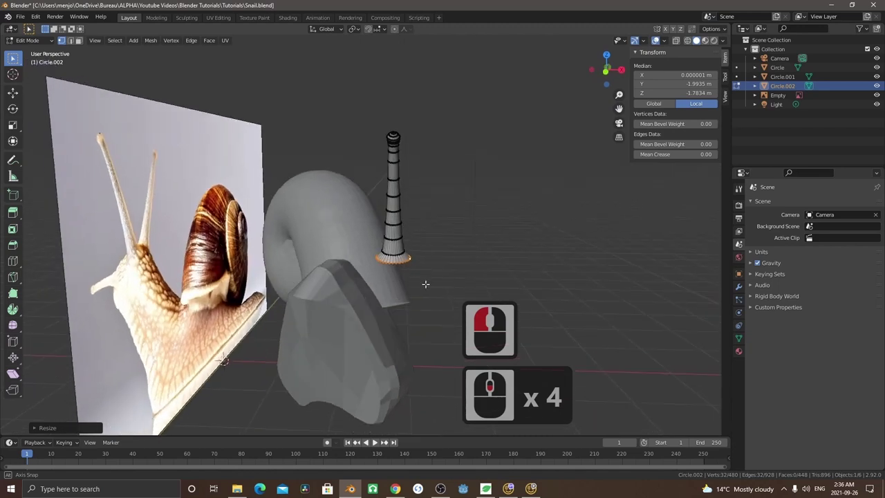
Select the whole tentacle and resize it in the top-down view
middle_click(301, 293)
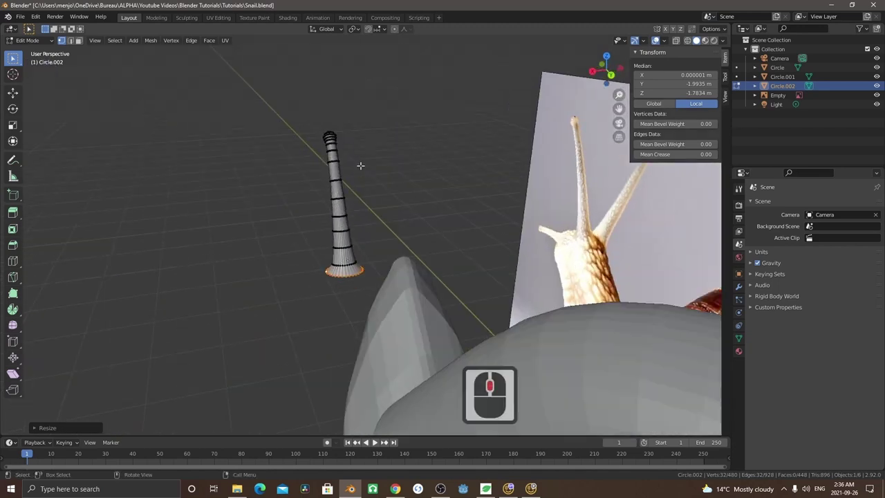
key("a")
key("7")
middle_click(359, 165)
left_click_drag(359, 165, 452, 246)
key("s")
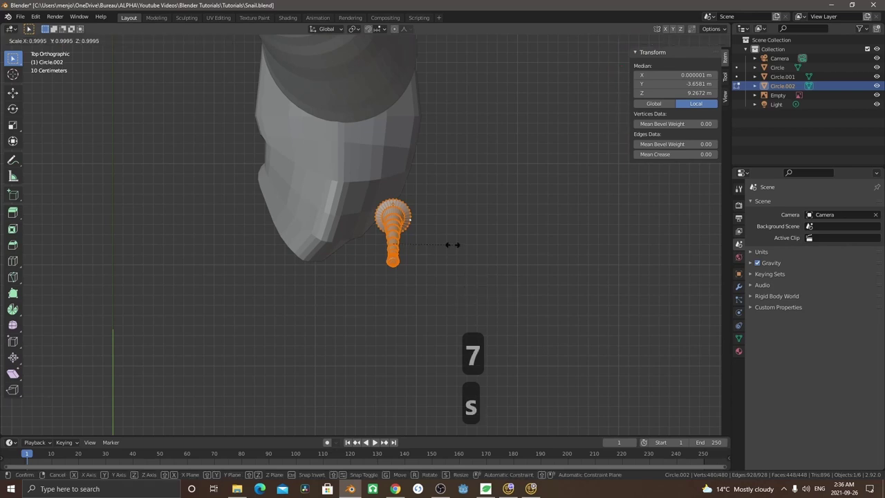
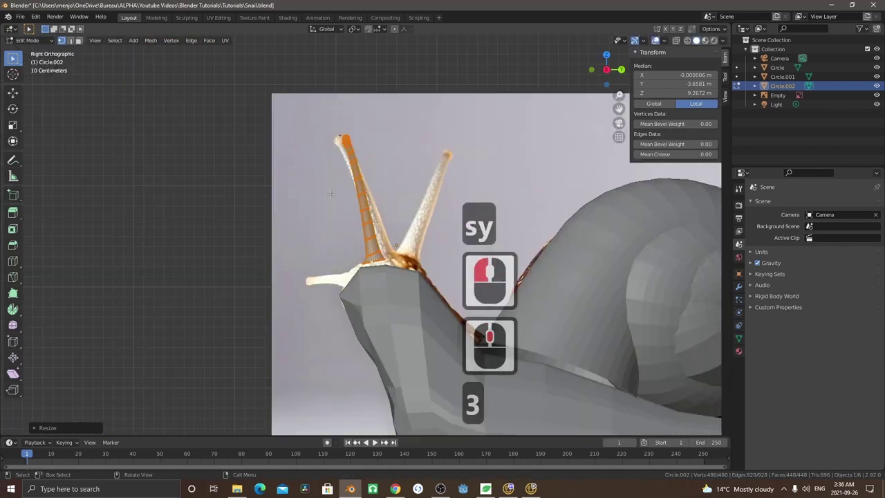
Orbit around the snail and reselect the entire tentacle from its base ring
middle_click(372, 278)
middle_click(309, 273)
middle_click(432, 289)
middle_click(430, 286)
left_click(404, 278)
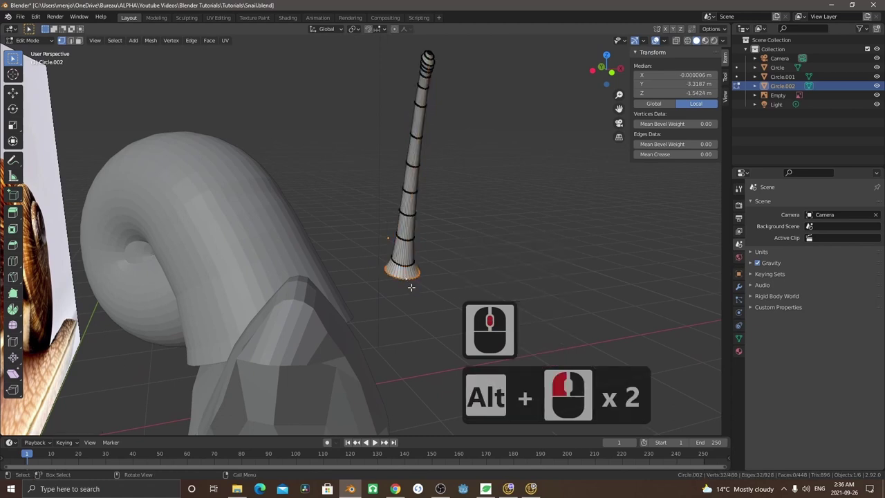
key("x")
left_click(410, 286)
key("q")
key("a")
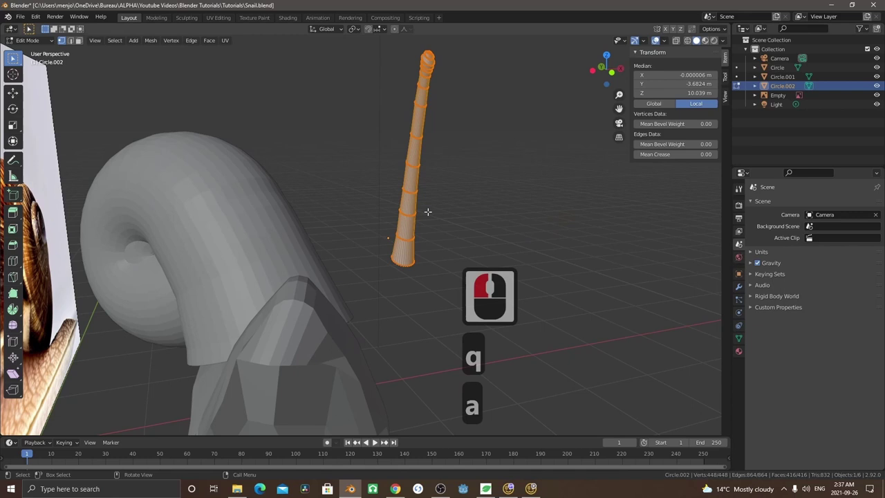
Move the tentacle over the head from above, then raise it vertically in side view
key("7")
key("g")
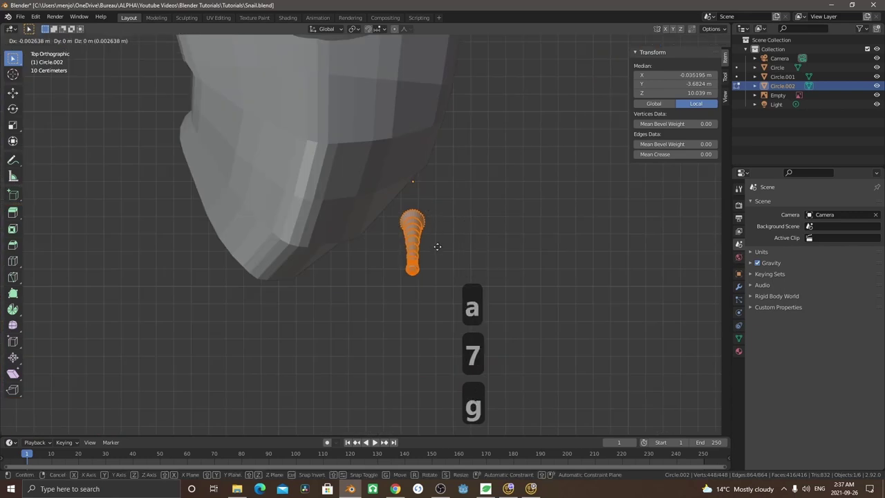
key("x")
left_click(360, 248)
key("3")
key("g")
key("z")
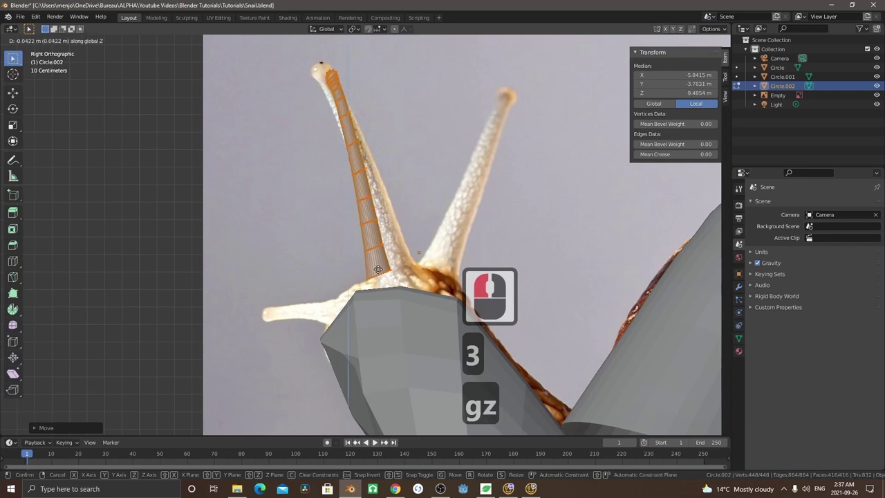
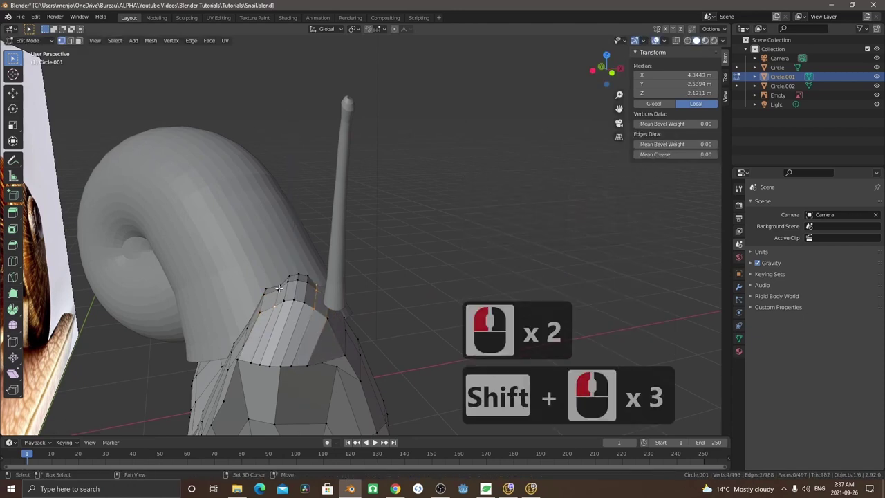
Move the top head vertices vertically up to meet the tentacle base
key("g")
key("z")
key("g")
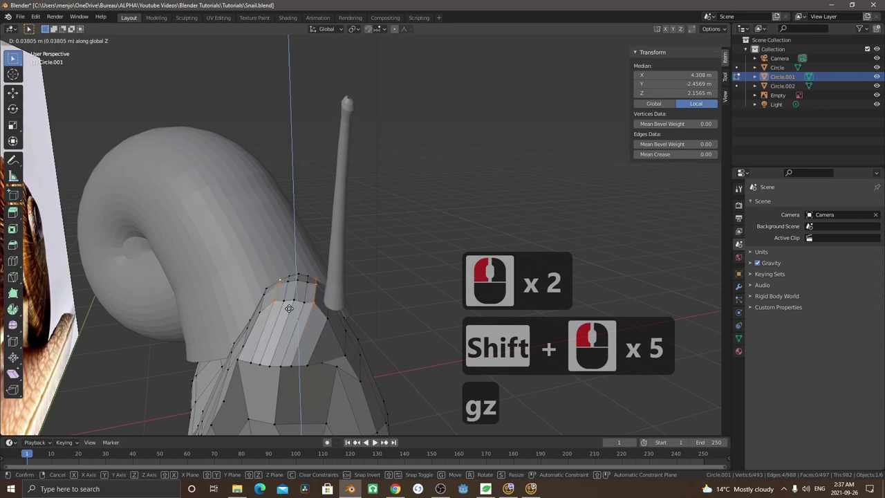
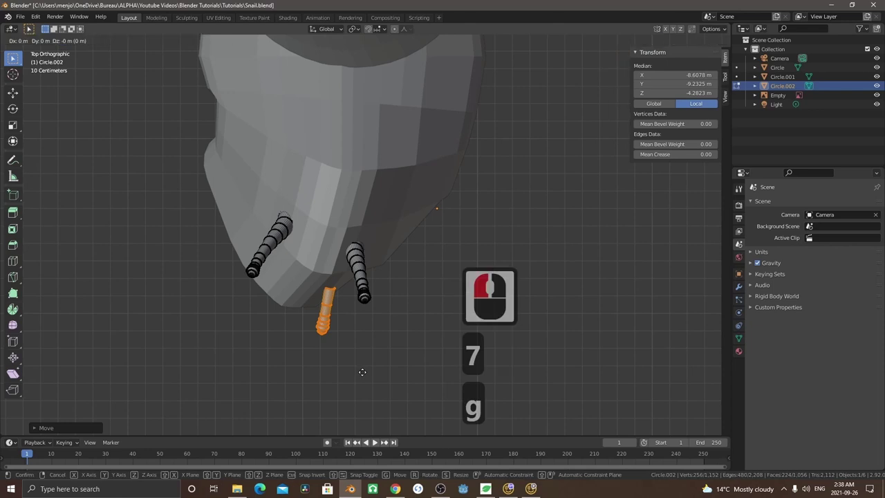
Place the short lower tentacle, stretch it along Y and check it in front view
key("y")
left_click(360, 364)
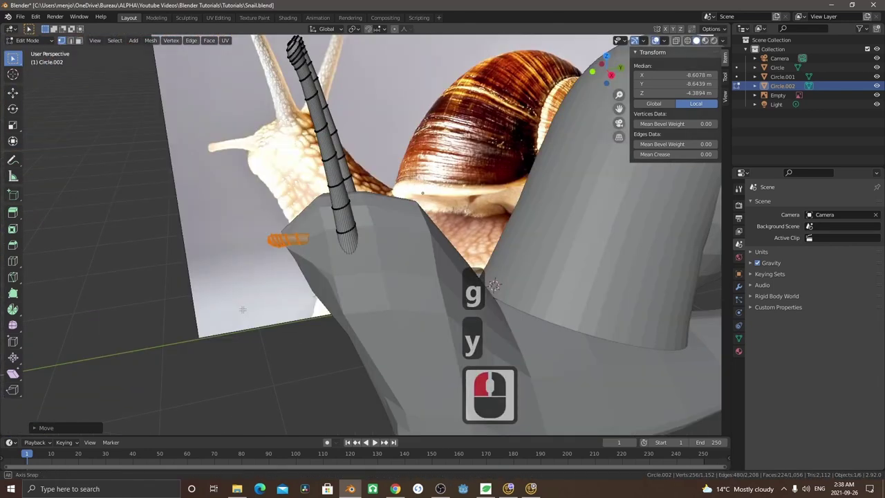
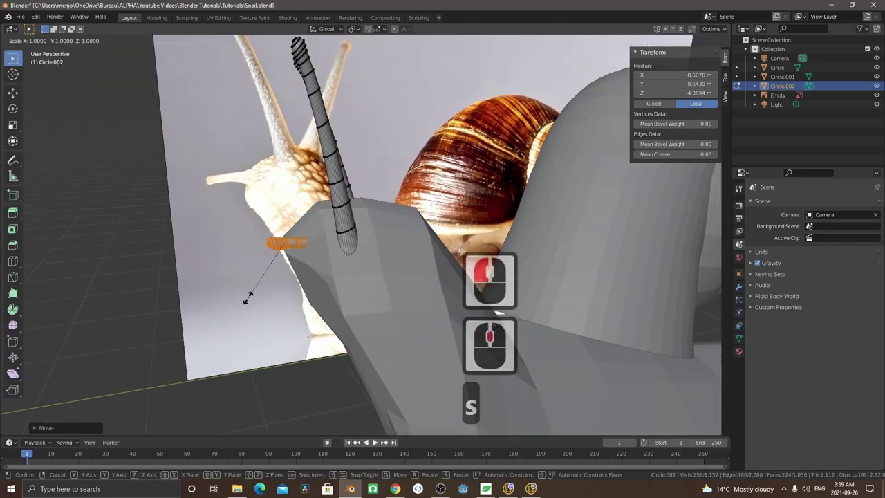
key("y")
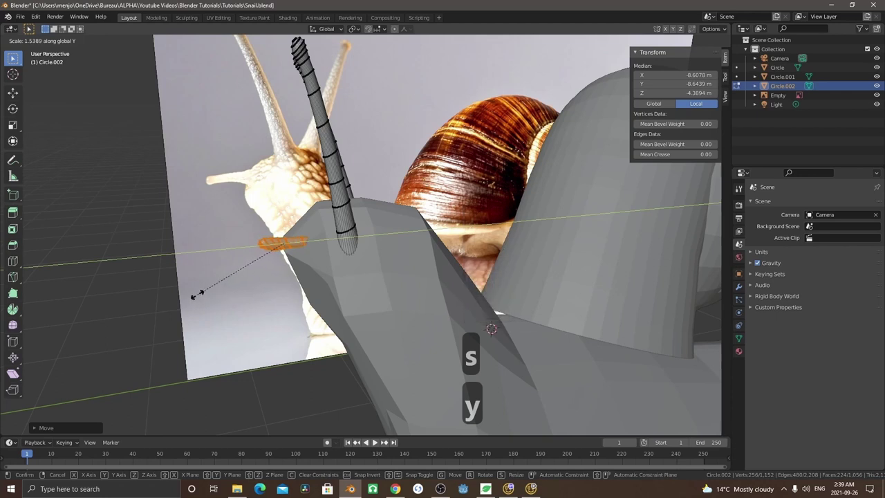
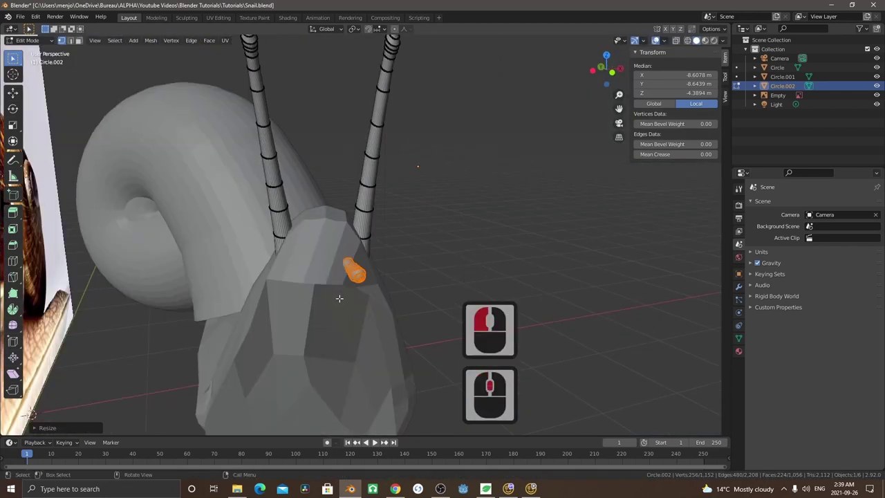
key("1")
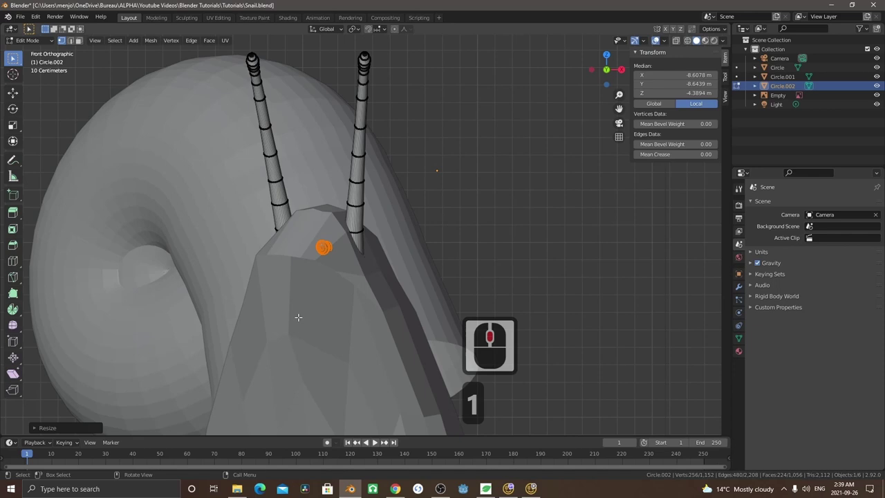
Duplicate the short tentacle for the other side and orbit to review all four tentacles
key("shift+d")
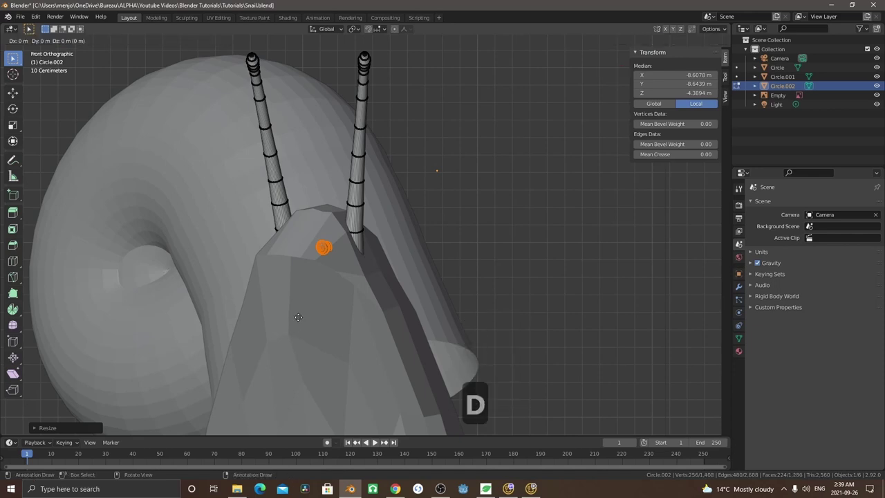
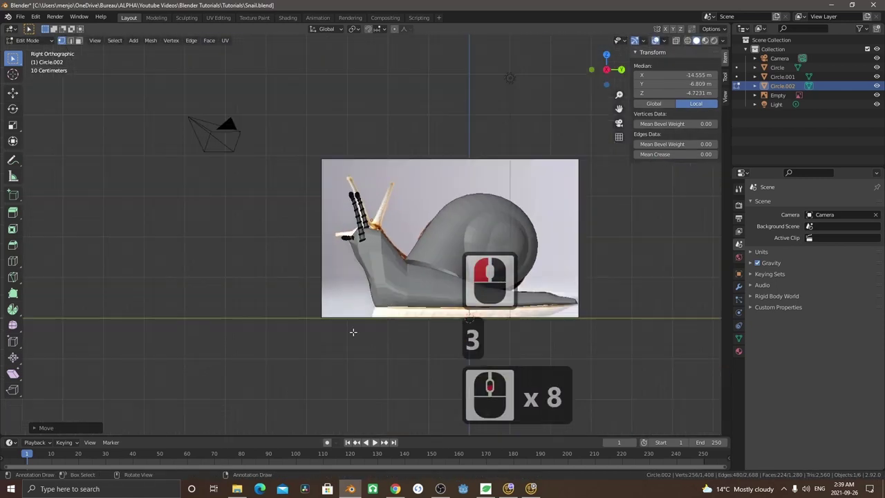
middle_click(356, 325)
middle_click(372, 318)
middle_click(367, 324)
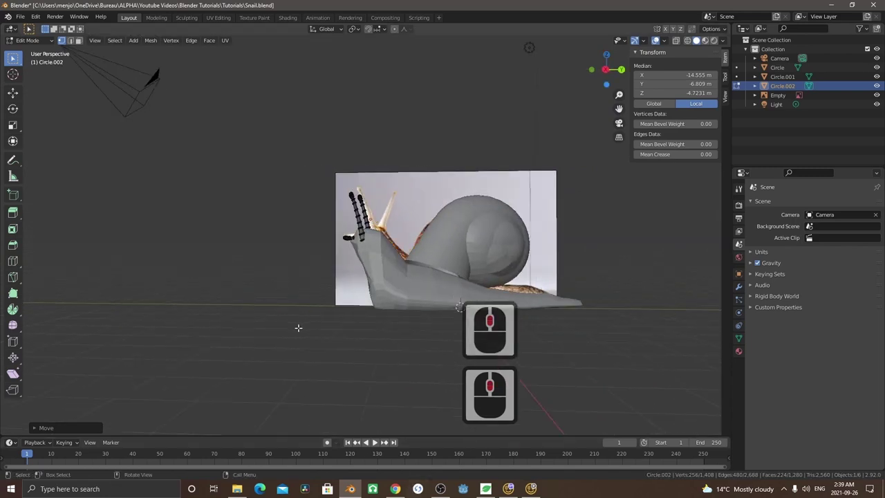
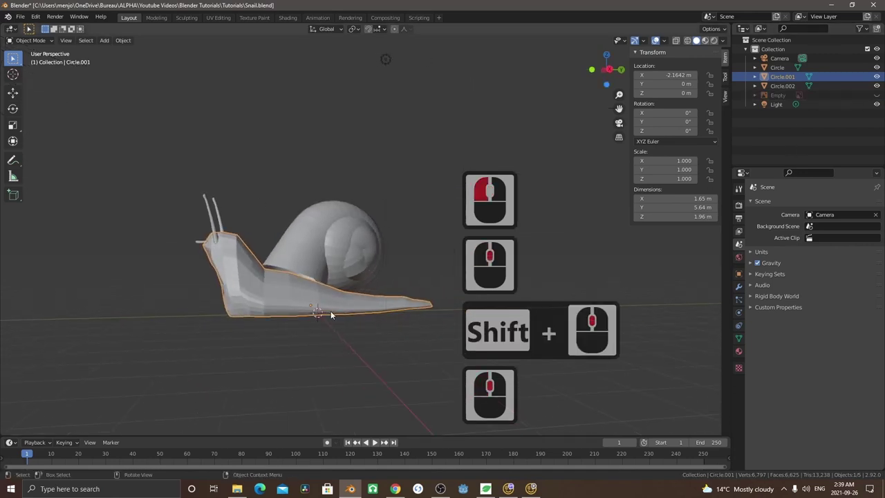
Cancel a stray scale, save the file and use the File menu
middle_click(333, 315)
key("s")
key("Escape")
key("ctrl+s")
left_click(25, 21)
left_click(59, 84)
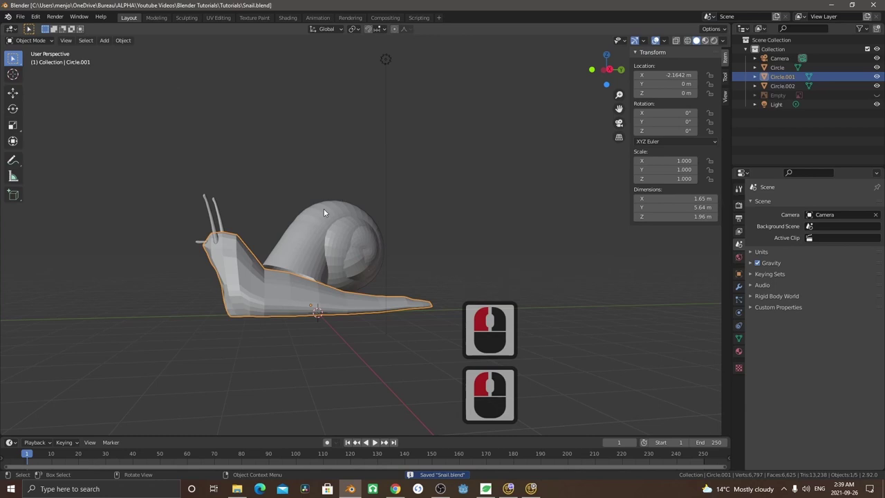
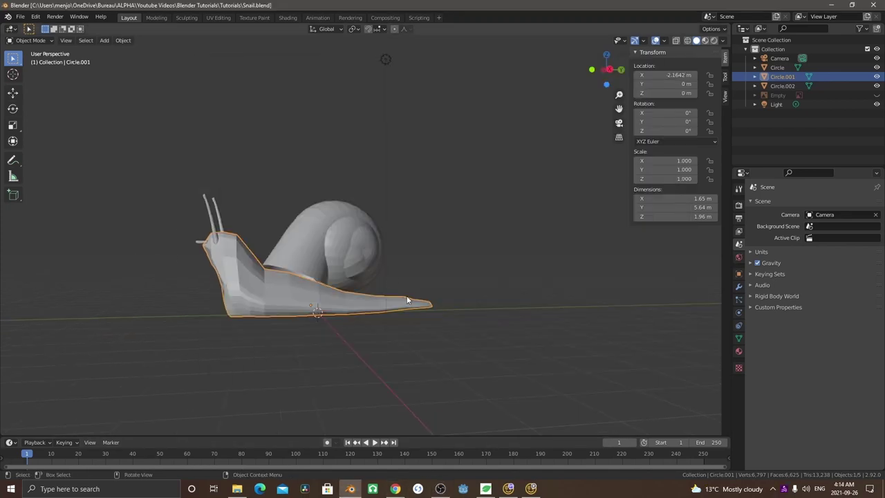
Zoom in, select the shell object and enter Edit Mode
middle_click(356, 287)
scroll("up", 3)
left_click(357, 263)
middle_click(391, 258)
left_click(390, 258)
middle_click(374, 267)
key("Tab")
Pick the shell's bottom rim loop and orbit underneath to inspect it
middle_click(355, 291)
middle_click(355, 288)
left_click(334, 279)
type("13")
middle_click(330, 296)
middle_click(328, 297)
middle_click(320, 296)
middle_click(320, 298)
middle_click(333, 309)
middle_click(300, 316)
Extrude the shell's bottom loop, shrink it and nudge it into place in side view
key("e")
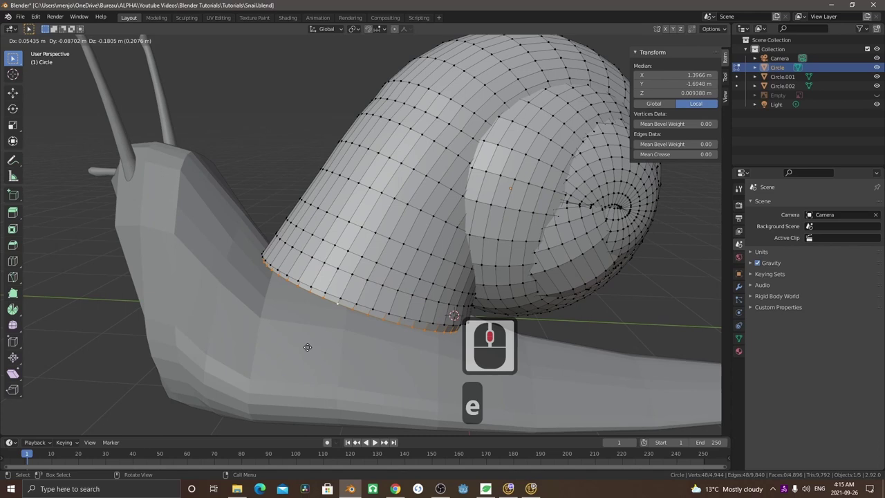
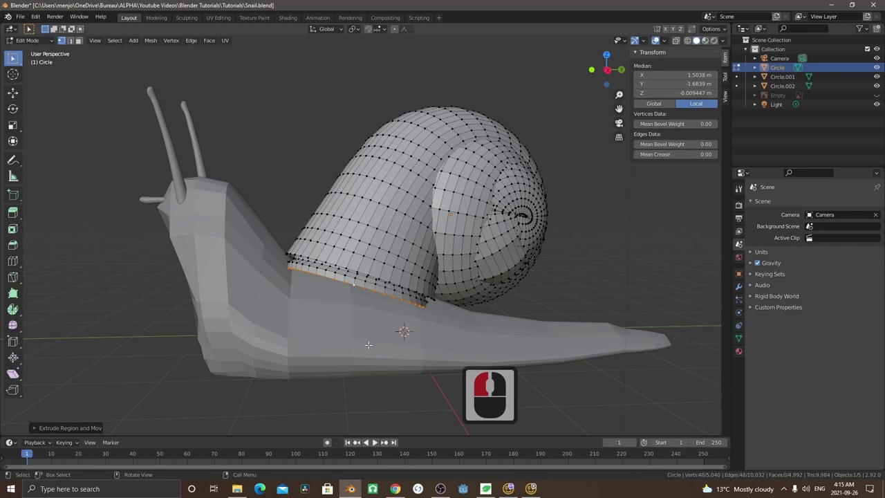
key("s")
left_click(375, 350)
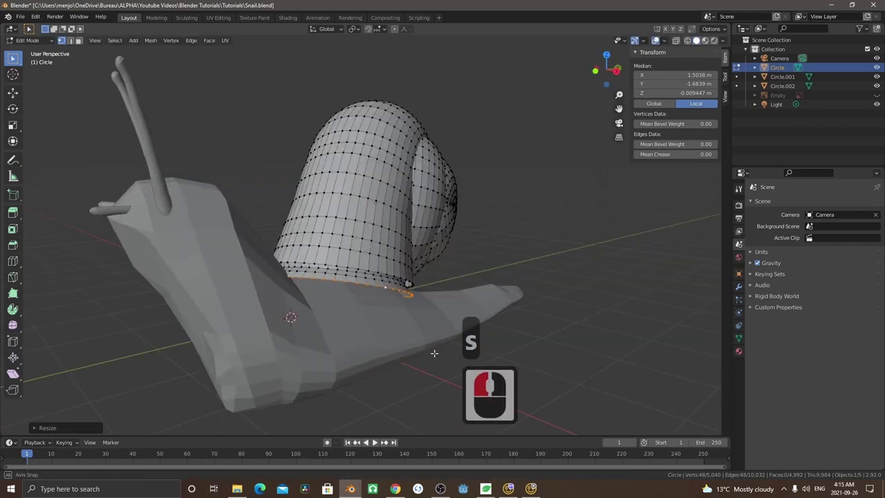
middle_click(378, 355)
middle_click(341, 334)
key("e")
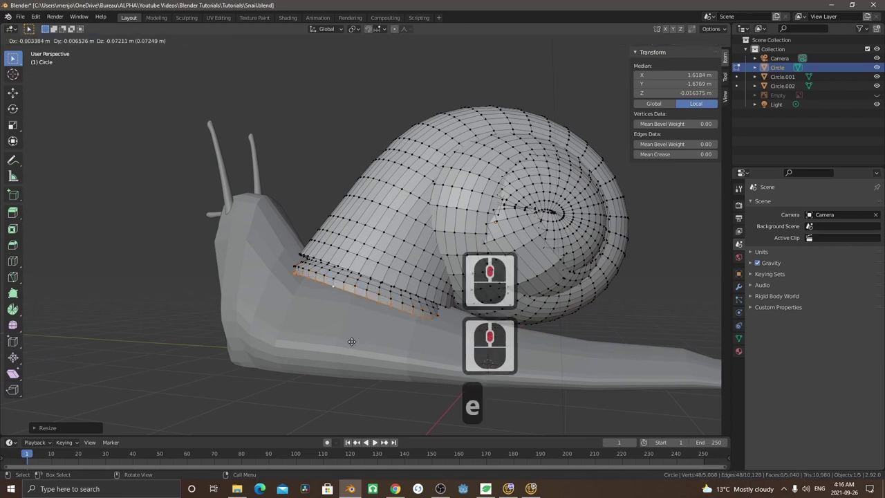
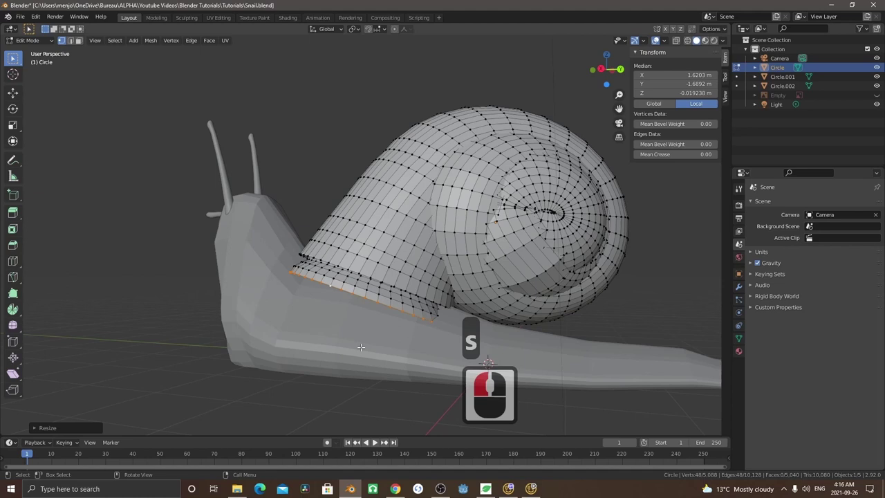
key("3")
key("e")
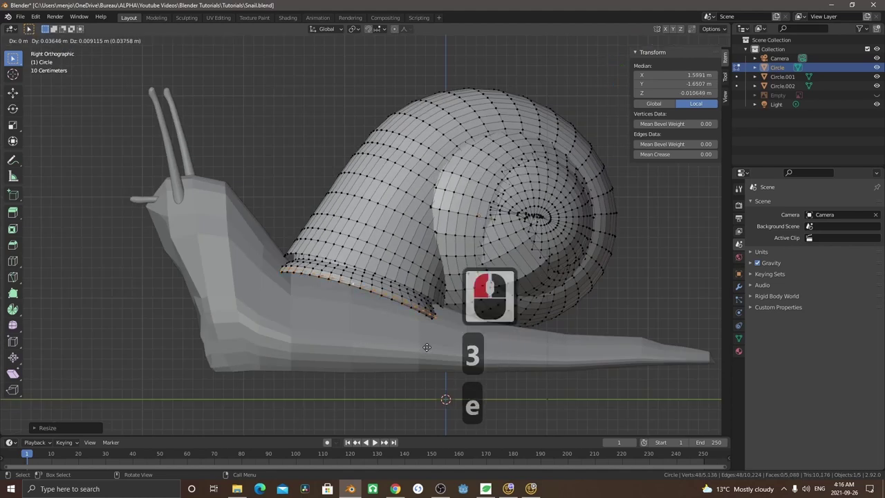
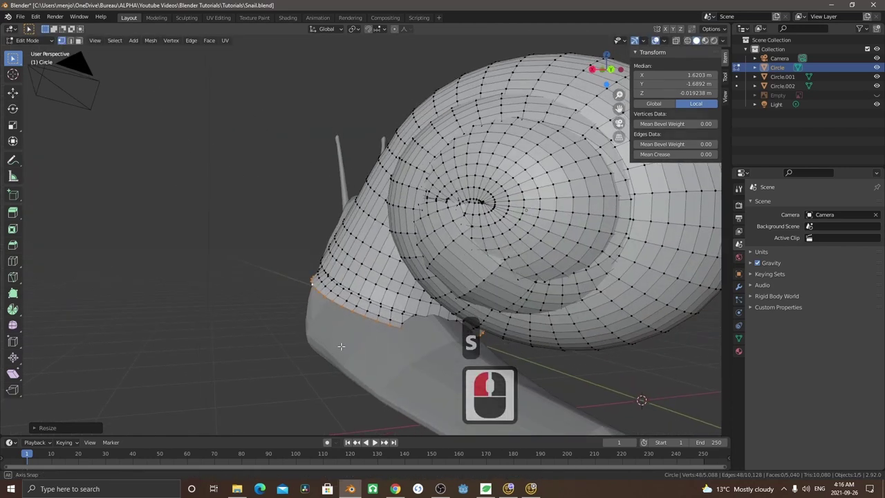
Try scaling the rim along Y from behind the shell, then cancel it
key("s")
middle_click(366, 344)
key("y")
key("s")
right_click(284, 345)
middle_click(399, 349)
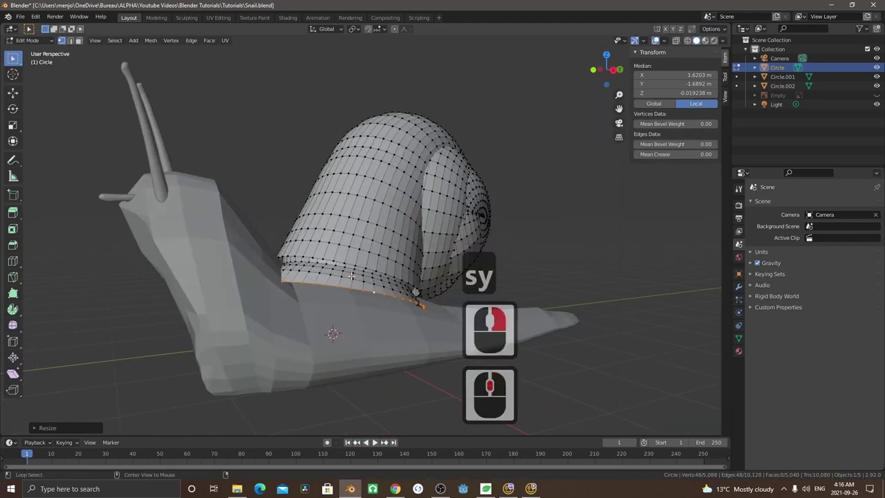
Narrow the lower rim loop across its width to hug the body and start moving it
left_click(349, 272)
left_click(377, 340)
key("s")
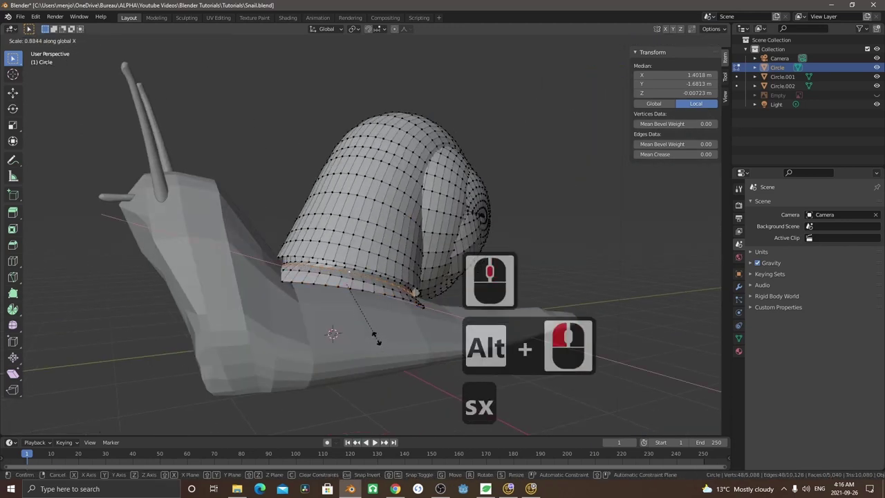
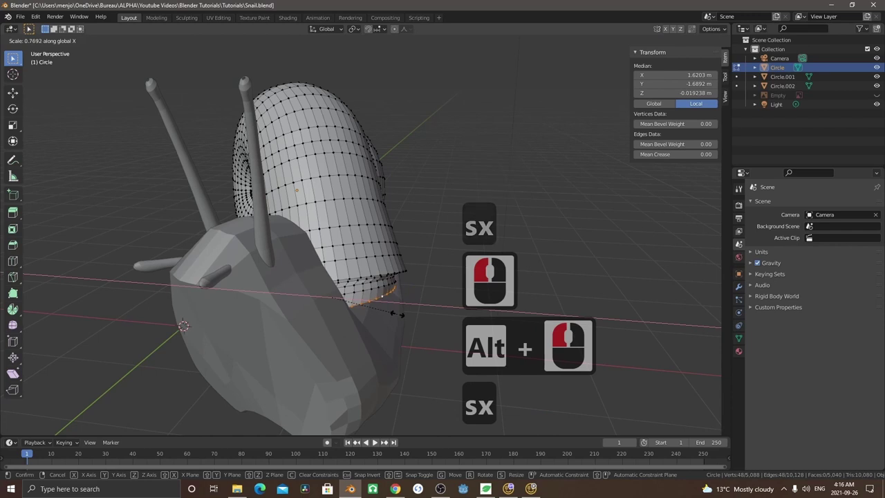
left_click(397, 316)
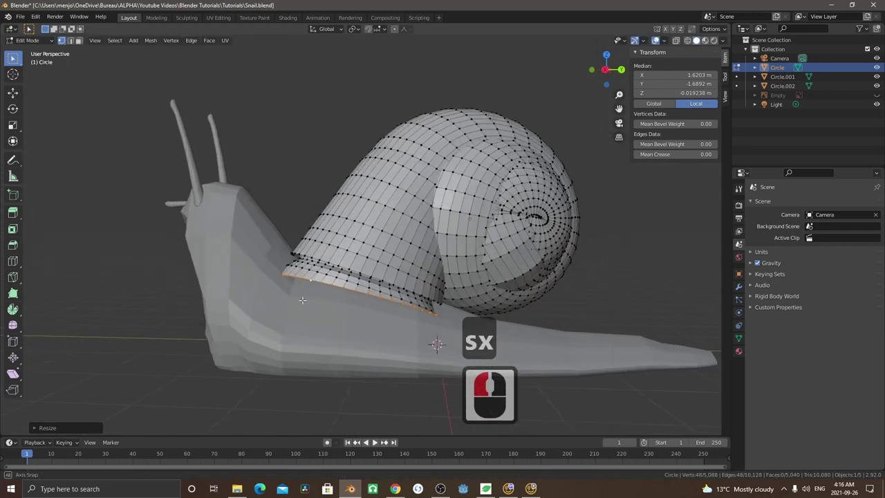
middle_click(406, 311)
middle_click(404, 309)
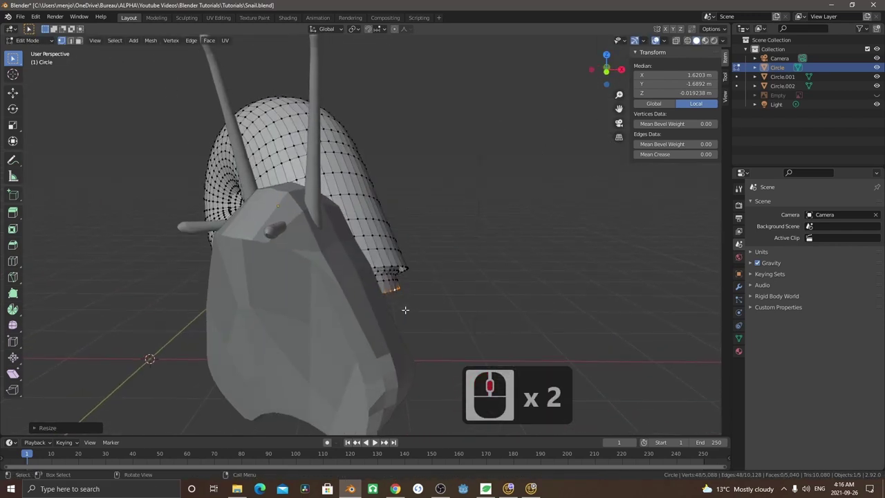
key("e")
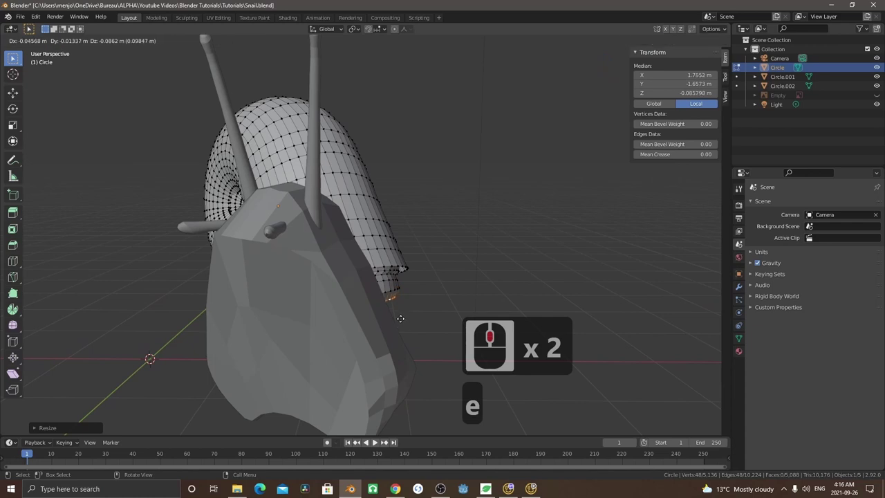
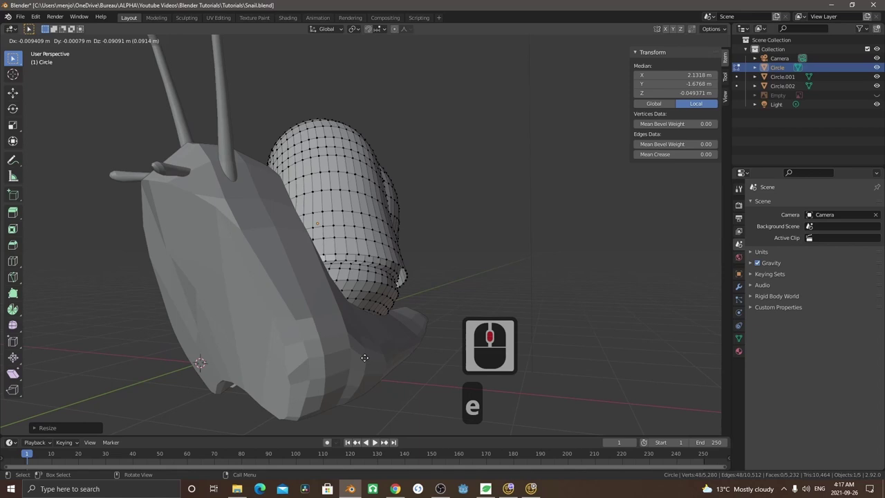
Confirm the rim loop's position and leave Edit Mode to view the whole snail
left_click(364, 359)
middle_click(345, 351)
scroll("down", 3)
key("Tab")
scroll("up", 3)
middle_click(356, 348)
scroll("down", 3)
scroll("up", 3)
Add a Subdivision Surface modifier to the shell and set its viewport level
left_click(400, 273)
left_click(740, 294)
double_click(792, 208)
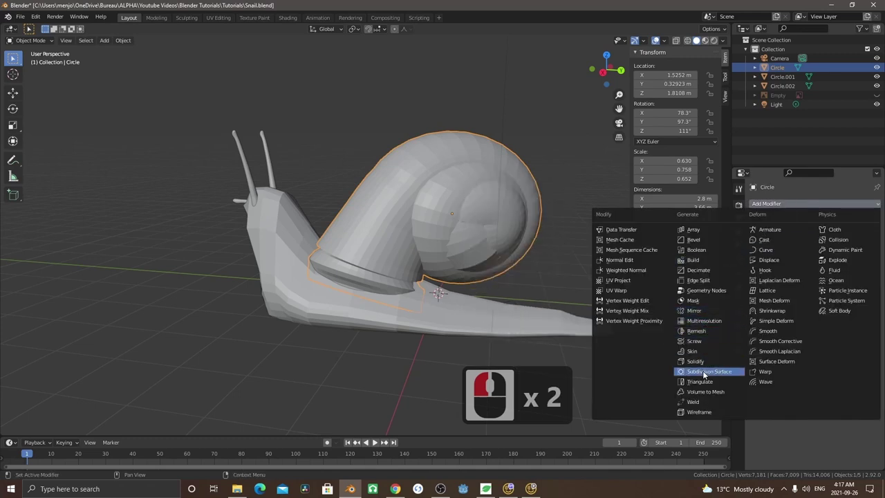
left_click(704, 376)
double_click(868, 252)
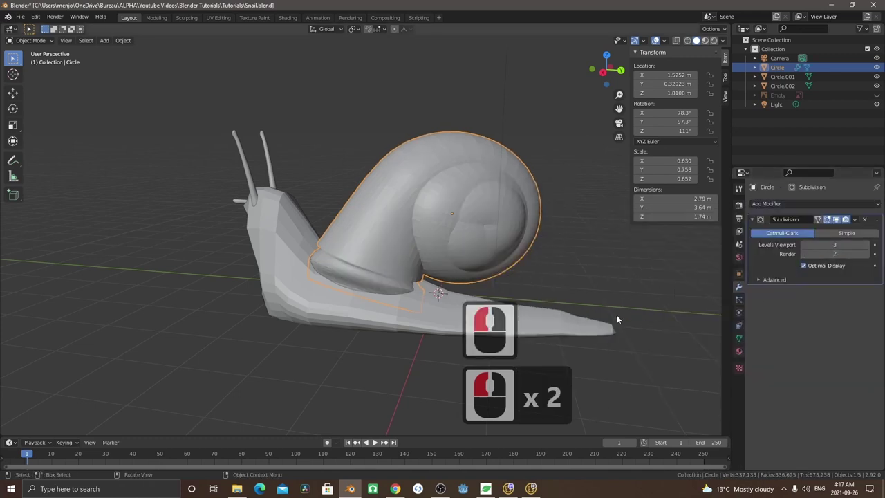
Add a Subdivision Surface modifier to the snail's body and set its viewport level
left_click(592, 329)
double_click(796, 206)
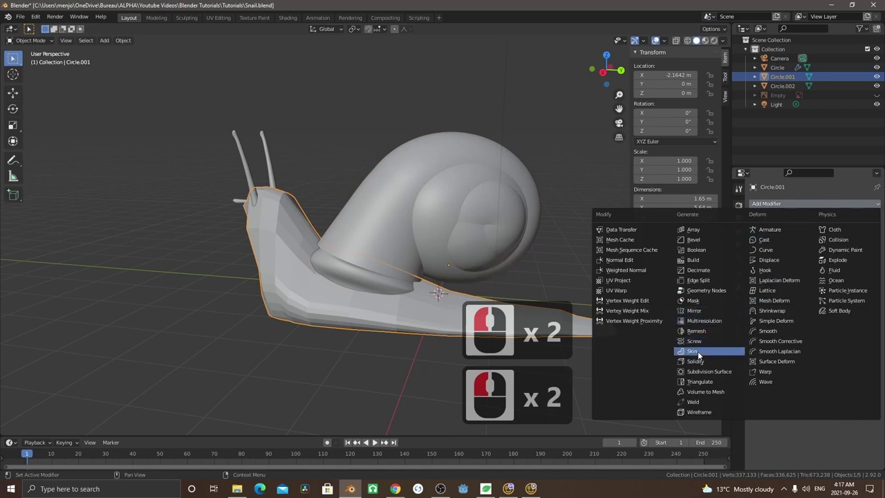
left_click(697, 377)
double_click(868, 248)
middle_click(403, 281)
scroll("down", 3)
scroll("down", 3)
middle_click(283, 248)
key("3")
left_click(298, 285)
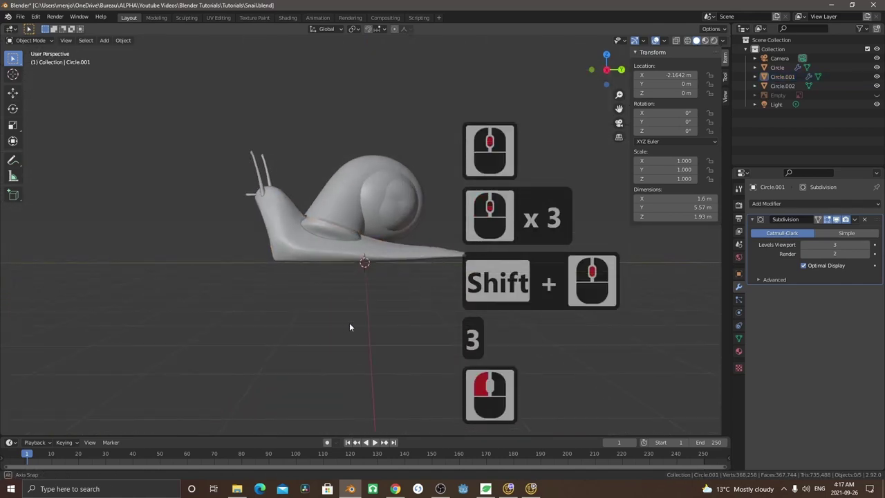
Enter Edit Mode on the shell and select its lower edge loop
middle_click(356, 321)
scroll("down", 3)
middle_click(274, 334)
middle_click(271, 342)
key("Tab")
key("Tab")
left_click(282, 206)
key("Tab")
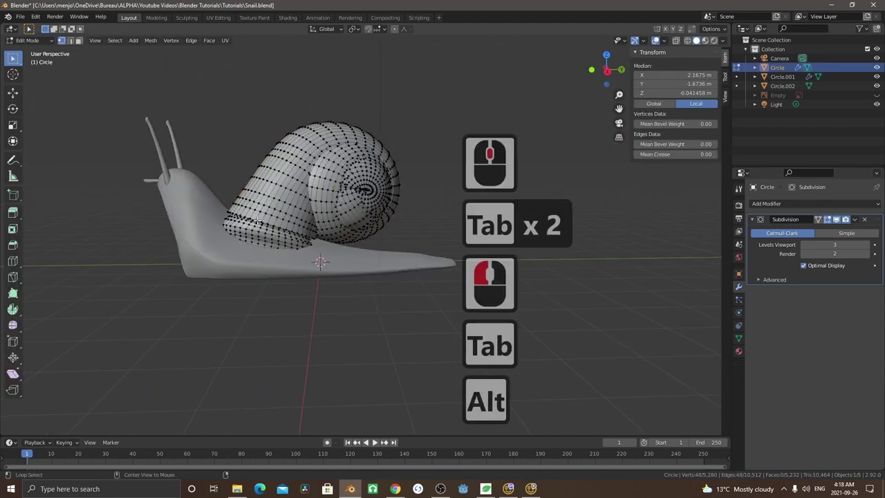
left_click(262, 227)
Extrude the shell's lower edge and widen it into a flared lip over the body
key("e")
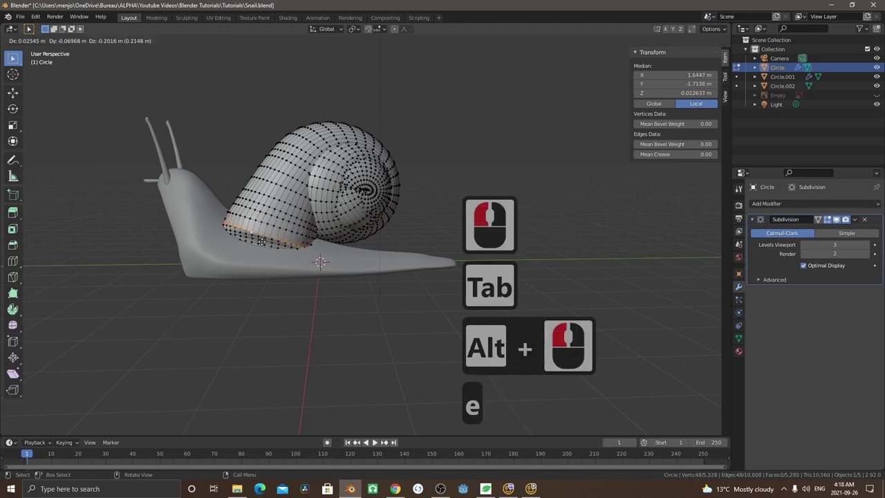
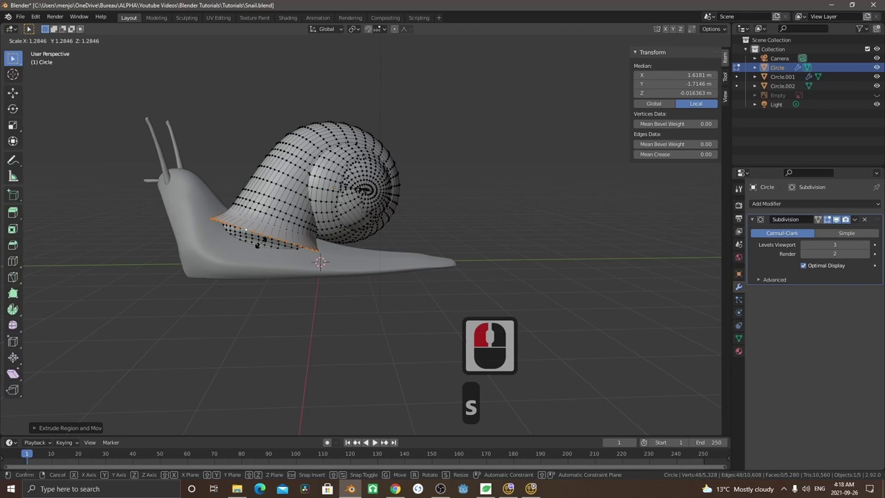
left_click(260, 240)
key("Tab")
left_click_drag(308, 290, 454, 303)
middle_click(301, 289)
key("3")
left_click(292, 324)
middle_click(332, 331)
middle_click(310, 314)
Enter Edit Mode on the tentacle mesh and select one tentacle
key("Tab")
left_click(230, 191)
key("Tab")
left_click(239, 212)
double_click(238, 199)
key("Tab")
Rotate the selected tentacle so the two tentacles splay apart
left_click(231, 191)
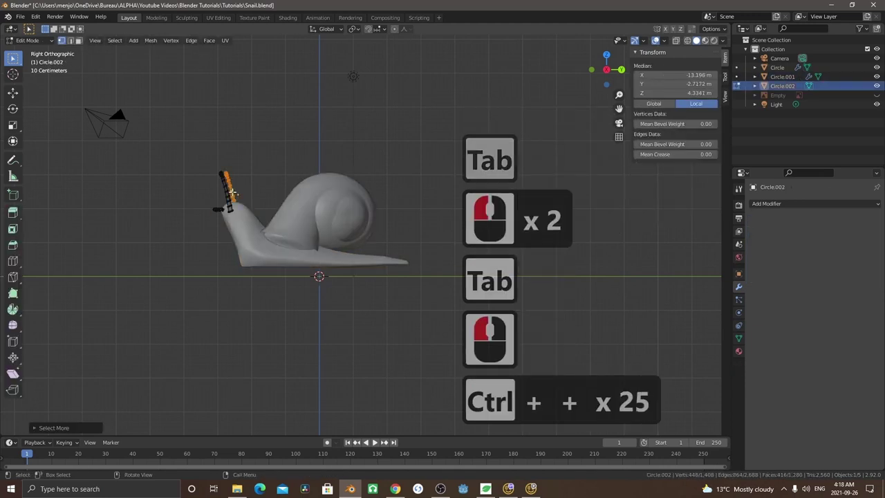
key("r")
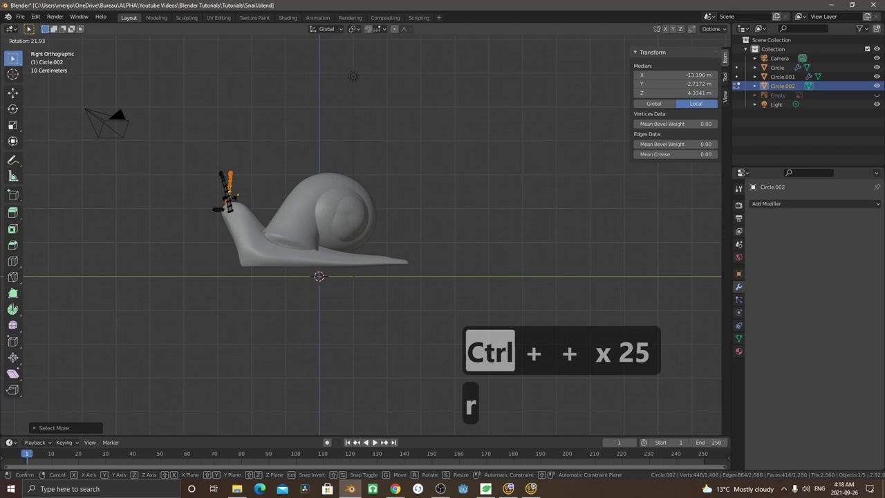
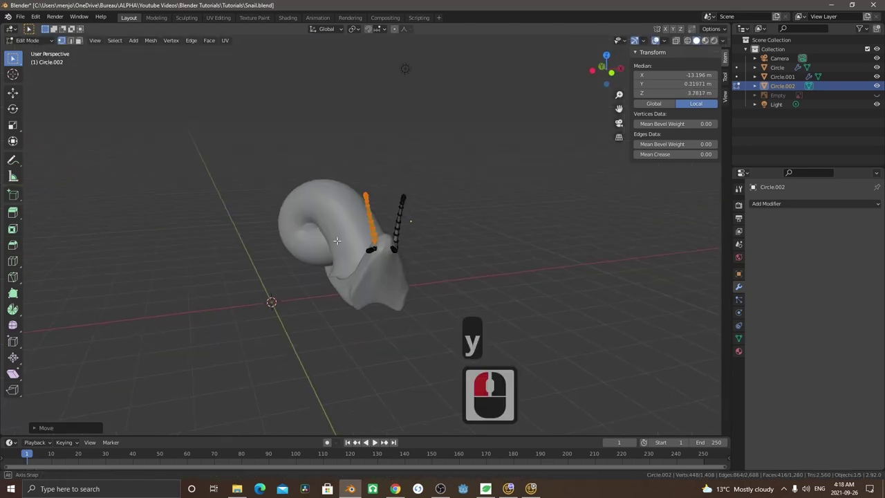
middle_click(327, 238)
middle_click(352, 246)
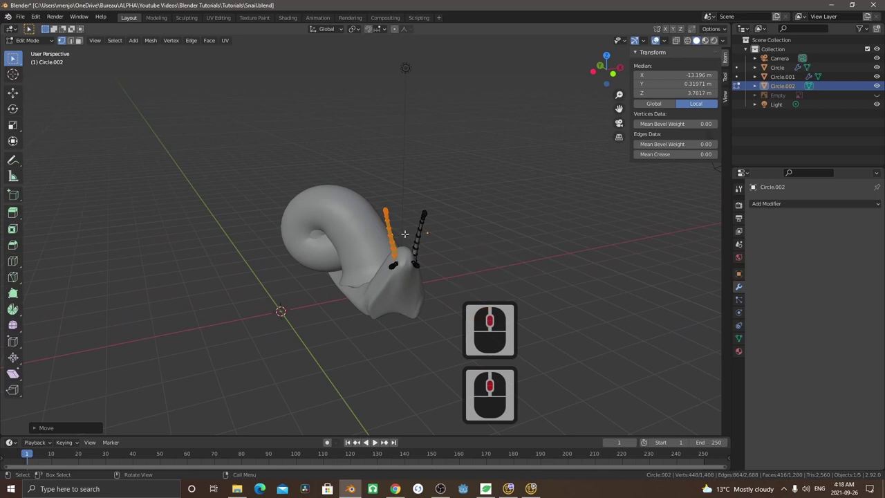
key("r")
left_click(392, 228)
Leave Edit Mode, switch to a side view and deselect all objects
key("3")
key("Tab")
left_click(311, 305)
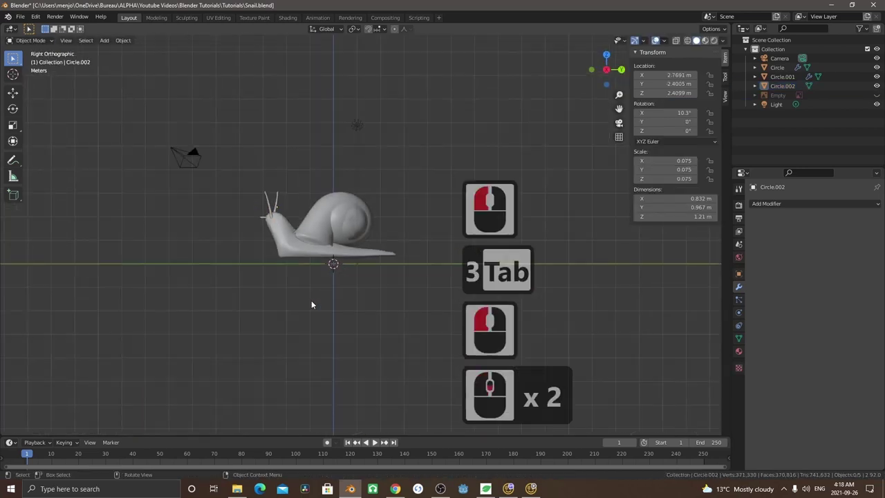
middle_click(386, 300)
middle_click(296, 311)
middle_click(306, 319)
middle_click(308, 318)
scroll("up", 3)
scroll("down", 3)
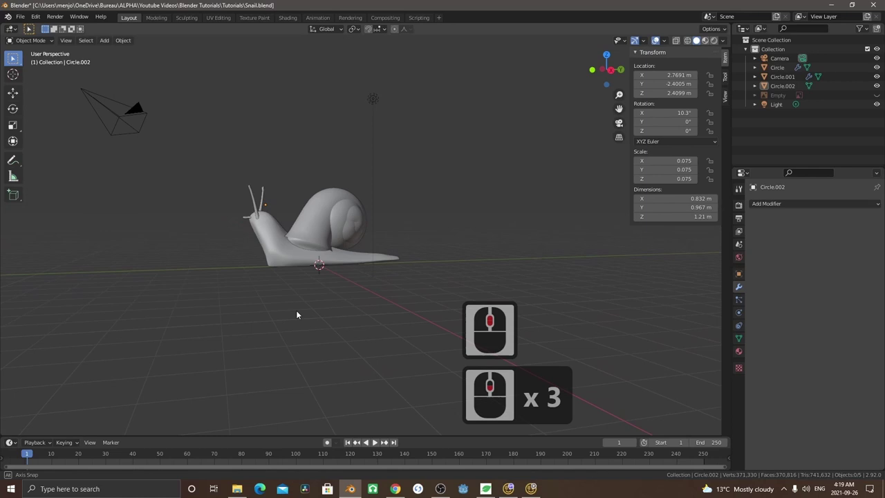
middle_click(300, 314)
middle_click(335, 330)
scroll("down", 3)
scroll("down", 3)
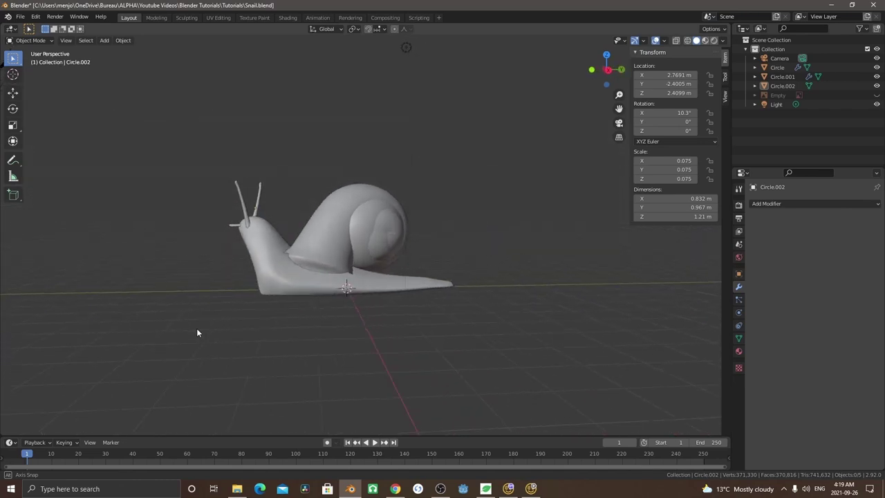
middle_click(180, 334)
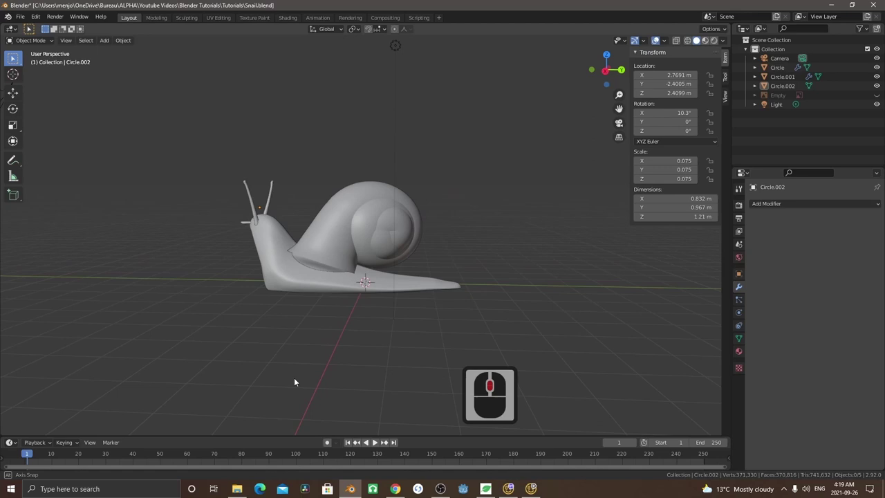
middle_click(307, 382)
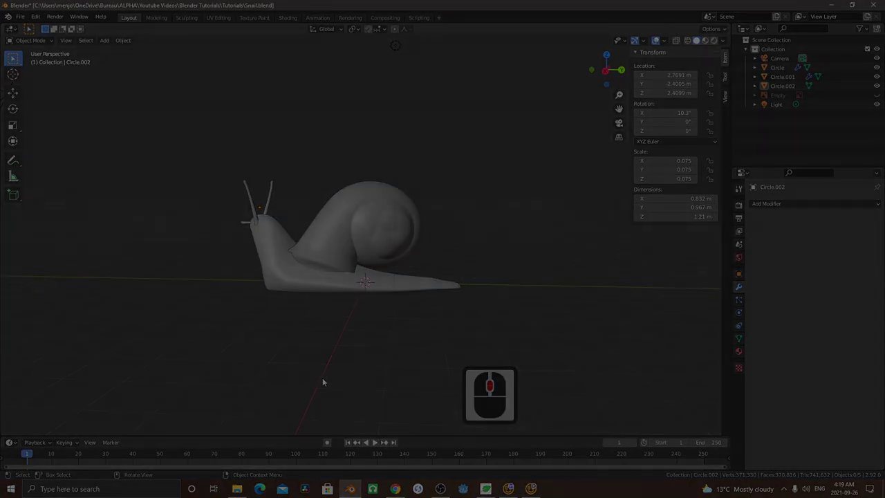